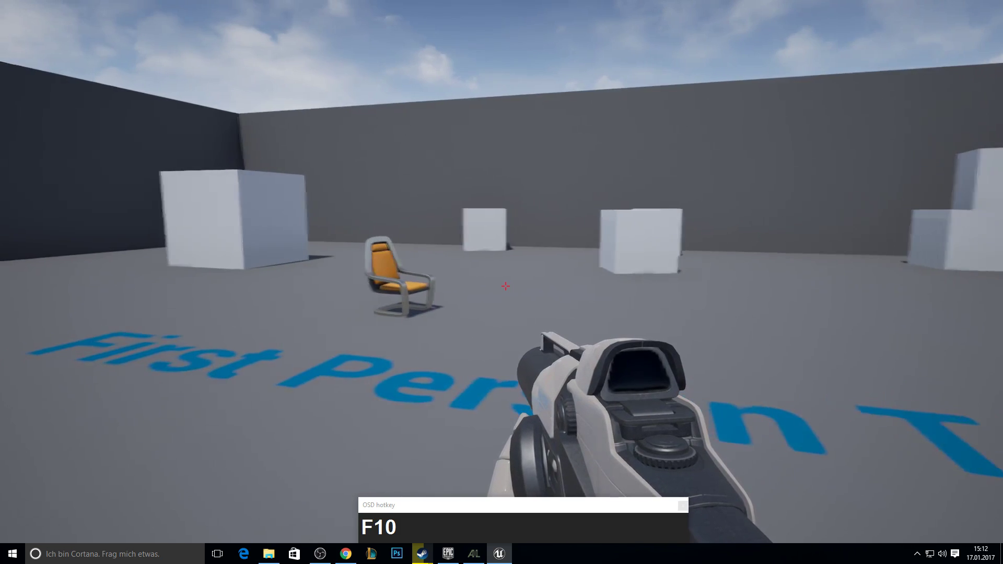
# Step: Walk around the First Person level with WASD and pick up the physics chair with E
pyautogui.press('w')
pyautogui.write('www')
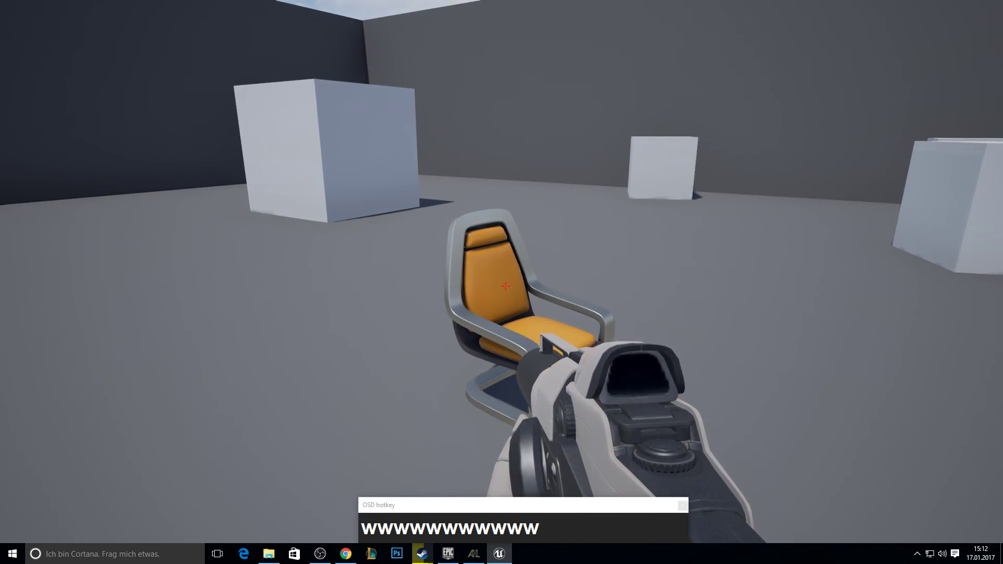
pyautogui.press('e')
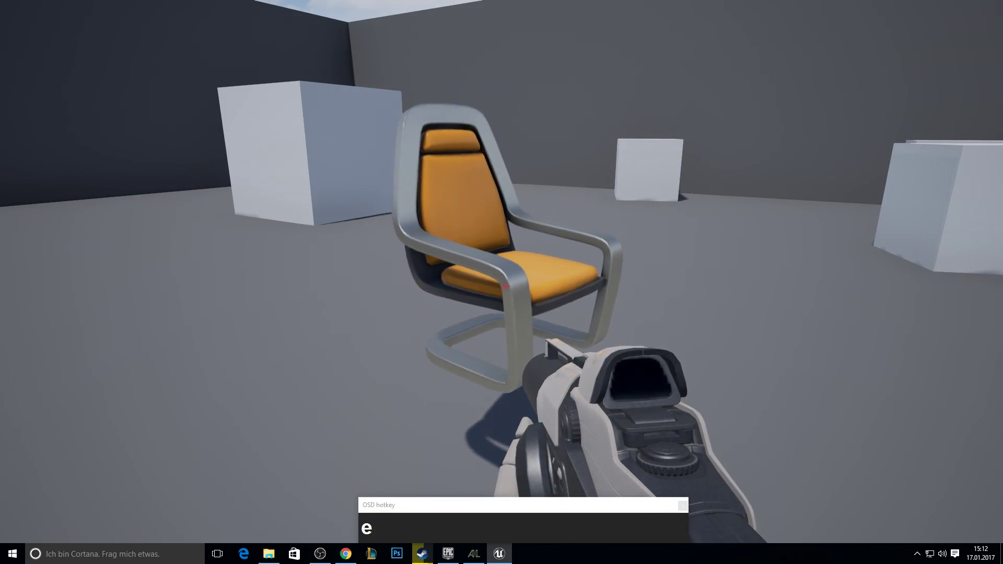
pyautogui.press('s')
pyautogui.write('sada')
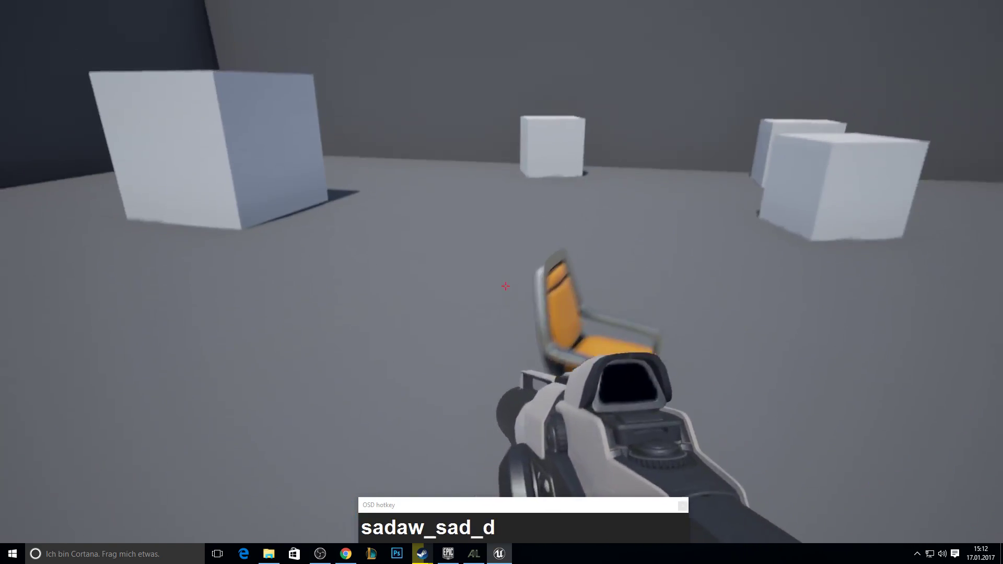
pyautogui.write('sada')
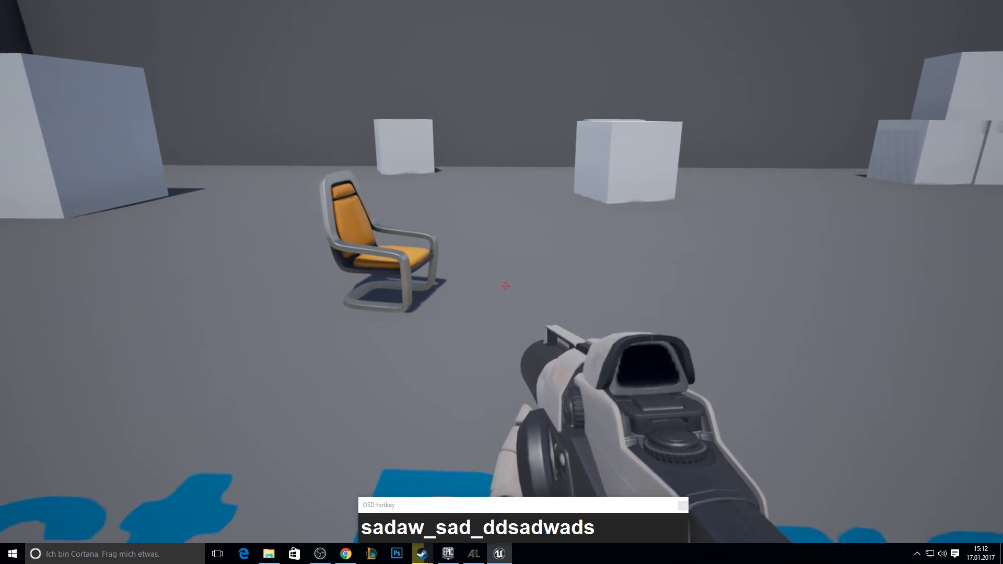
# Step: Create a new project from the First Person blueprint template
pyautogui.click(164, 216)
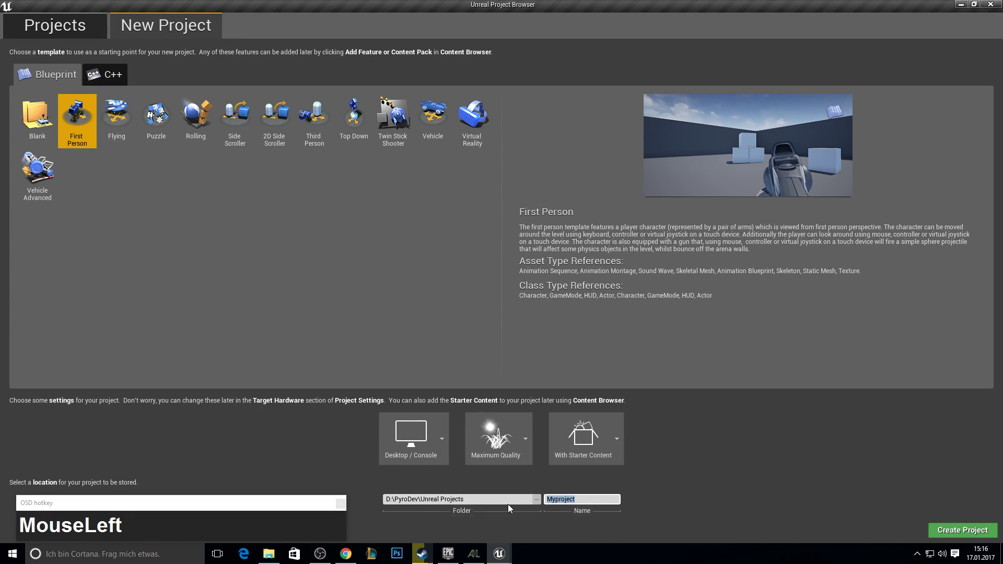
pyautogui.press('shift+z')
pyautogui.press('o')
pyautogui.write('m')
# Step: Open FirstPersonBP > Blueprints and bring up the FirstPersonCharacter blueprint's Event Graph
pyautogui.moveTo(611, 457); pyautogui.dragTo(501, 274)
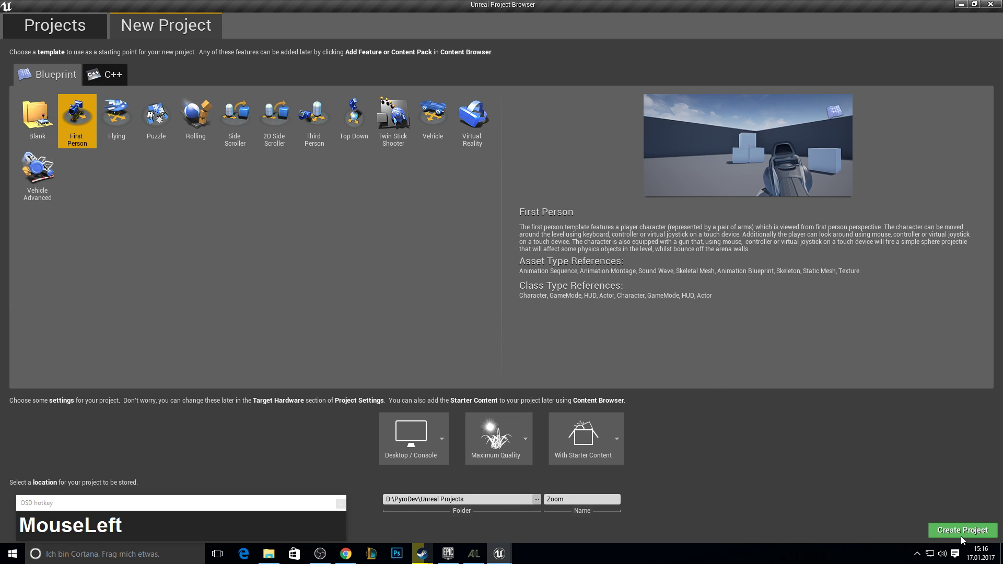
pyautogui.press('F10')
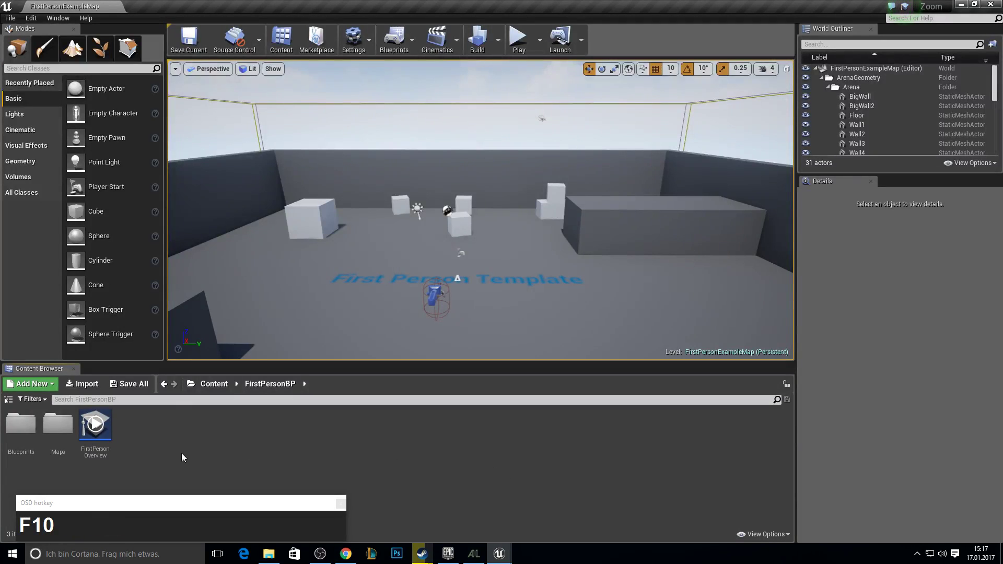
pyautogui.moveTo(14, 406); pyautogui.dragTo(255, 163)
# Step: Add a keyboard E key event node to the Event Graph
pyautogui.rightClick(290, 228)
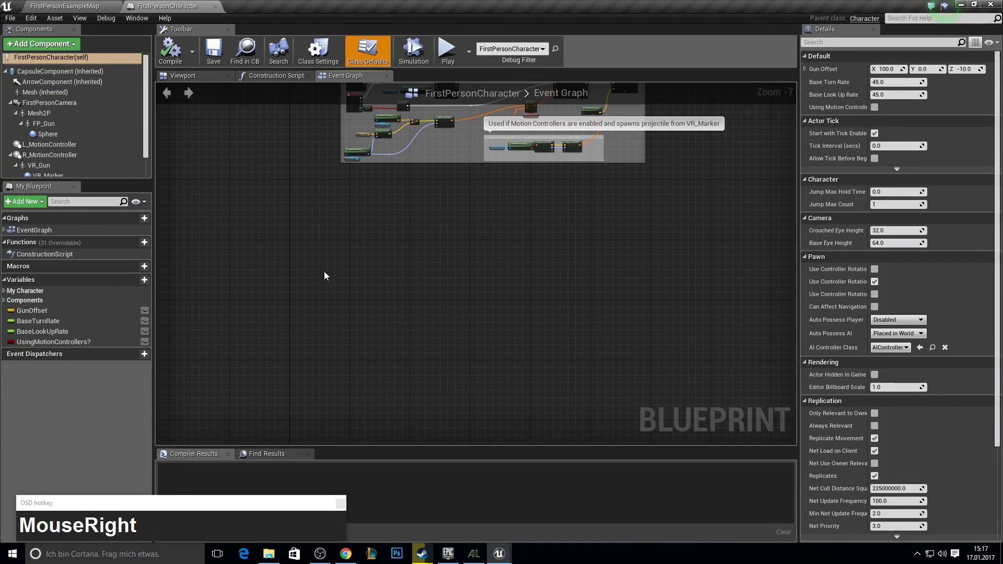
pyautogui.write('keybokeyboa')
pyautogui.rightClick(364, 238)
pyautogui.write('rd')
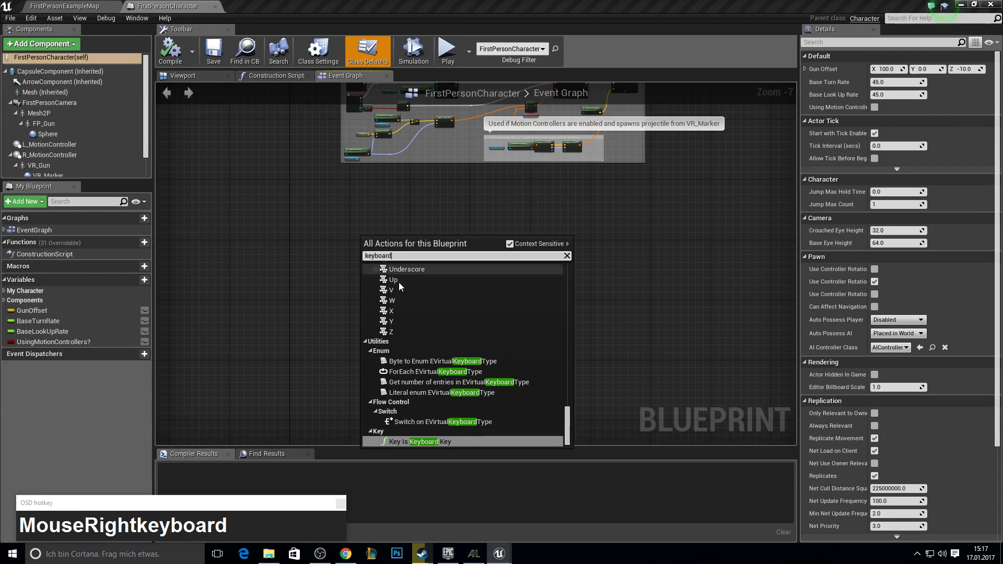
pyautogui.scroll(3)
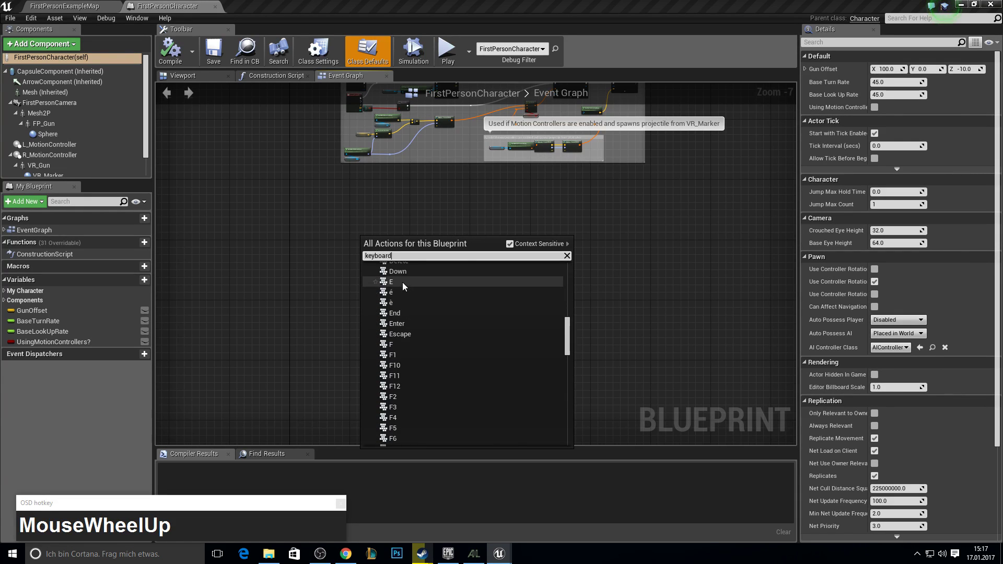
pyautogui.click(407, 284)
# Step: Wire the E event's Pressed output into a new FlipFlop node
pyautogui.scroll(3)
pyautogui.rightClick(357, 248)
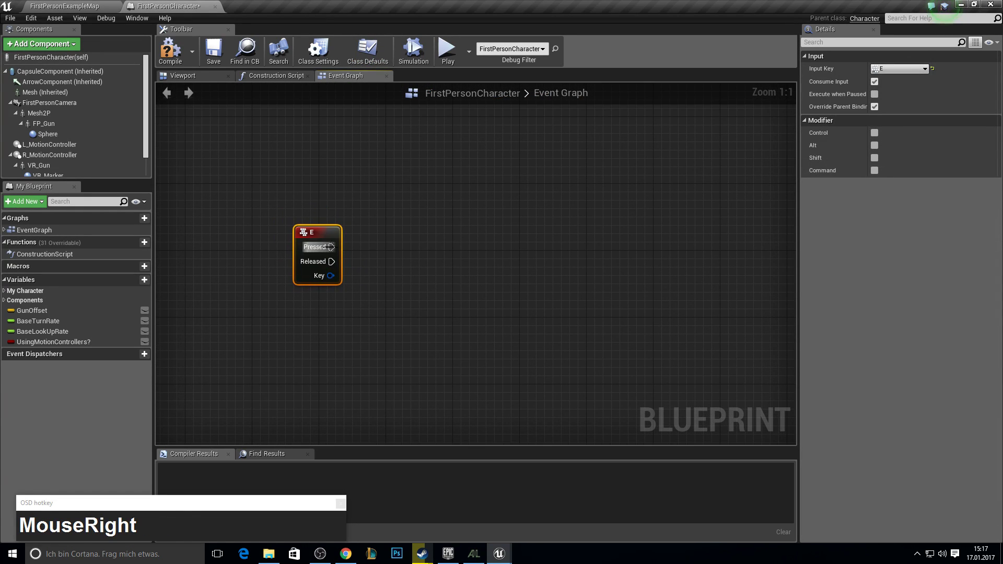
pyautogui.click(332, 249)
pyautogui.write('flipfl')
pyautogui.press('Return')
pyautogui.click(430, 268)
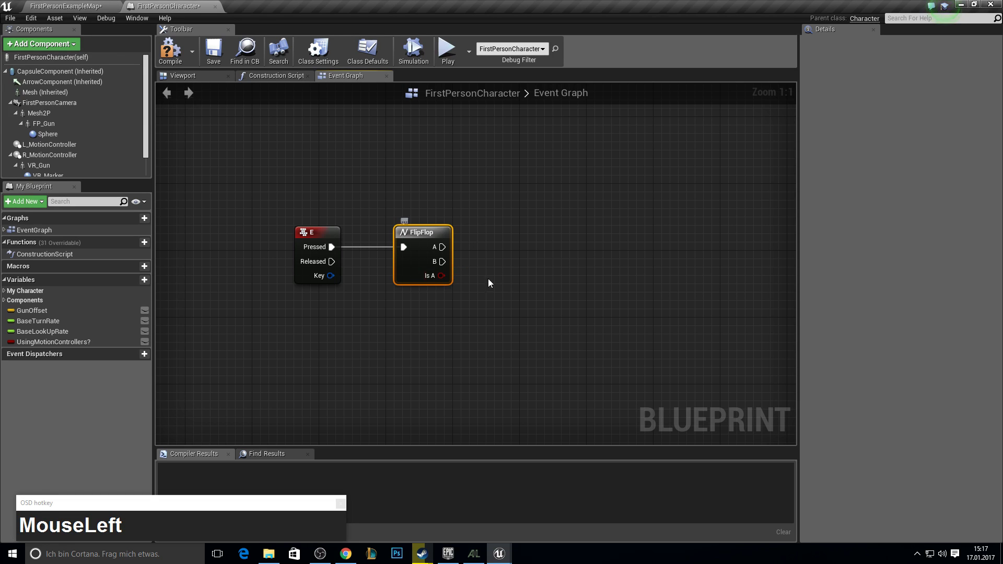
pyautogui.press('F10')
# Step: Create a new blueprint function named Linetrace
pyautogui.click(126, 247)
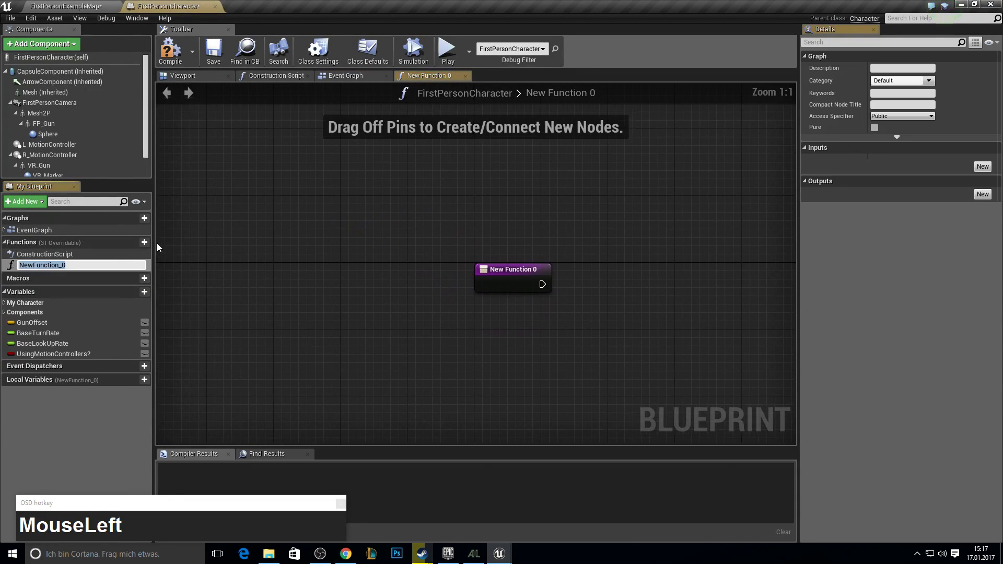
pyautogui.write('Linetrace')
pyautogui.press('Return')
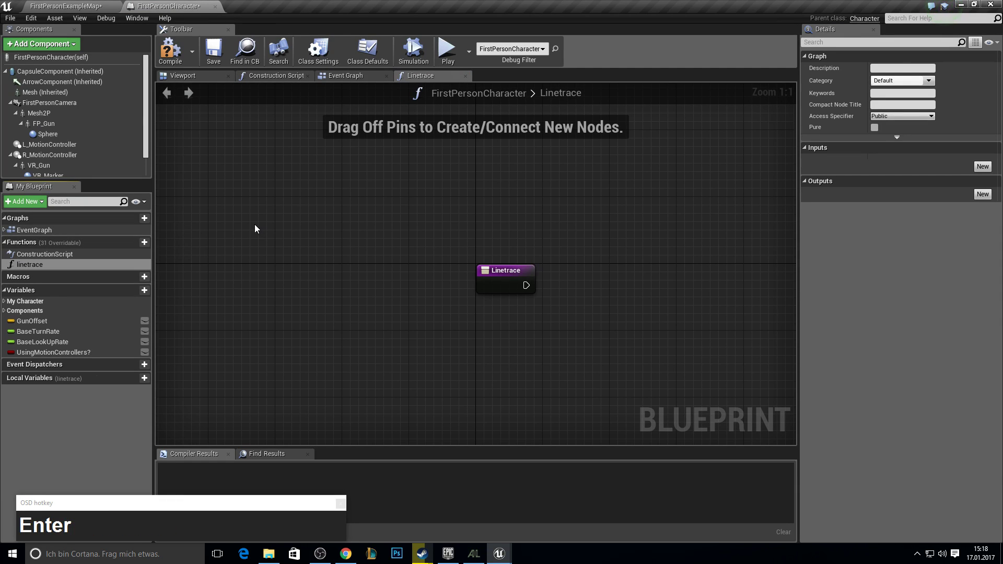
pyautogui.click(127, 257)
pyautogui.press('F10')
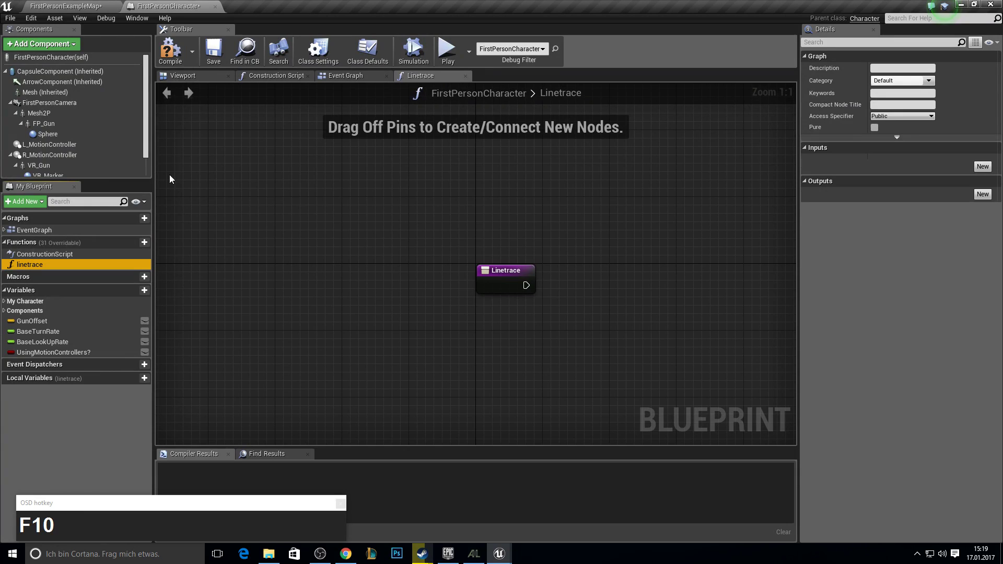
# Step: Bring FirstPersonCamera into the function with GetWorldLocation and Get Forward Vector nodes
pyautogui.scroll(-3)
pyautogui.click(43, 88)
pyautogui.rightClick(508, 323)
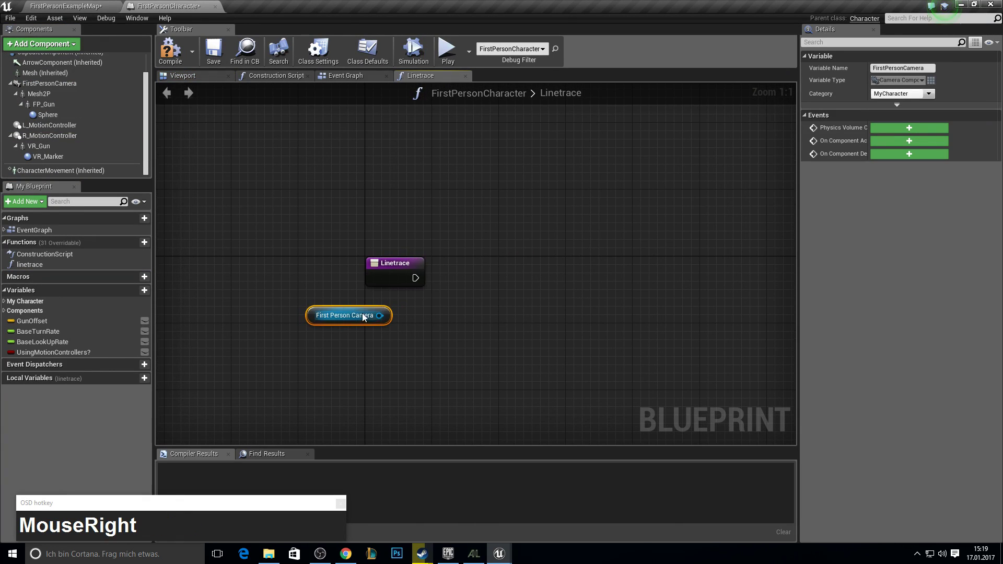
pyautogui.click(377, 319)
pyautogui.write('world_loca')
pyautogui.press('Up')
pyautogui.press('Up')
pyautogui.press('Return')
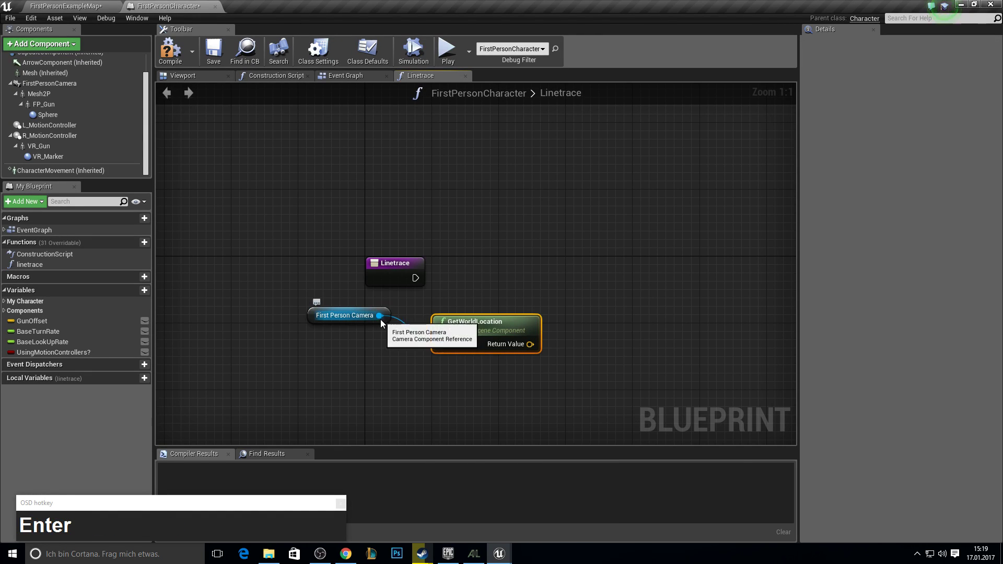
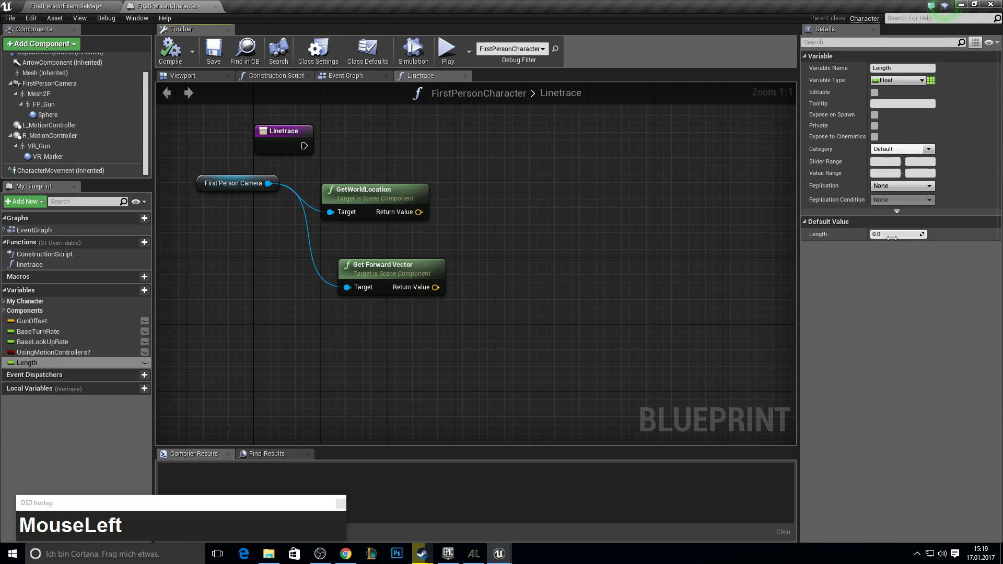
# Step: Give the float variable Length a default value of 750
pyautogui.press('KP_7')
pyautogui.press('KP_5')
pyautogui.press('KP_0')
pyautogui.press('Return')
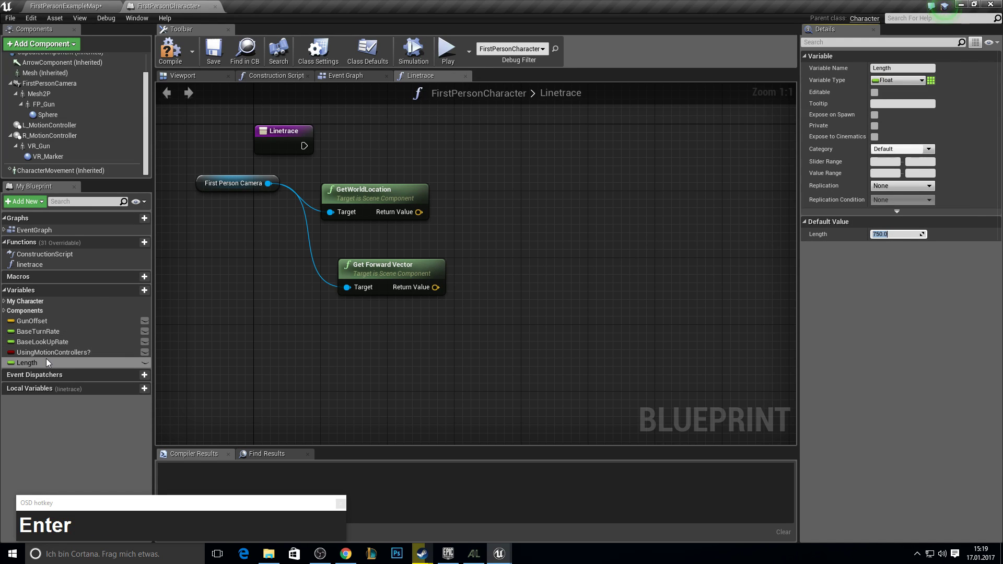
# Step: Multiply the forward vector by a Length getter using a vector*float node
pyautogui.click(52, 363)
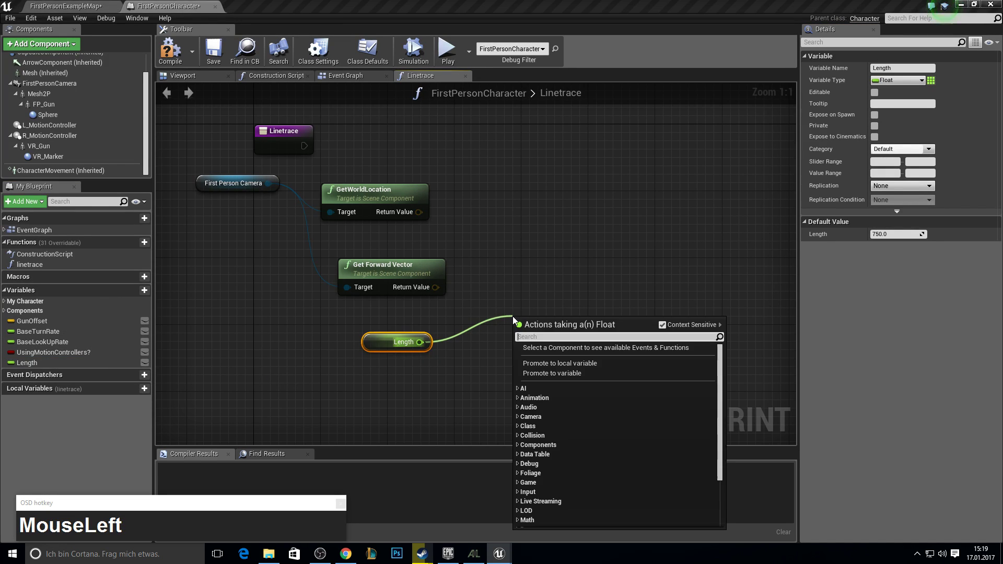
pyautogui.press('Up')
pyautogui.press('Up')
pyautogui.press('Return')
pyautogui.click(546, 326)
pyautogui.press('Delete')
pyautogui.click(441, 290)
pyautogui.press('v')
pyautogui.write('MouseLeftvectp')
pyautogui.press('BackSpace')
pyautogui.write('or')
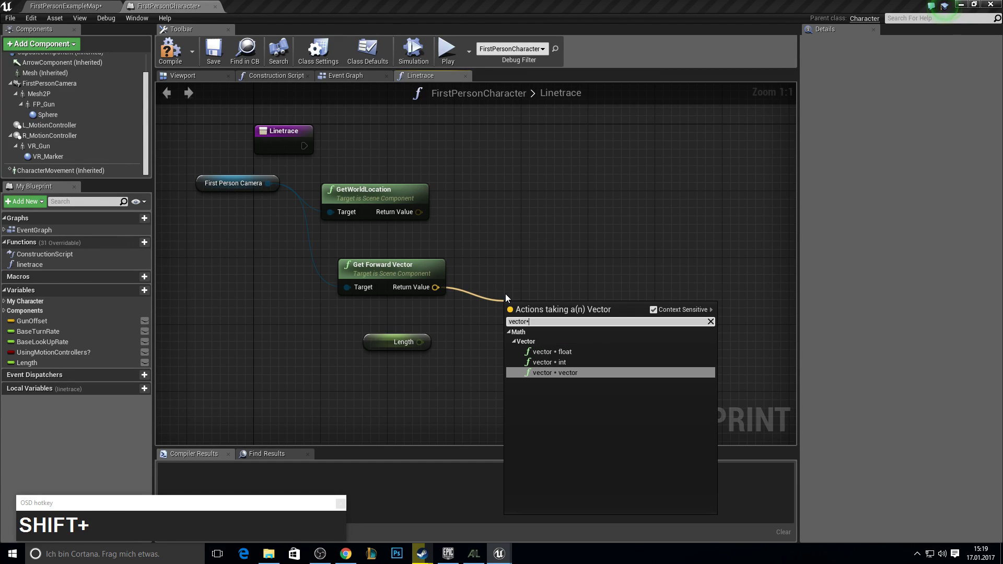
pyautogui.press('Up')
pyautogui.press('Up')
pyautogui.press('Return')
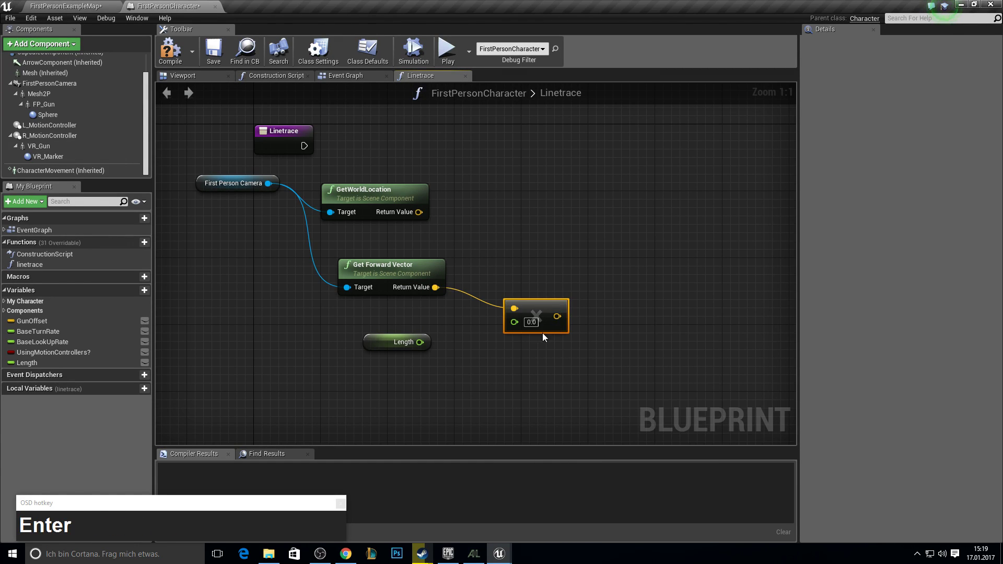
pyautogui.click(518, 326)
# Step: Add the camera world location to the scaled vector with a vector+vector node
pyautogui.rightClick(504, 294)
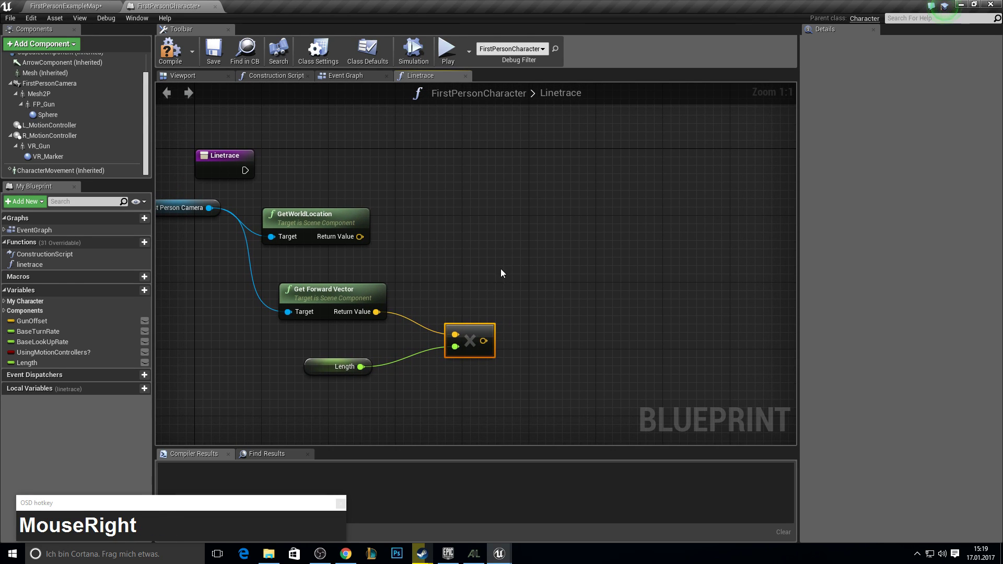
pyautogui.click(358, 240)
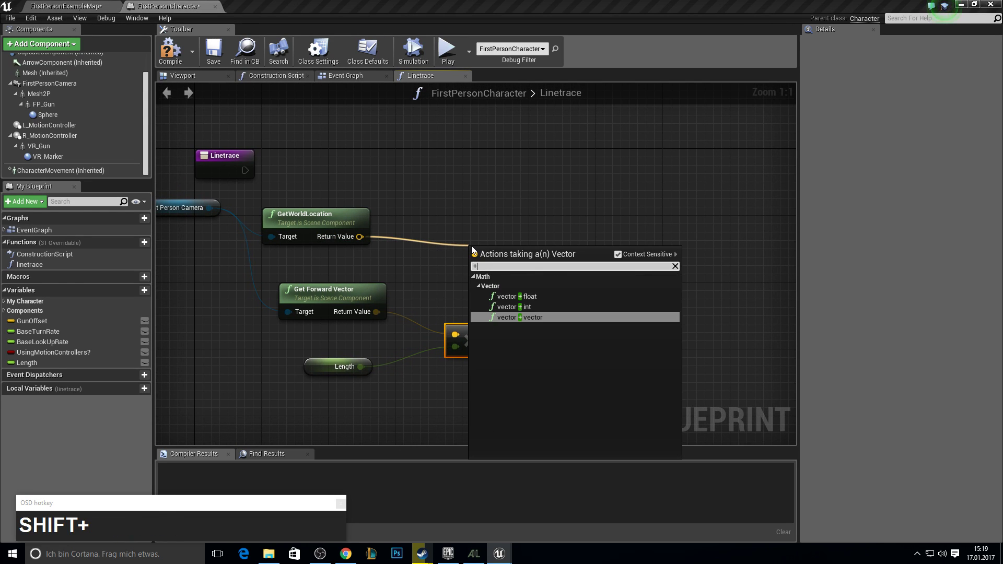
pyautogui.write('vect')
pyautogui.press('Return')
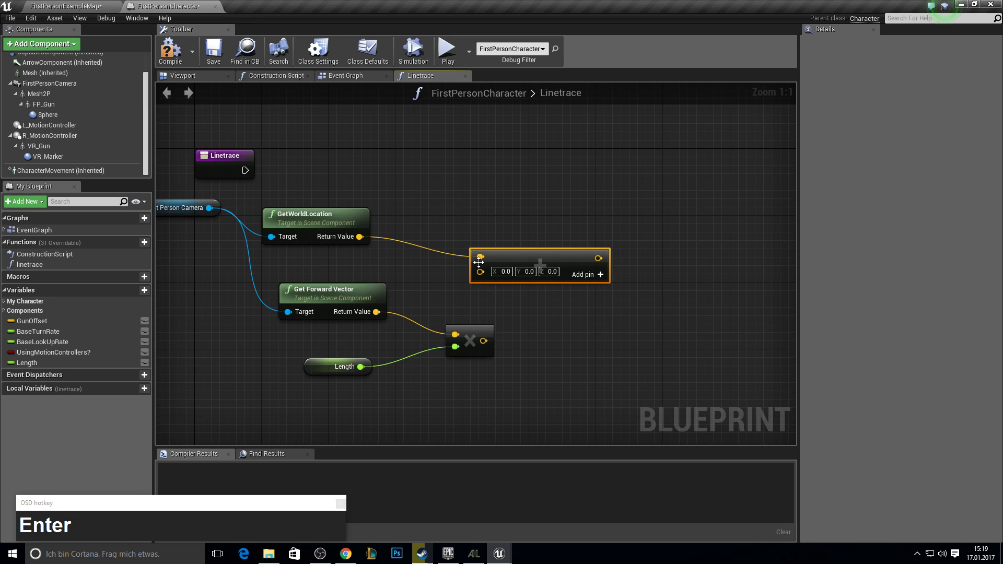
pyautogui.click(483, 273)
# Step: Add LineTraceByChannel with Start at the camera location and End at the summed vector
pyautogui.rightClick(533, 215)
pyautogui.click(182, 172)
pyautogui.write('lline_tar')
pyautogui.press('BackSpace')
pyautogui.write('Backspacerace_by')
pyautogui.press('Return')
pyautogui.moveTo(583, 194); pyautogui.dragTo(243, 225)
pyautogui.rightClick(243, 224)
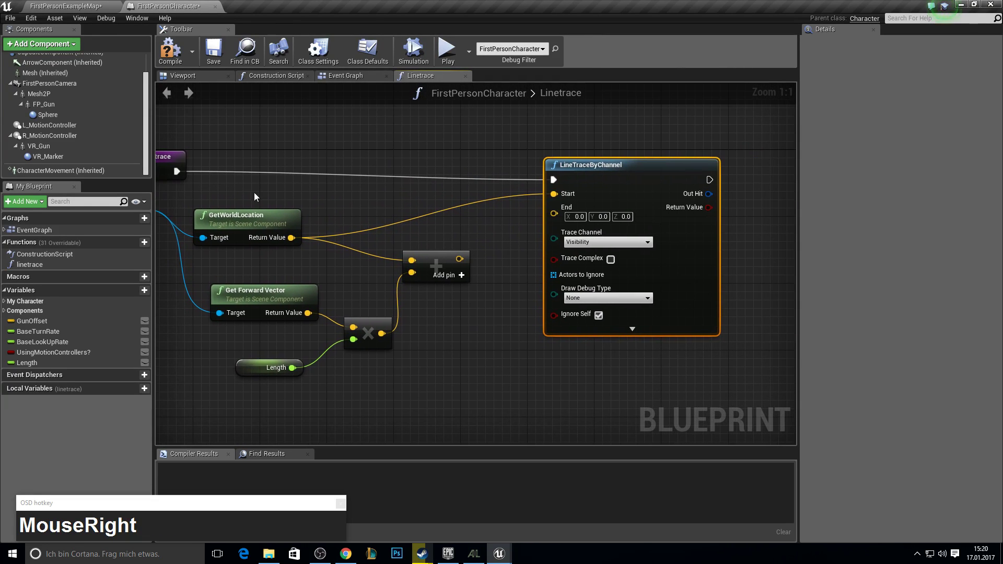
pyautogui.moveTo(464, 259); pyautogui.dragTo(331, 216)
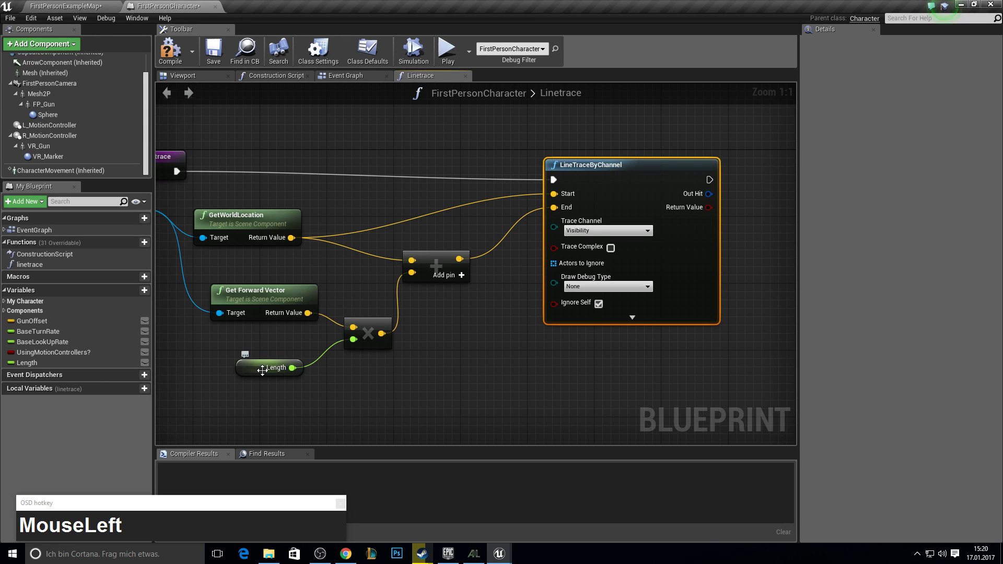
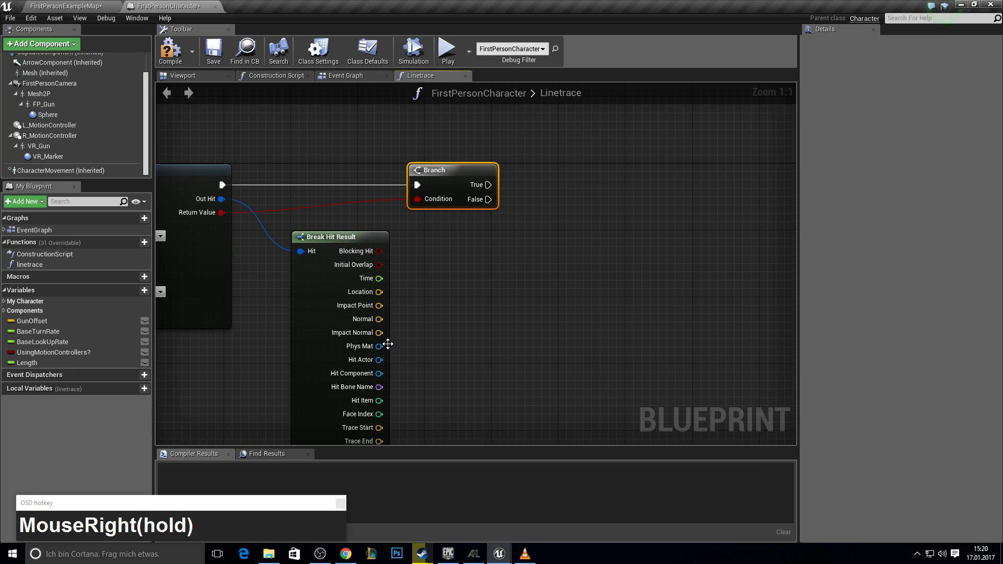
# Step: Promote Break Hit Result's Hit Actor to a variable renamed Hitactor
pyautogui.moveTo(373, 362); pyautogui.dragTo(348, 257)
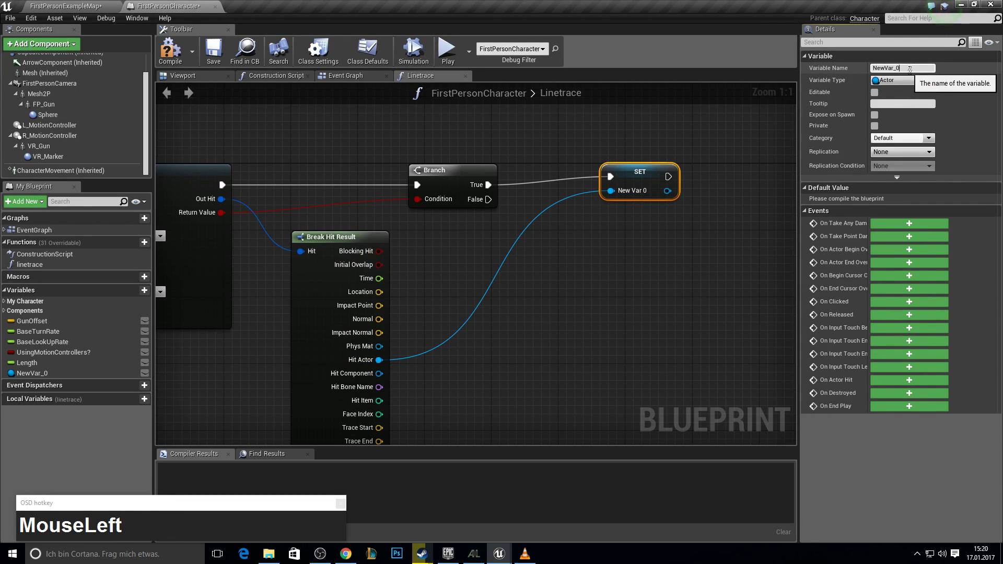
pyautogui.press('shift+h')
pyautogui.write('t')
pyautogui.press('shift+a')
pyautogui.write('tor')
pyautogui.press('Return')
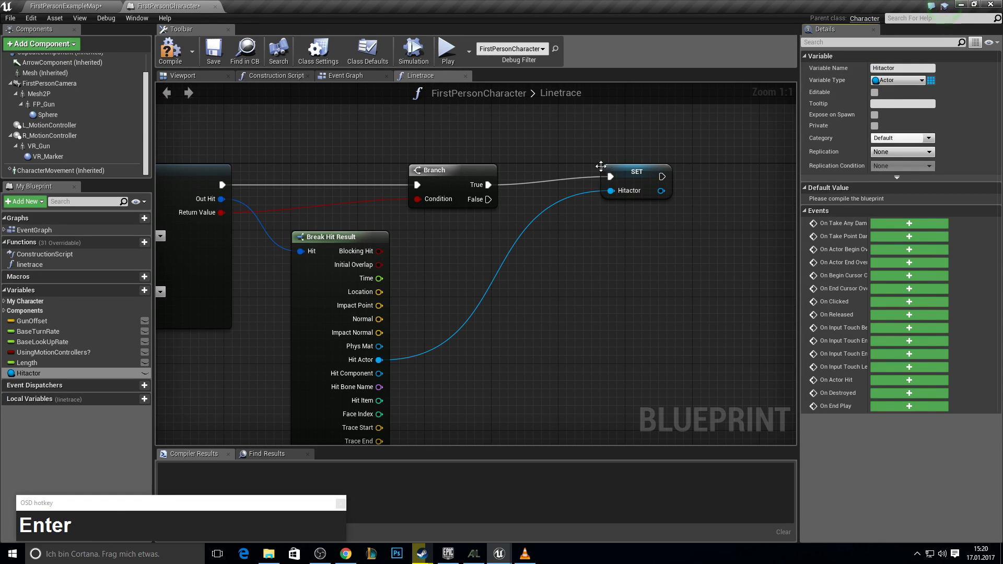
# Step: Return to the character's Event Graph ready to place the Linetrace call
pyautogui.moveTo(644, 172); pyautogui.dragTo(184, 63)
pyautogui.press('F10')
pyautogui.click(339, 79)
pyautogui.rightClick(294, 177)
# Step: Call Linetrace from FlipFlop output A and play-test the character
pyautogui.moveTo(32, 267); pyautogui.dragTo(175, 57)
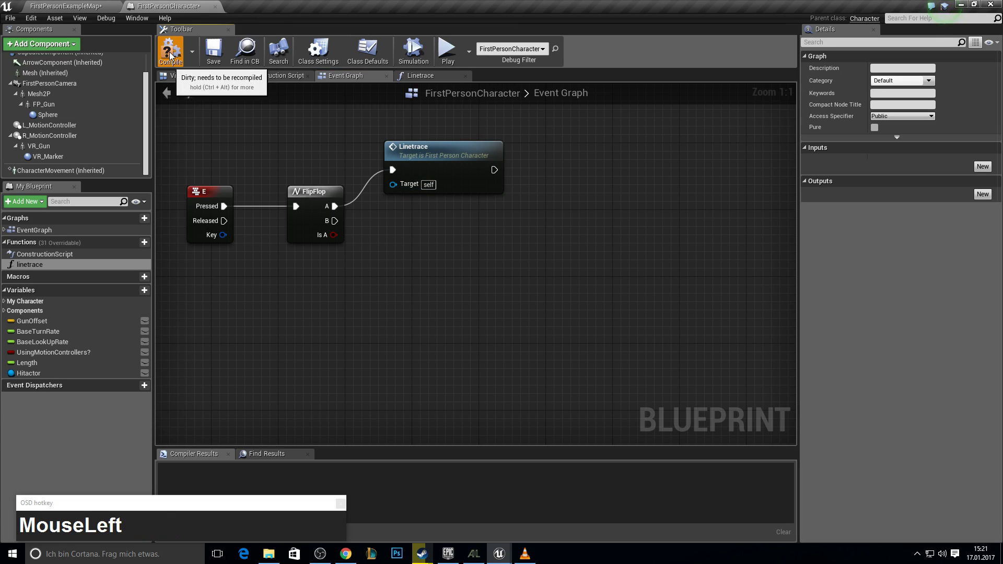
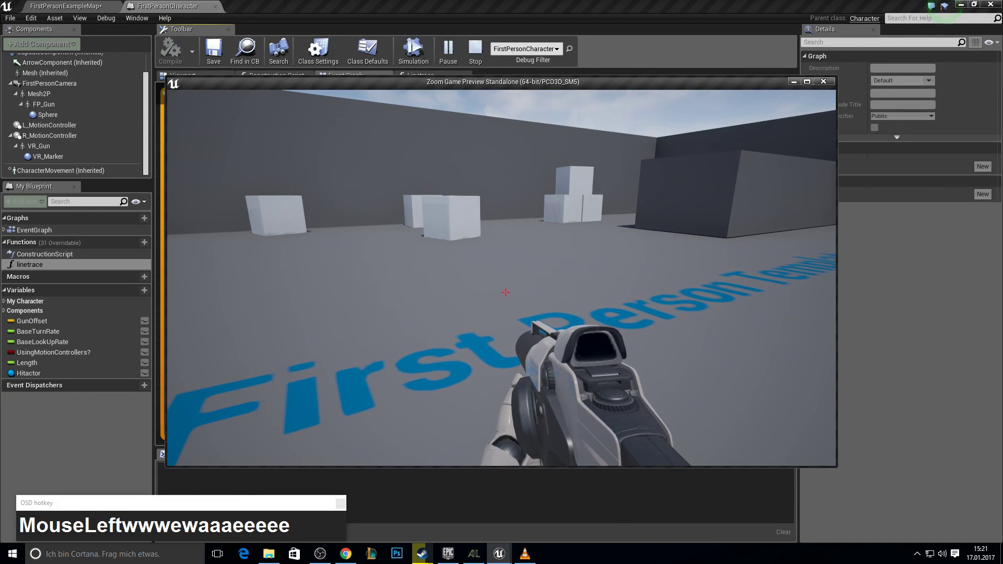
pyautogui.click(593, 302)
pyautogui.press('F10')
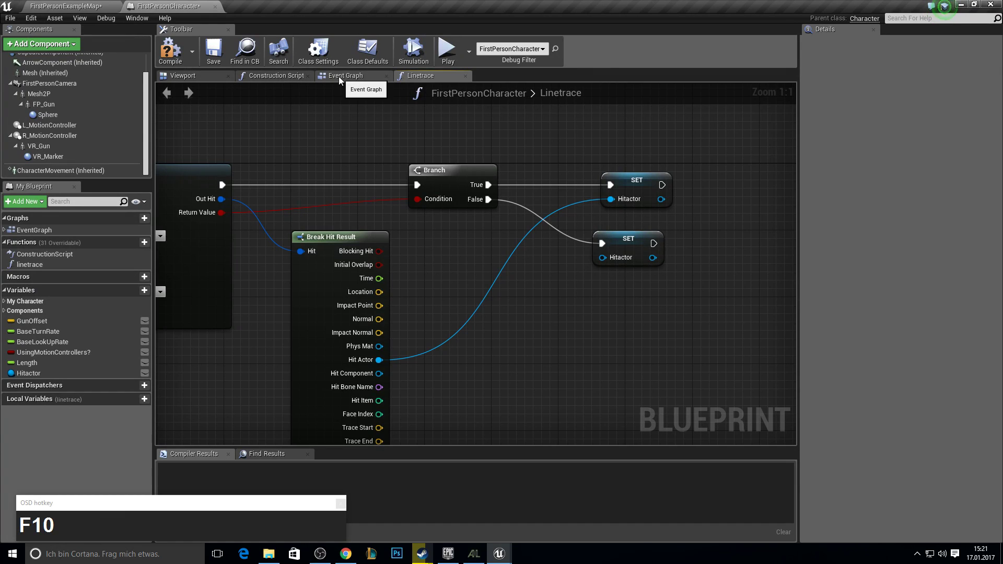
# Step: Set the LineTraceByChannel node to draw its debug line for one frame
pyautogui.moveTo(343, 79); pyautogui.dragTo(42, 384)
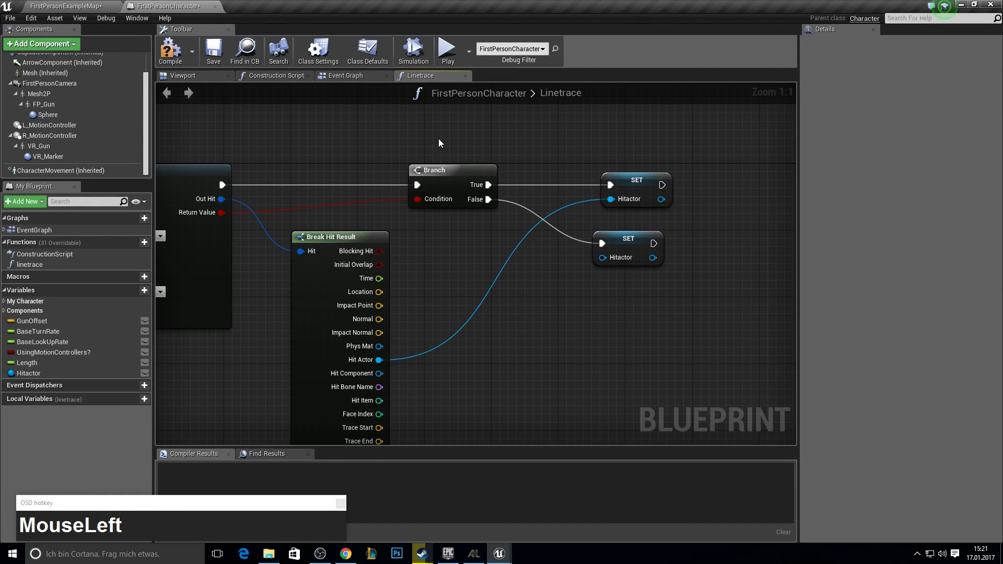
pyautogui.rightClick(343, 211)
pyautogui.click(464, 248)
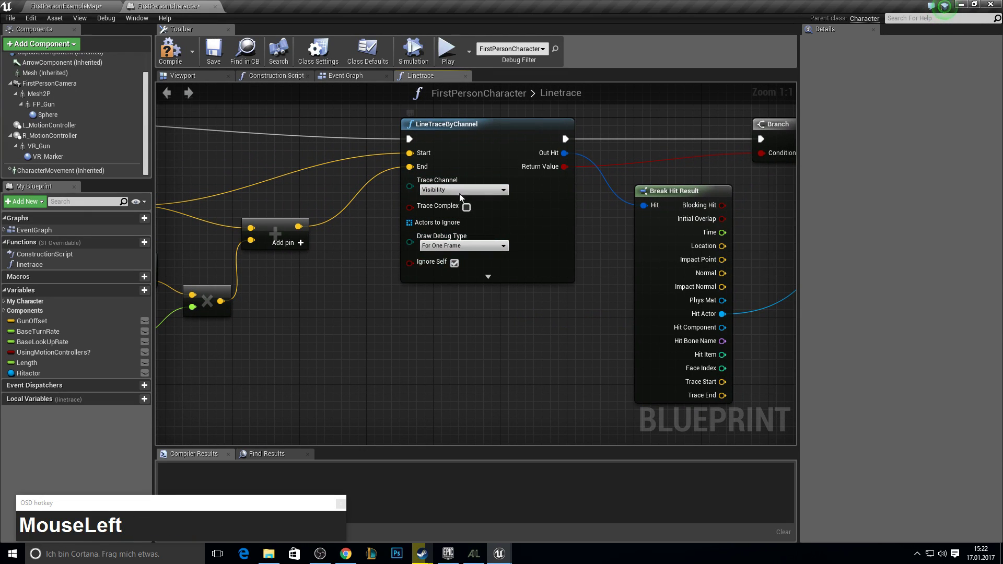
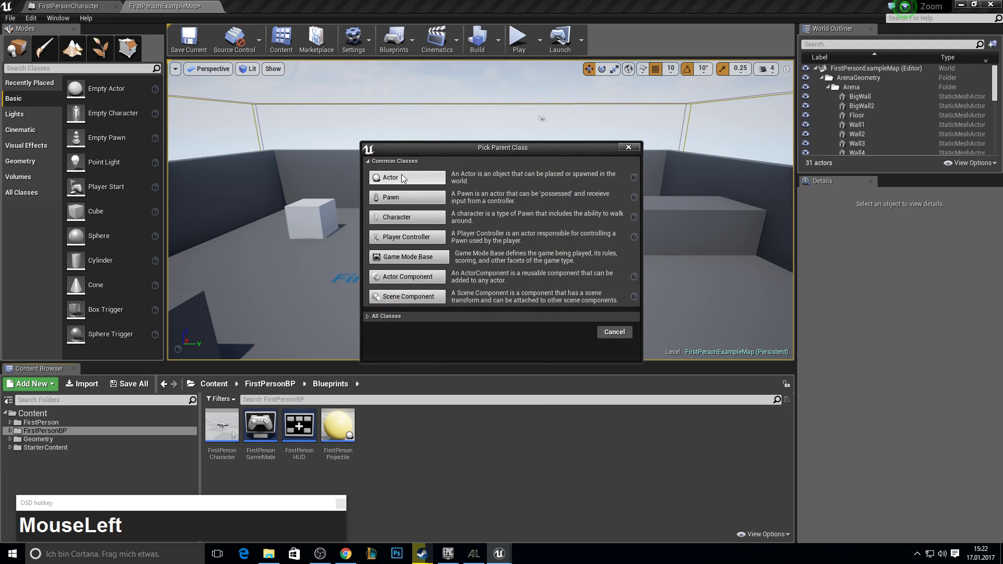
# Step: Name the new Actor Blueprint asset MasterItem
pyautogui.write('Master')
pyautogui.press('shift+i')
pyautogui.write('em')
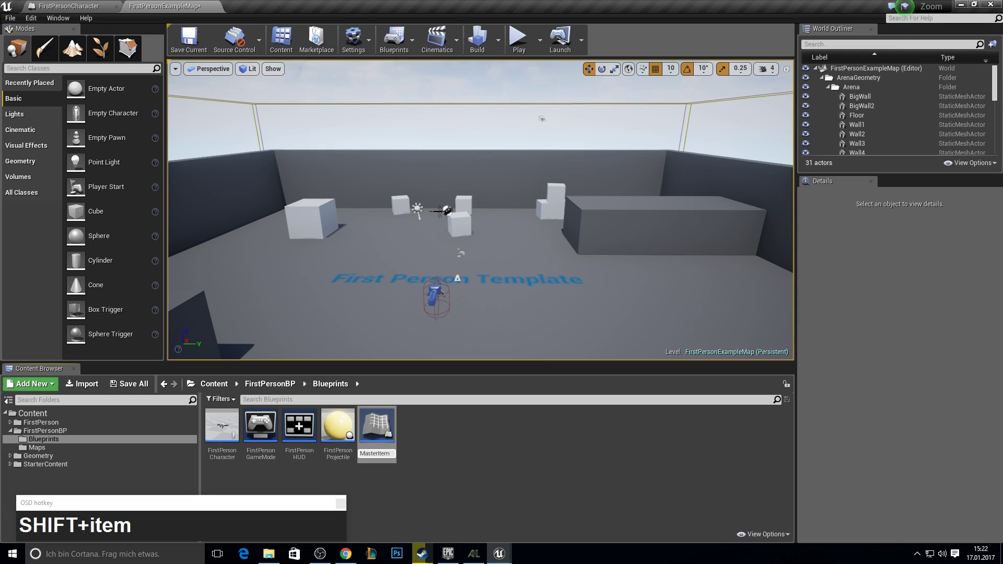
pyautogui.press('Return')
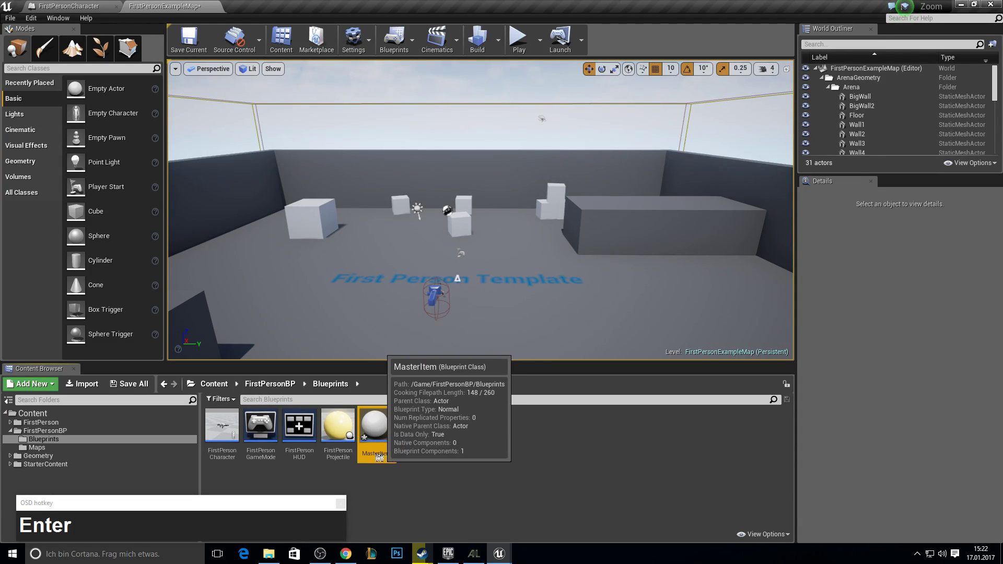
# Step: Inspect the MasterItem asset's actions and open it for editing
pyautogui.rightClick(384, 425)
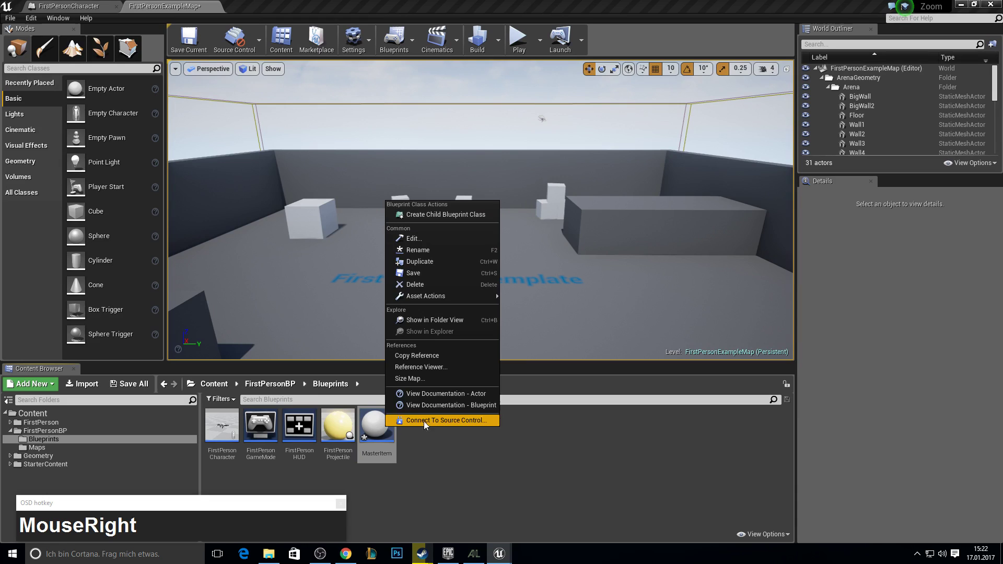
pyautogui.click(434, 498)
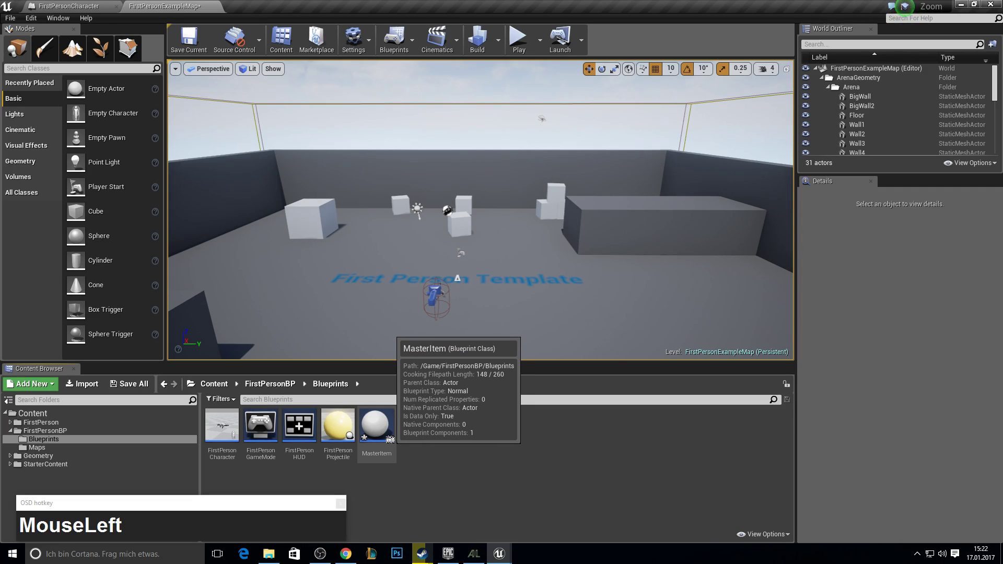
pyautogui.press('F11')
# Step: Add a Scene component to MasterItem and make it the root
pyautogui.click(384, 442)
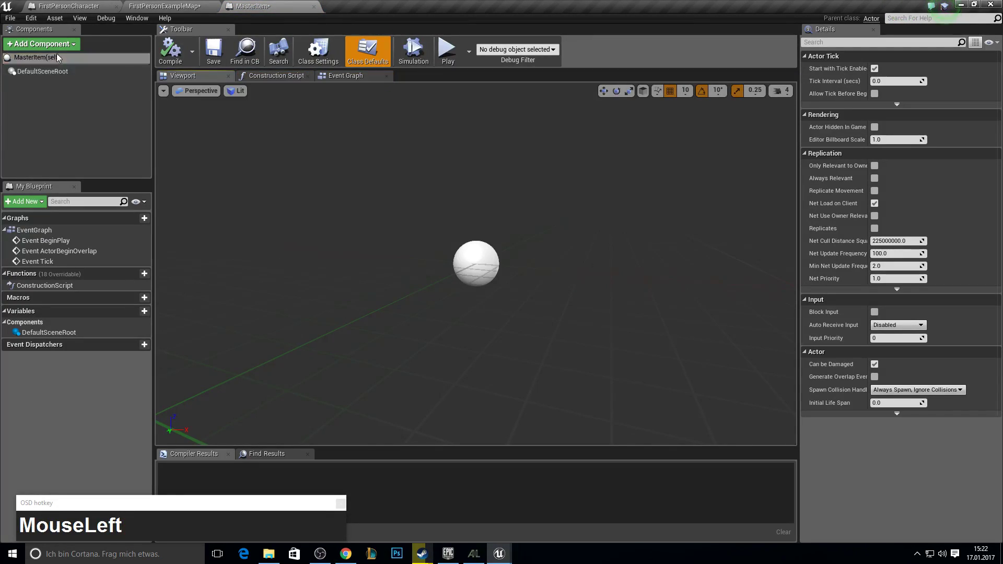
pyautogui.press('s')
pyautogui.press('c')
pyautogui.press('s')
pyautogui.press('c')
pyautogui.press('e')
pyautogui.press('n')
pyautogui.click(59, 37)
pyautogui.press('Down')
pyautogui.press('Down')
pyautogui.press('Return')
pyautogui.click(86, 113)
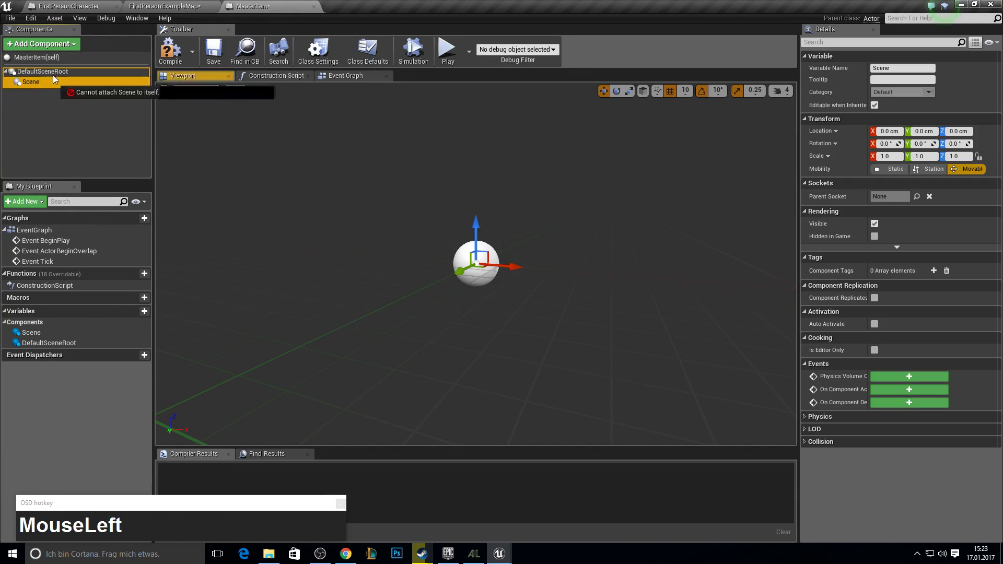
# Step: Add an empty StaticMesh component beneath the Scene root
pyautogui.press('s')
pyautogui.press('t')
pyautogui.press('a')
pyautogui.press('t')
pyautogui.write('MouseLeftstatDownDown')
pyautogui.press('Return')
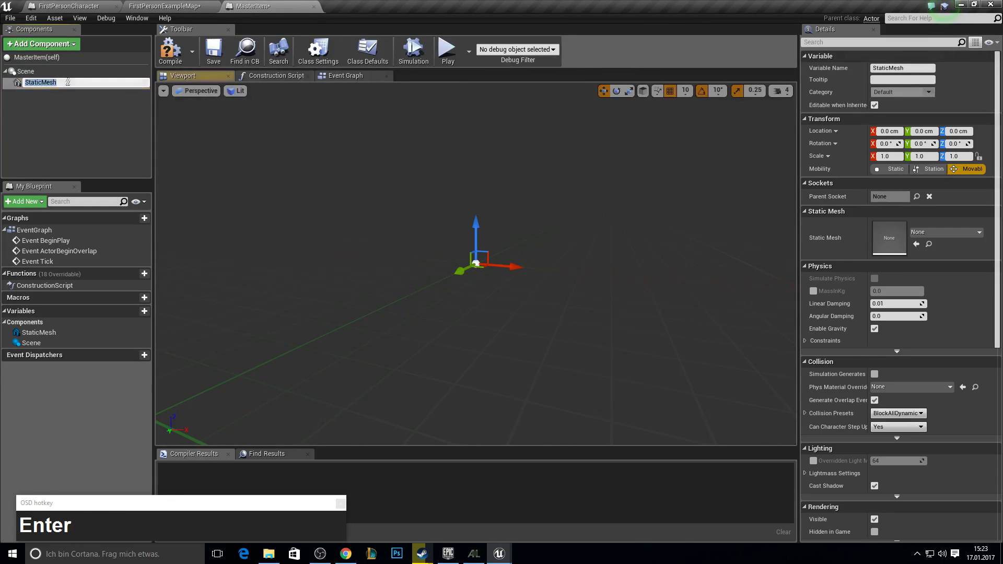
# Step: Compile and save the MasterItem Blueprint
pyautogui.click(70, 129)
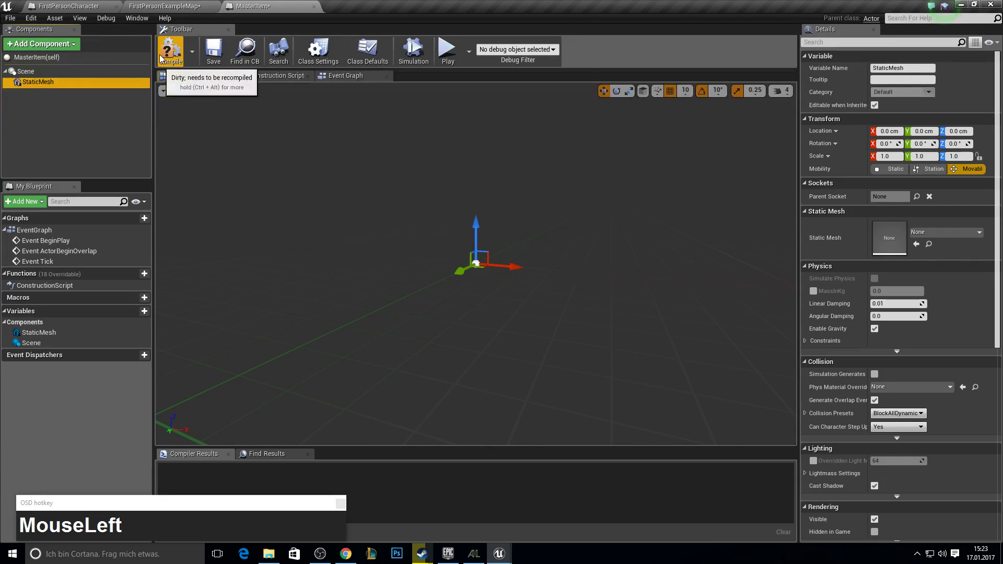
pyautogui.press('F10')
pyautogui.scroll(-3)
# Step: Create a child Blueprint of MasterItem named Chair
pyautogui.click(80, 2)
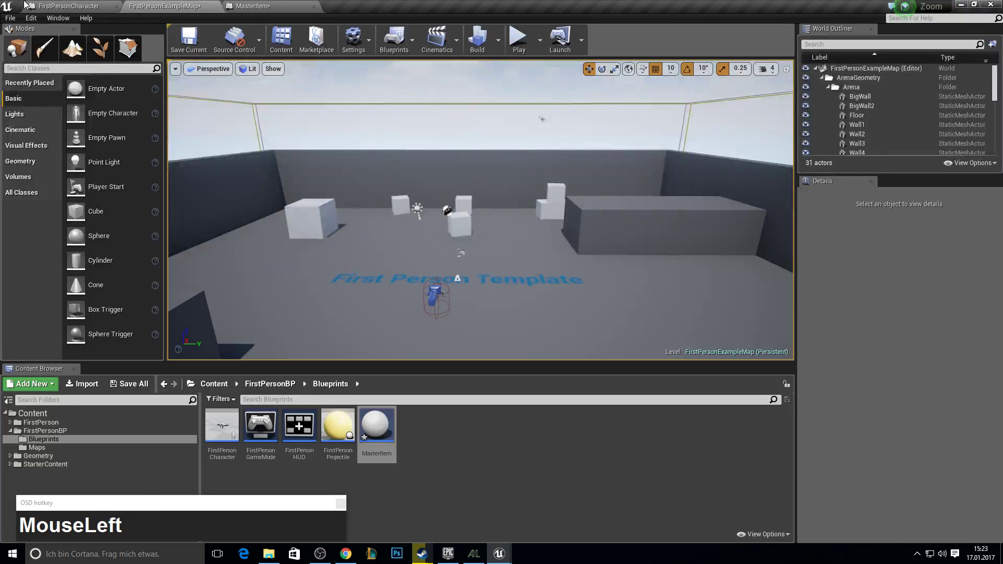
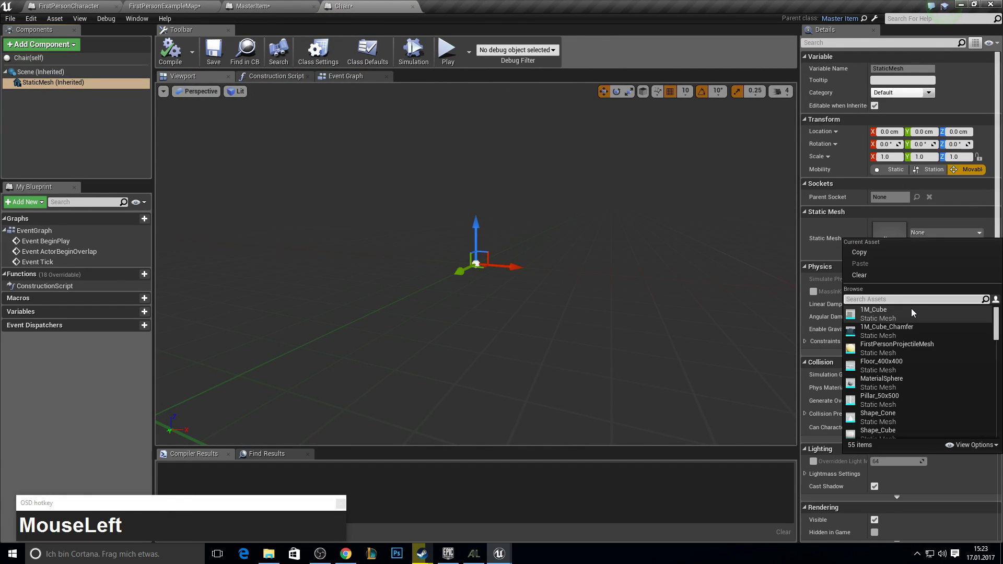
pyautogui.write('chair')
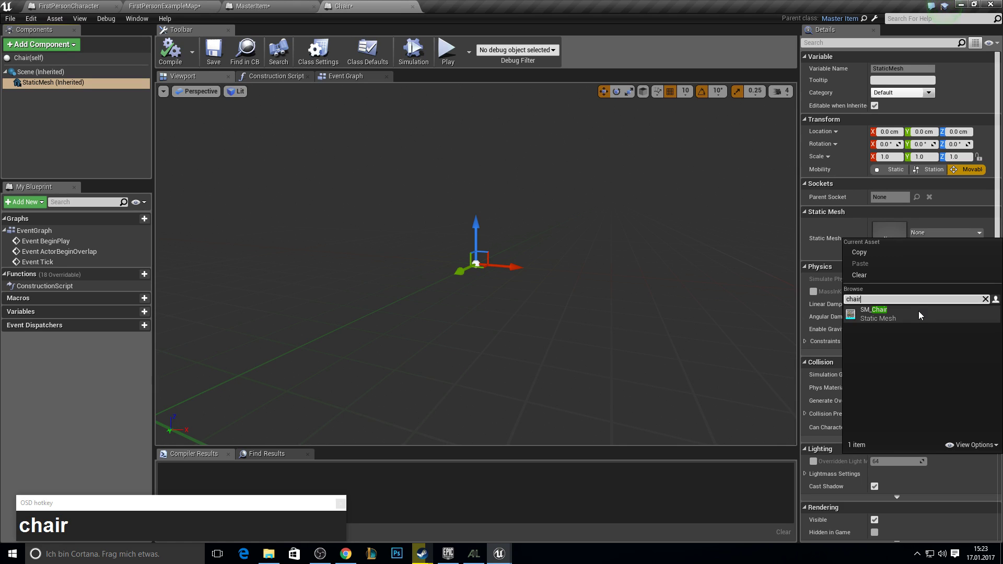
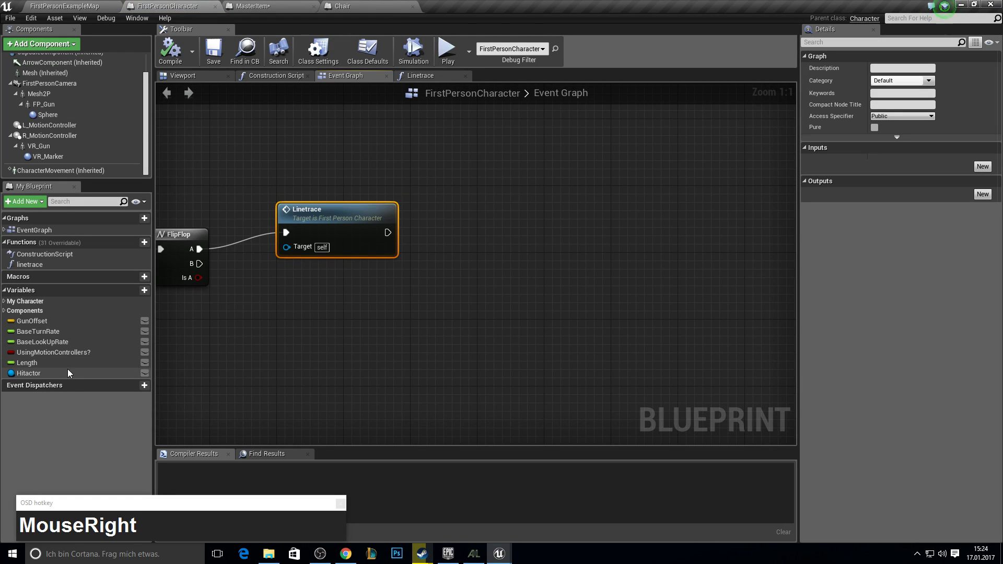
# Step: Cast the trace's Hitactor to MasterItem right after the Linetrace call
pyautogui.moveTo(54, 372); pyautogui.dragTo(297, 367)
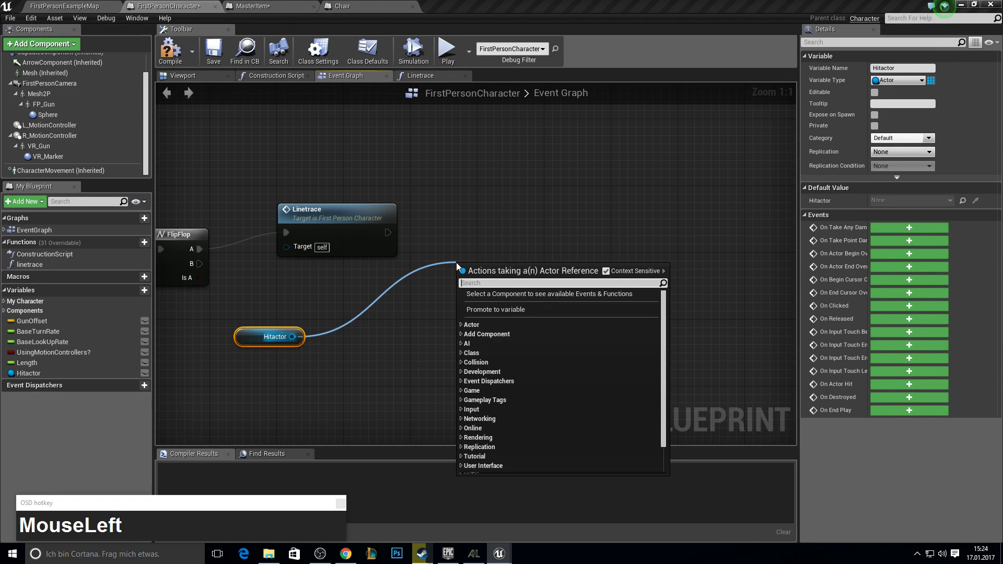
pyautogui.write('master_')
pyautogui.press('Return')
pyautogui.click(508, 288)
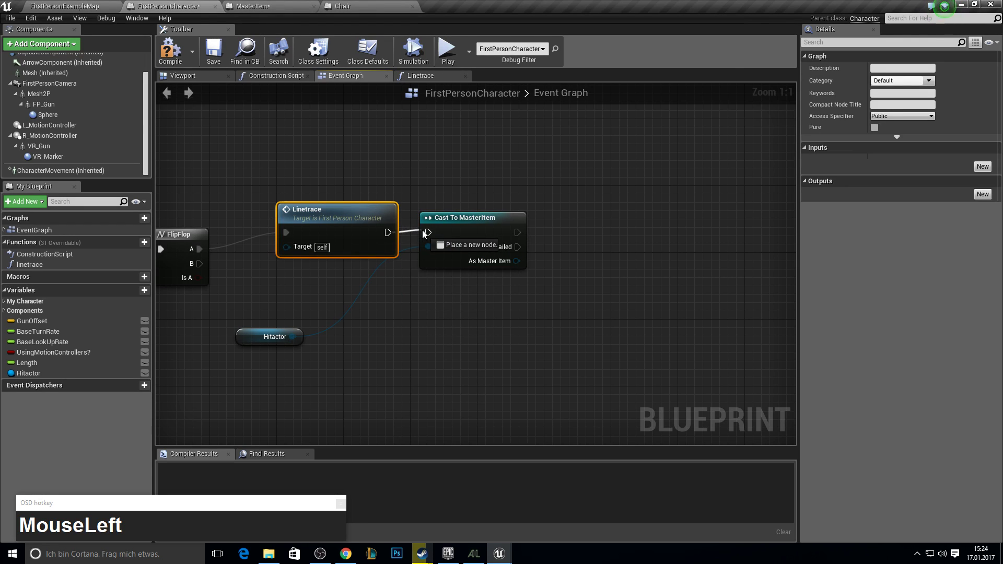
pyautogui.click(432, 233)
pyautogui.rightClick(559, 267)
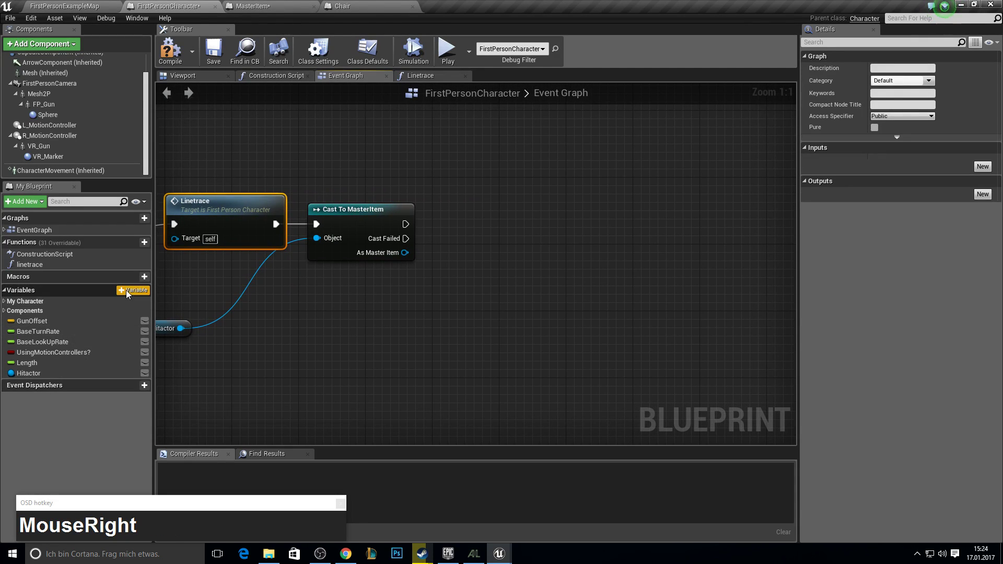
# Step: Create a new boolean variable named Zoom? on the character
pyautogui.click(131, 293)
pyautogui.press('shift+z')
pyautogui.write('mm')
pyautogui.press('BackSpace')
pyautogui.write('Backspaceom')
pyautogui.press('Return')
# Step: Set Zoom? true on a successful cast and false on Cast Failed
pyautogui.moveTo(910, 83); pyautogui.dragTo(77, 399)
pyautogui.press('F11')
pyautogui.press('F10')
pyautogui.click(39, 387)
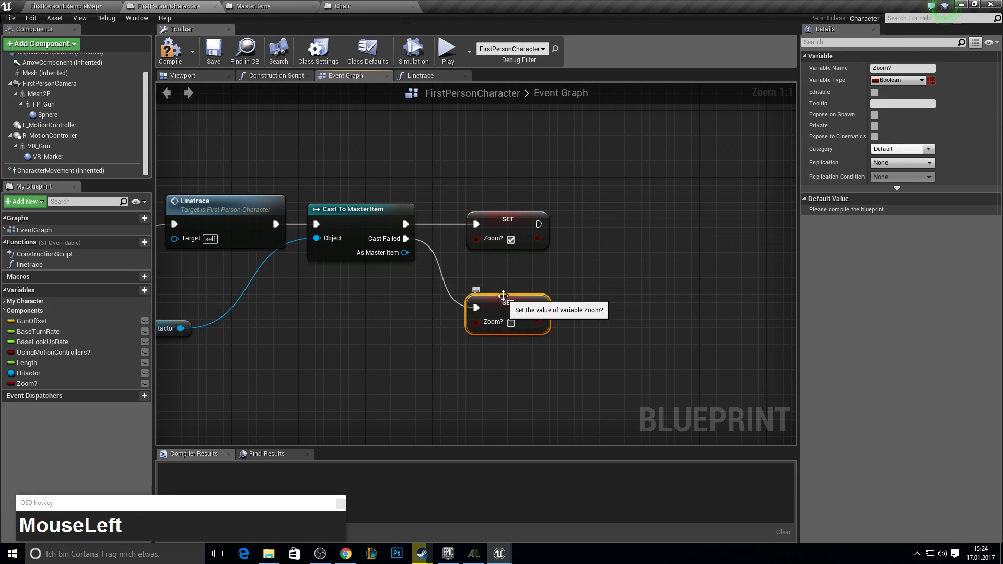
pyautogui.rightClick(593, 284)
pyautogui.press('F11')
pyautogui.press('F10')
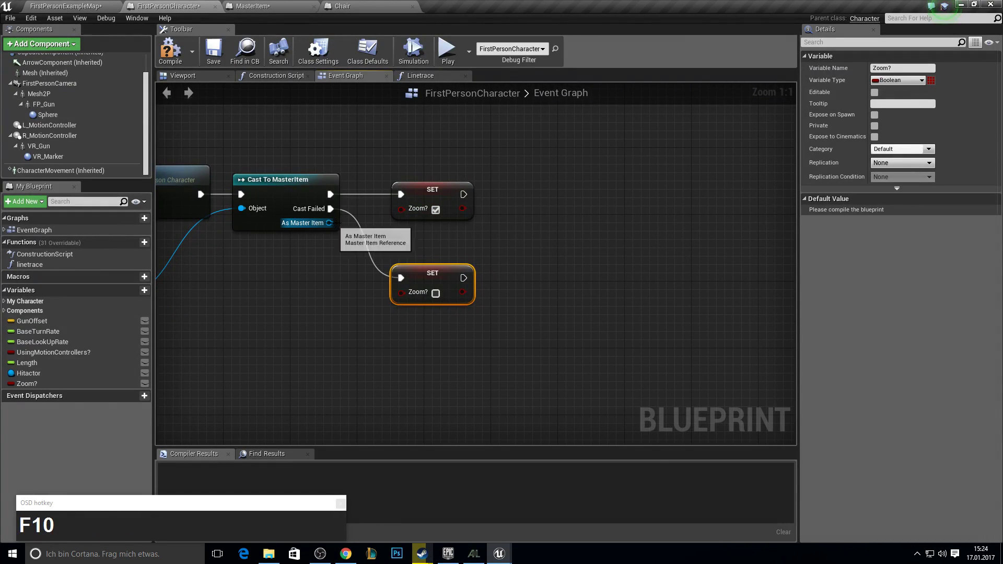
# Step: Add a GetActorRotation node reading the cast MasterItem
pyautogui.moveTo(334, 225); pyautogui.dragTo(532, 257)
pyautogui.write('get_actor_rot')
pyautogui.press('Return')
pyautogui.click(580, 259)
pyautogui.rightClick(580, 239)
# Step: Promote the item's rotation to a new ObjectRot variable
pyautogui.click(501, 267)
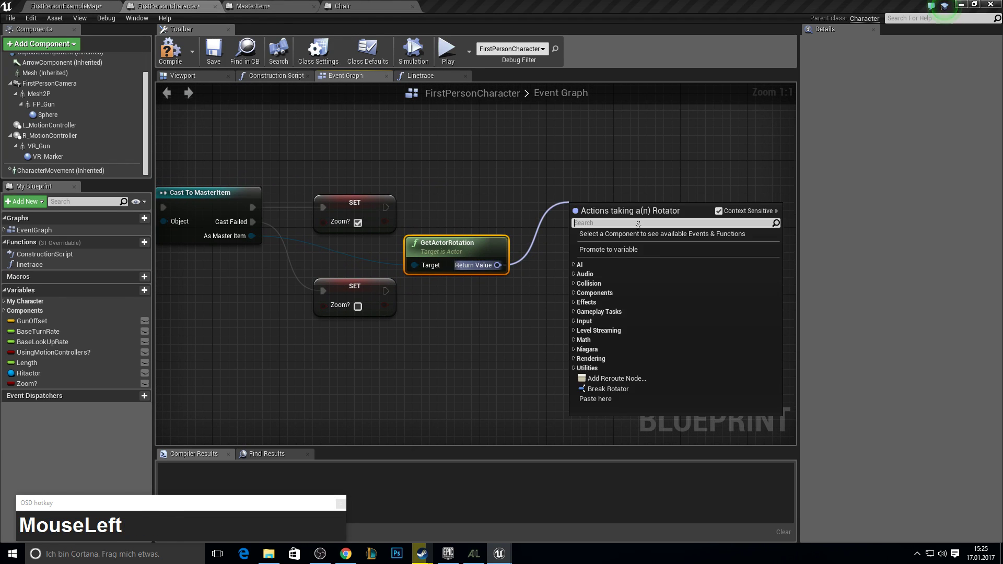
pyautogui.write('Obje')
pyautogui.press('shift+r')
pyautogui.write('t')
pyautogui.press('Return')
# Step: Add GetActorLocation on the cast item and promote it to a new ObjectLocation variable
pyautogui.moveTo(523, 221); pyautogui.dragTo(459, 378)
pyautogui.write('actor_loca')
pyautogui.press('Down')
pyautogui.press('Down')
pyautogui.press('Down')
pyautogui.press('Down')
pyautogui.click(502, 394)
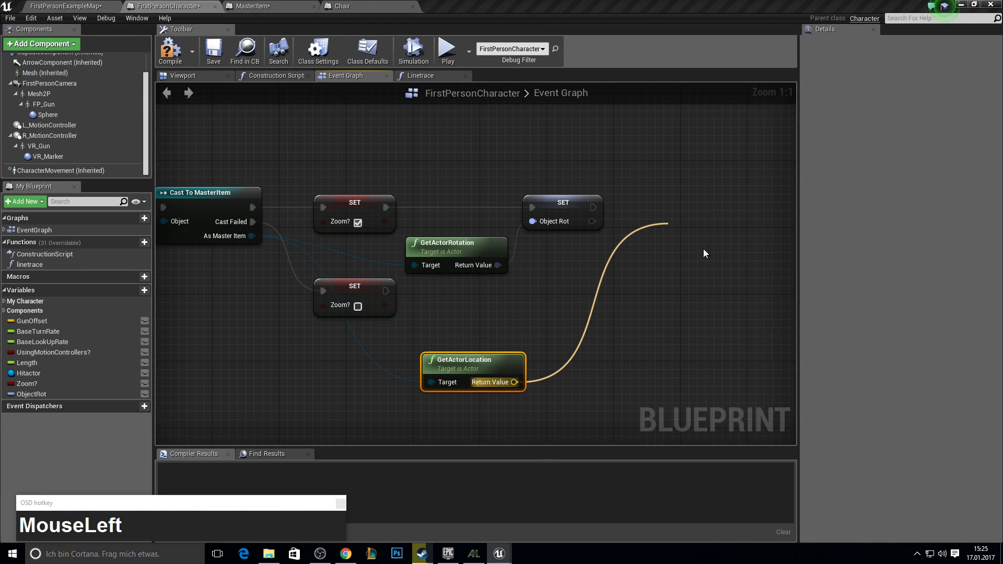
pyautogui.write('Object')
pyautogui.write('Location')
pyautogui.press('Return')
# Step: Chain the ObjectRot and ObjectLocation setters after SET Zoom?
pyautogui.click(683, 291)
pyautogui.press('F10')
pyautogui.click(640, 370)
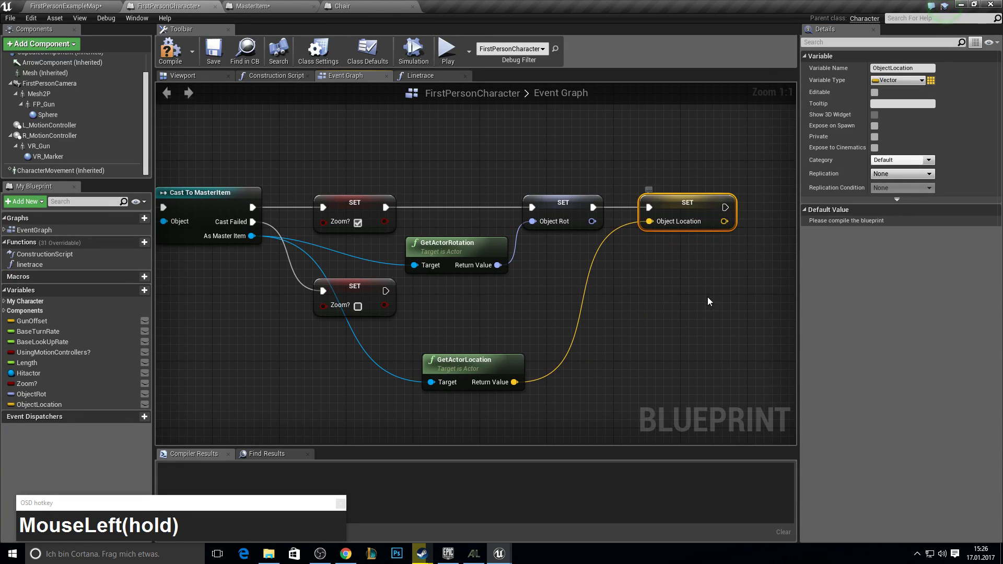
pyautogui.moveTo(688, 305); pyautogui.dragTo(666, 223)
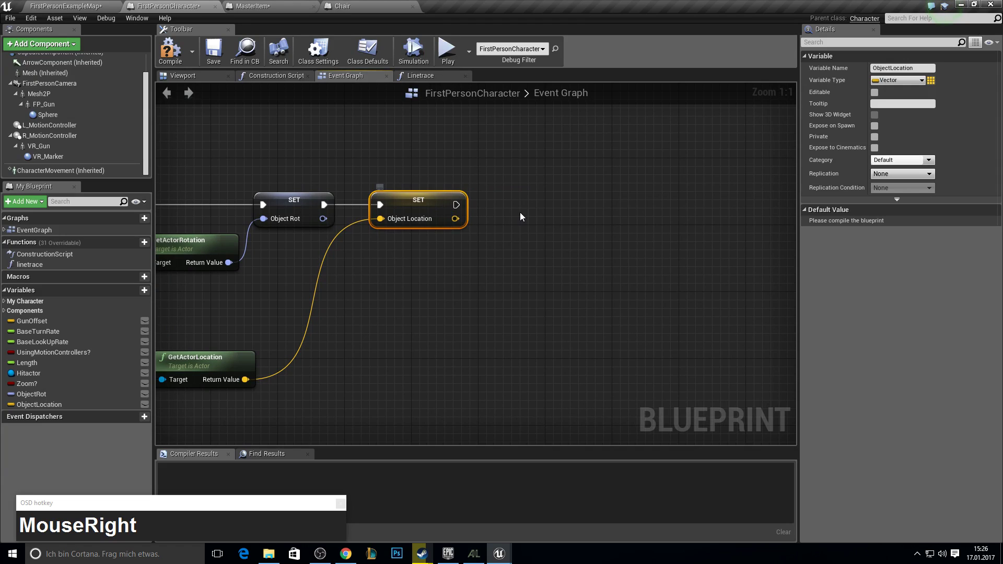
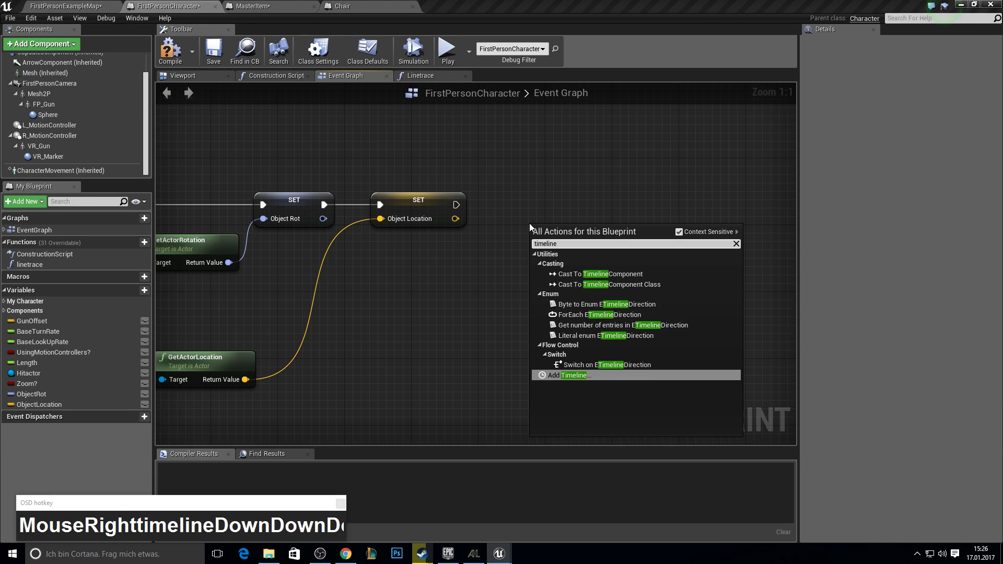
# Step: Add a Timeline node named Fade after the setters and open it for editing
pyautogui.press('Return')
pyautogui.press('shift+f')
pyautogui.write('dwe')
pyautogui.press('Return')
pyautogui.press('F2')
pyautogui.press('Left')
pyautogui.press('Right')
pyautogui.press('Right')
pyautogui.press('Right')
pyautogui.press('Right')
pyautogui.press('BackSpace')
pyautogui.press('Return')
# Step: Add a float track named fade and set the timeline Length to 2 seconds
pyautogui.click(594, 246)
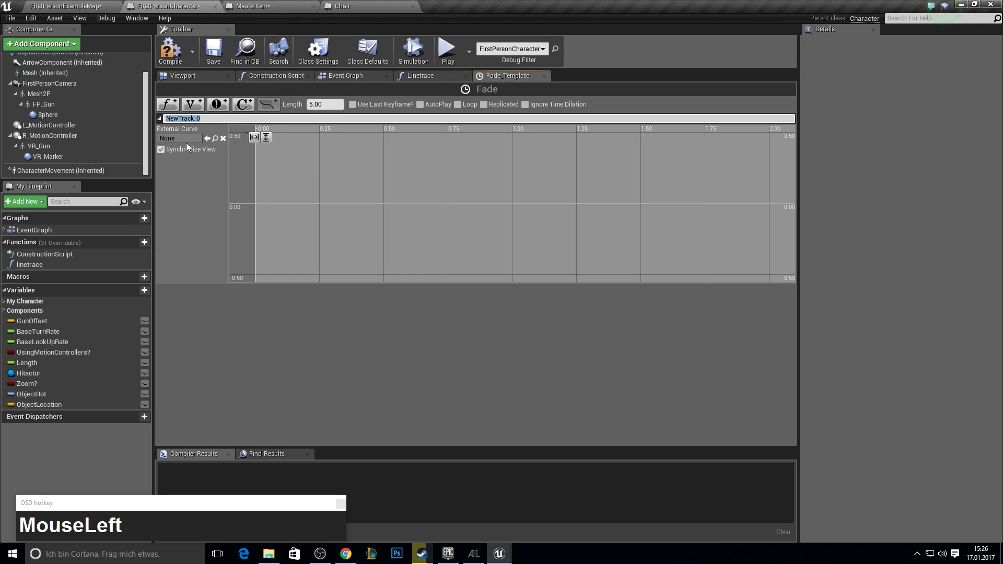
pyautogui.write('fade')
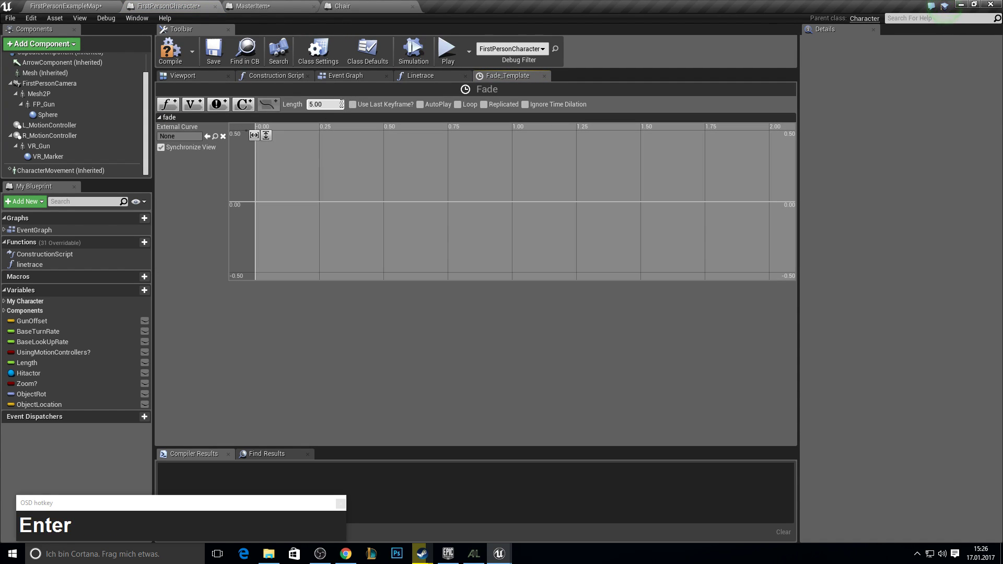
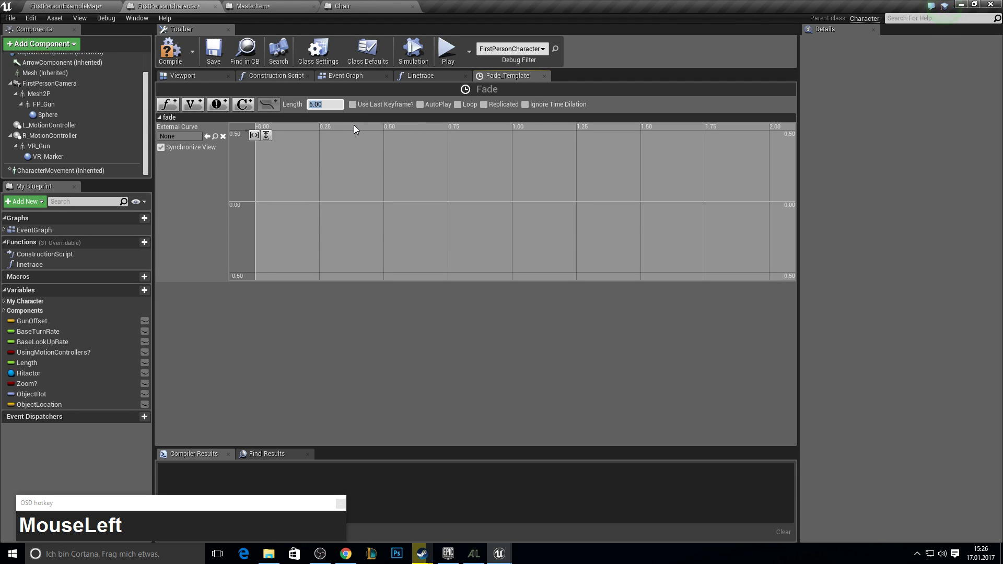
pyautogui.press('2')
pyautogui.press('Return')
pyautogui.click(269, 136)
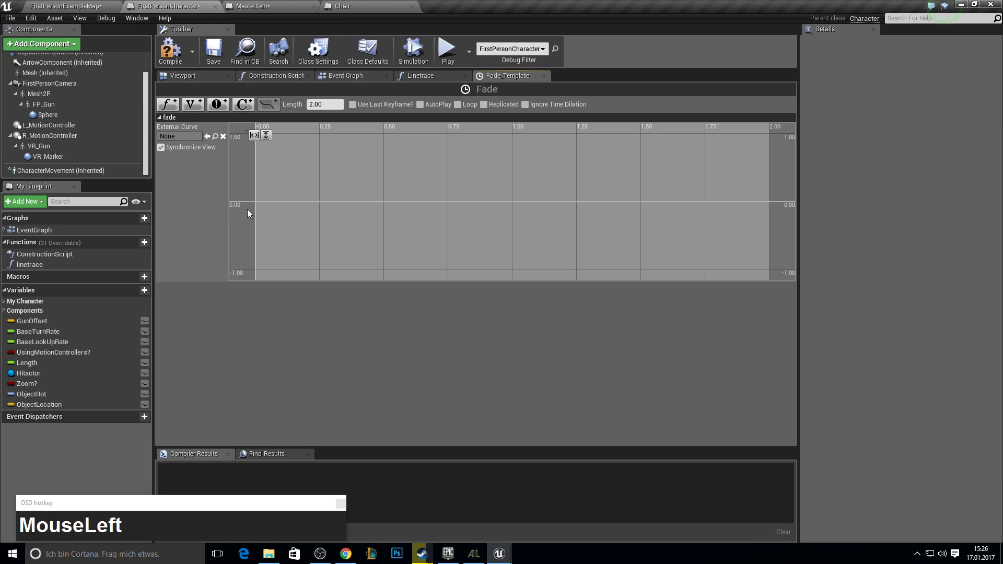
# Step: Key the fade curve at time 0 value 0 and time 2 value 1
pyautogui.rightClick(258, 204)
pyautogui.click(279, 215)
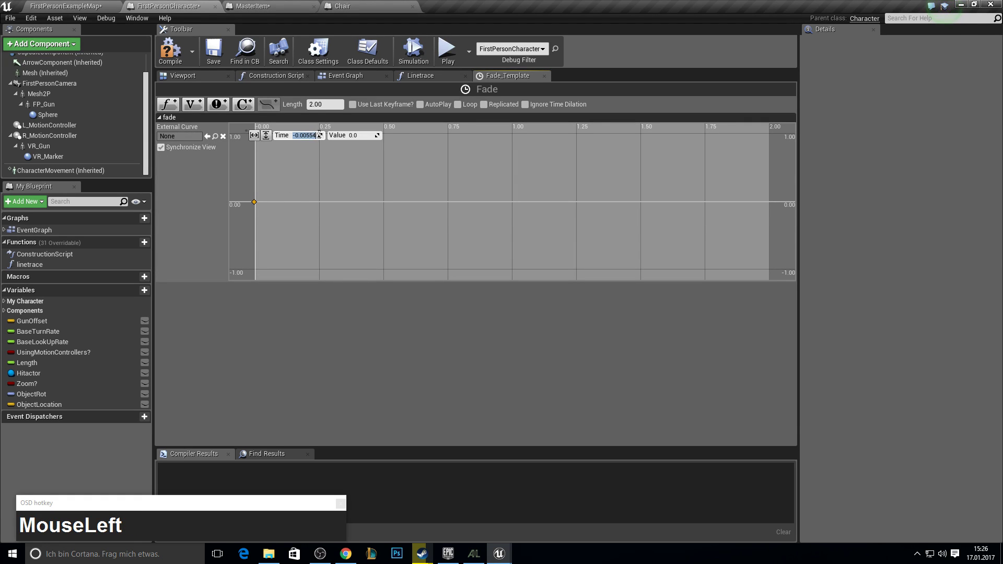
pyautogui.press('KP_0')
pyautogui.click(348, 139)
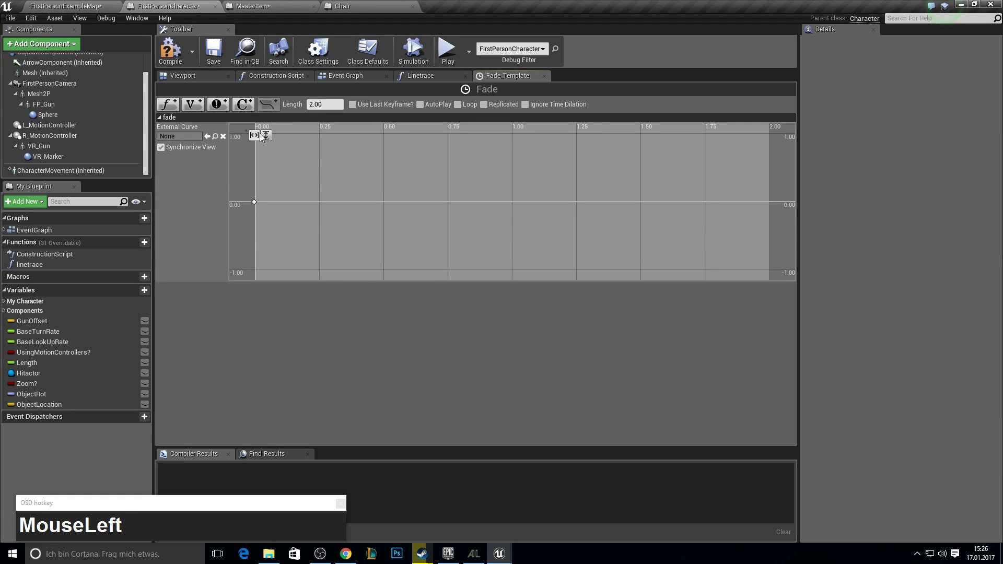
pyautogui.rightClick(336, 182)
pyautogui.click(351, 192)
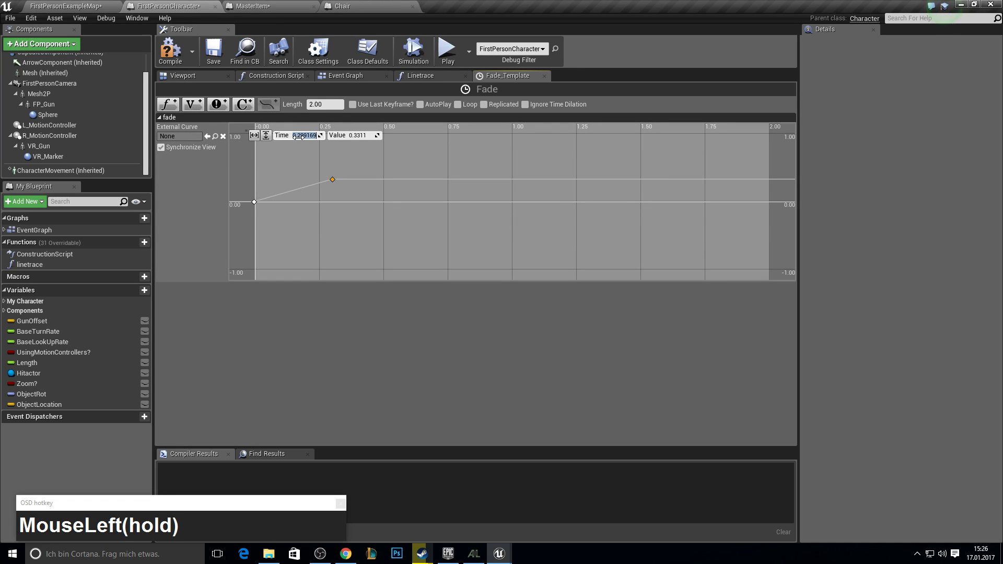
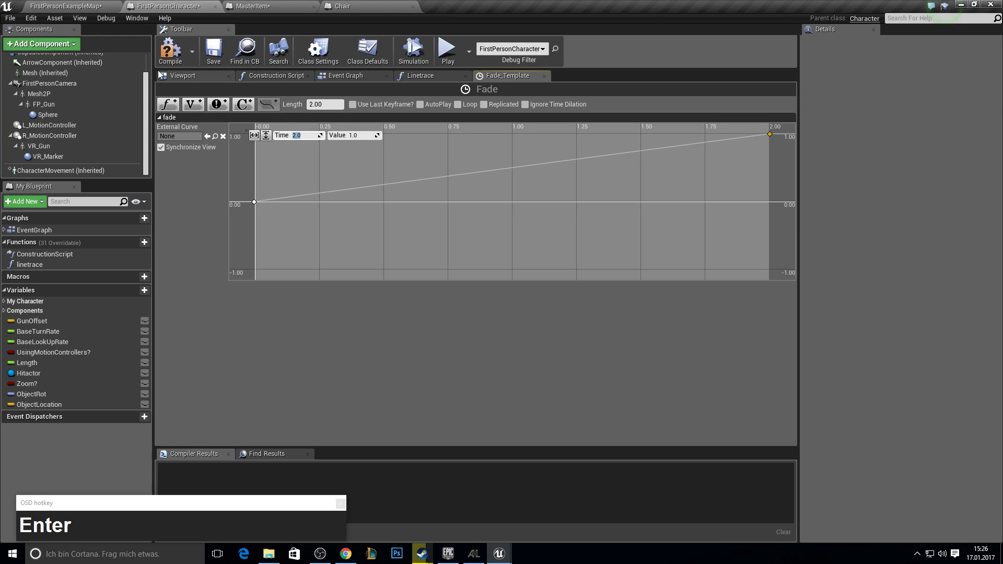
pyautogui.click(168, 62)
pyautogui.press('F10')
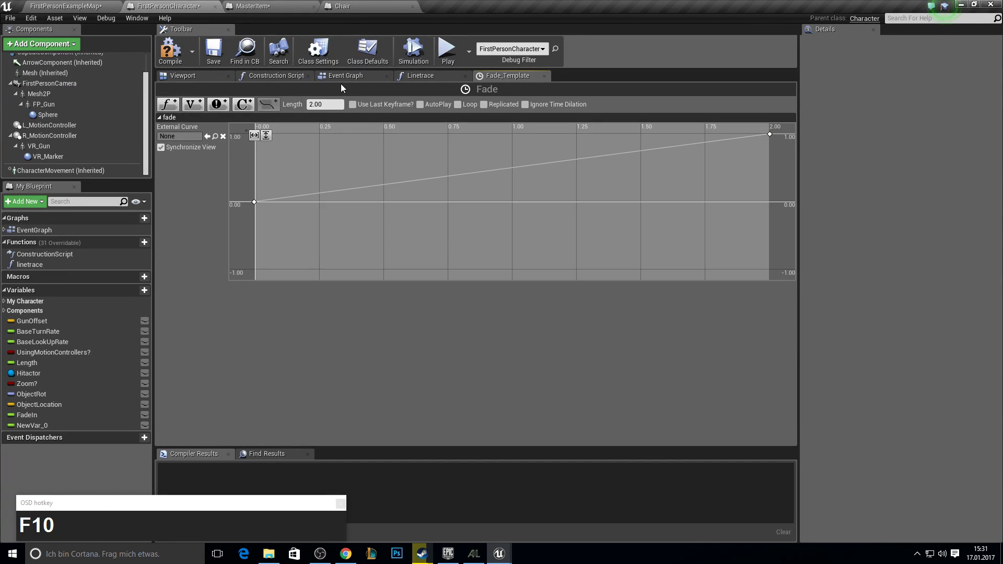
# Step: Return to the Event Graph and bring the cast and set nodes into view
pyautogui.click(352, 77)
pyautogui.moveTo(495, 180); pyautogui.dragTo(387, 178)
pyautogui.scroll(-3)
pyautogui.rightClick(360, 180)
pyautogui.scroll(3)
# Step: Add Disable Movement and promote the timeline's Fade output to a FadeIn variable
pyautogui.rightClick(342, 196)
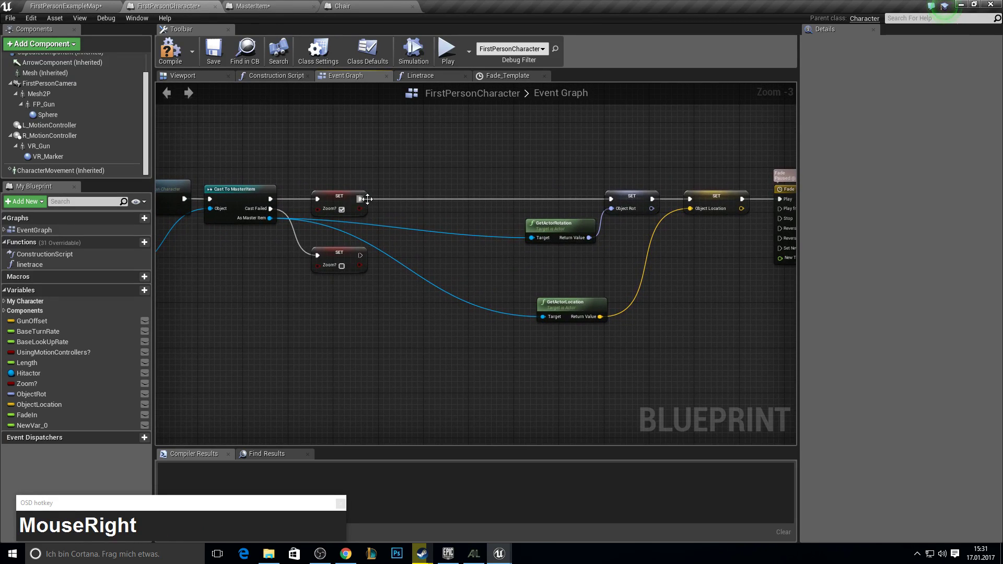
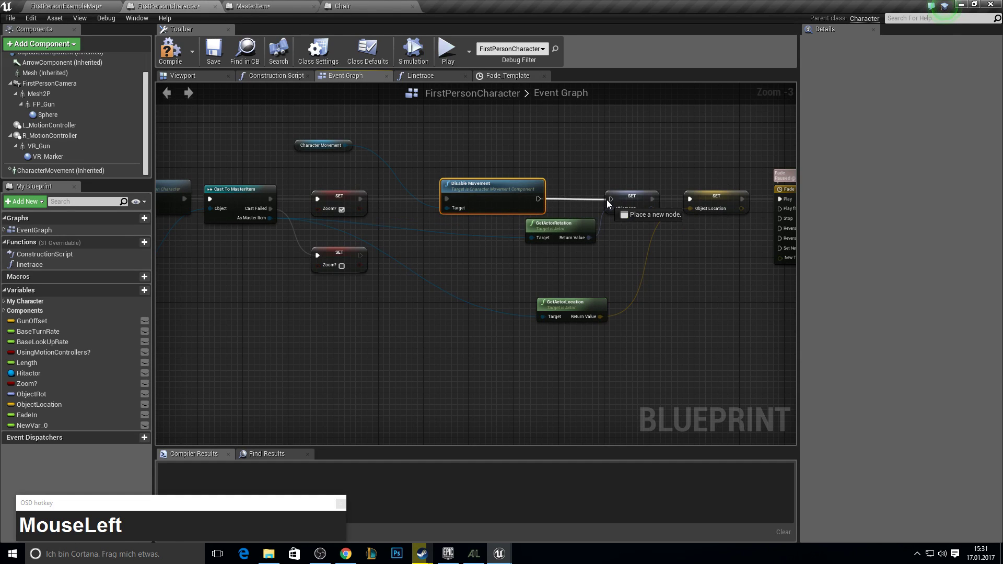
pyautogui.rightClick(657, 208)
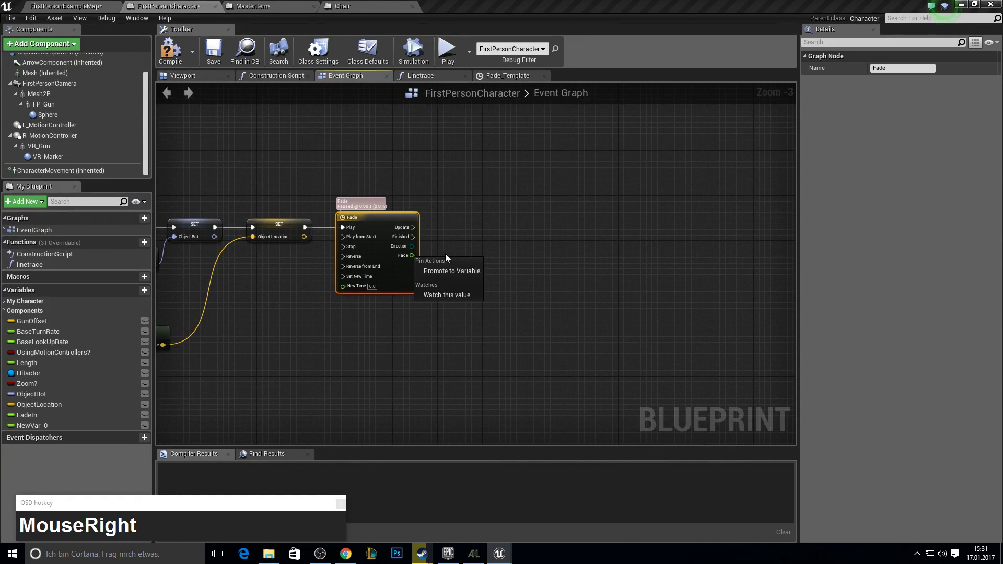
pyautogui.click(471, 274)
pyautogui.press('shift+f')
pyautogui.write('de')
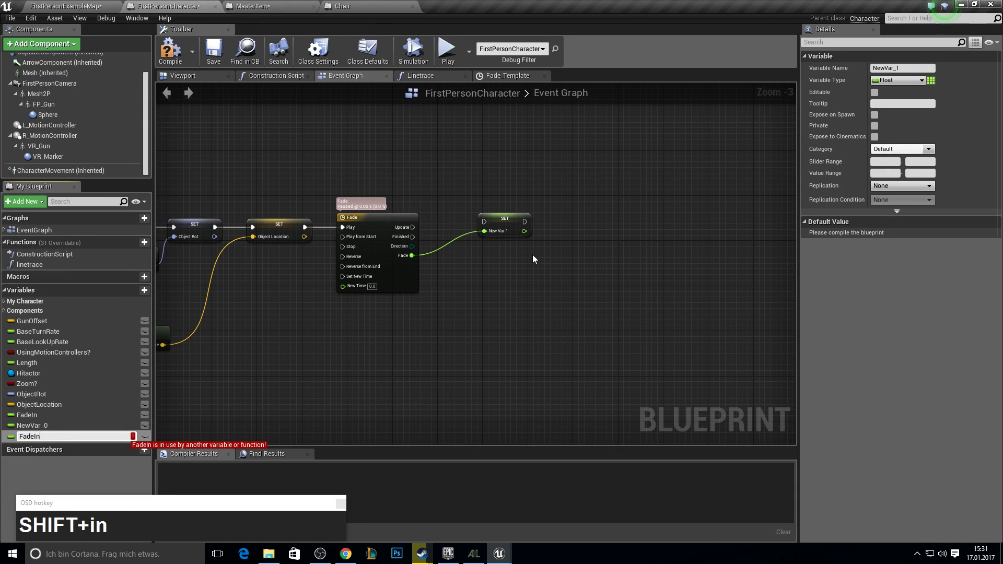
pyautogui.click(220, 396)
pyautogui.press('Delete')
pyautogui.click(48, 431)
pyautogui.press('Delete')
# Step: Run the FadeIn setter from the timeline's Update pin
pyautogui.moveTo(578, 302); pyautogui.dragTo(522, 239)
pyautogui.rightClick(529, 241)
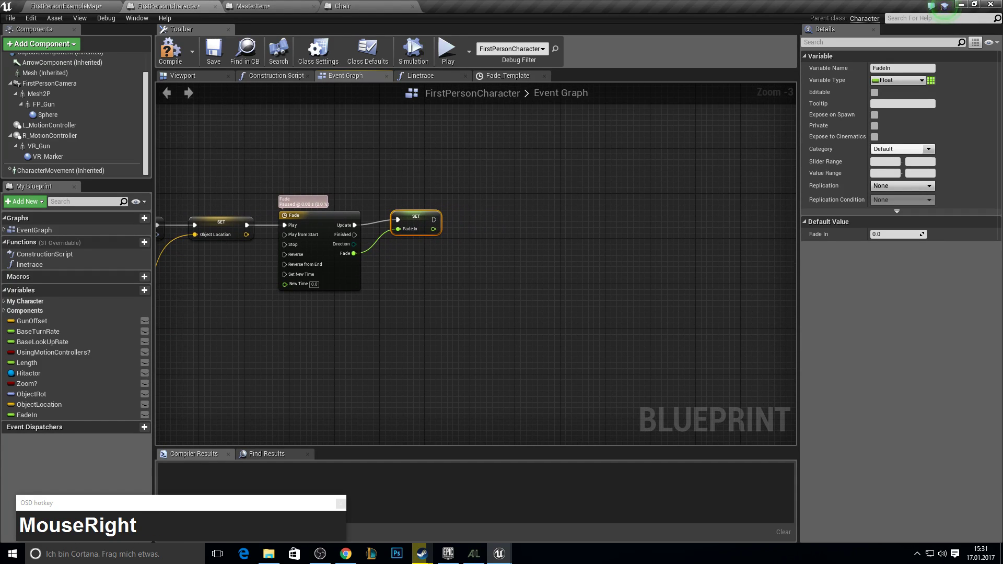
pyautogui.click(512, 242)
pyautogui.rightClick(288, 254)
# Step: Add SetActorLocationAndRotation after FadeIn, targeting the cast item via a reroute node
pyautogui.moveTo(319, 251); pyautogui.dragTo(519, 227)
pyautogui.write('set_actor_loca')
pyautogui.press('Down')
pyautogui.press('Down')
pyautogui.press('Down')
pyautogui.press('Return')
pyautogui.moveTo(526, 248); pyautogui.dragTo(427, 187)
pyautogui.rightClick(427, 187)
pyautogui.click(617, 237)
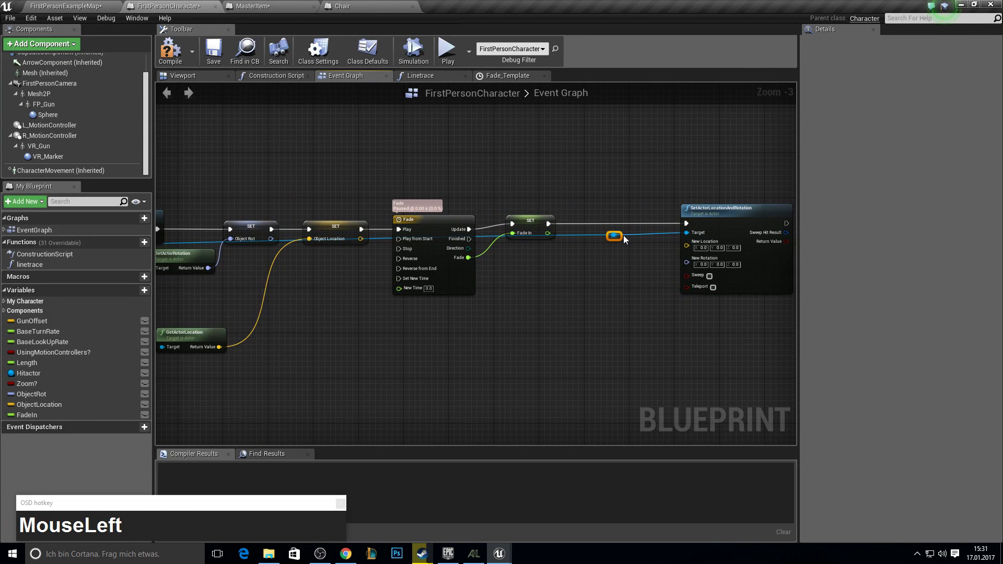
pyautogui.rightClick(414, 181)
pyautogui.click(434, 229)
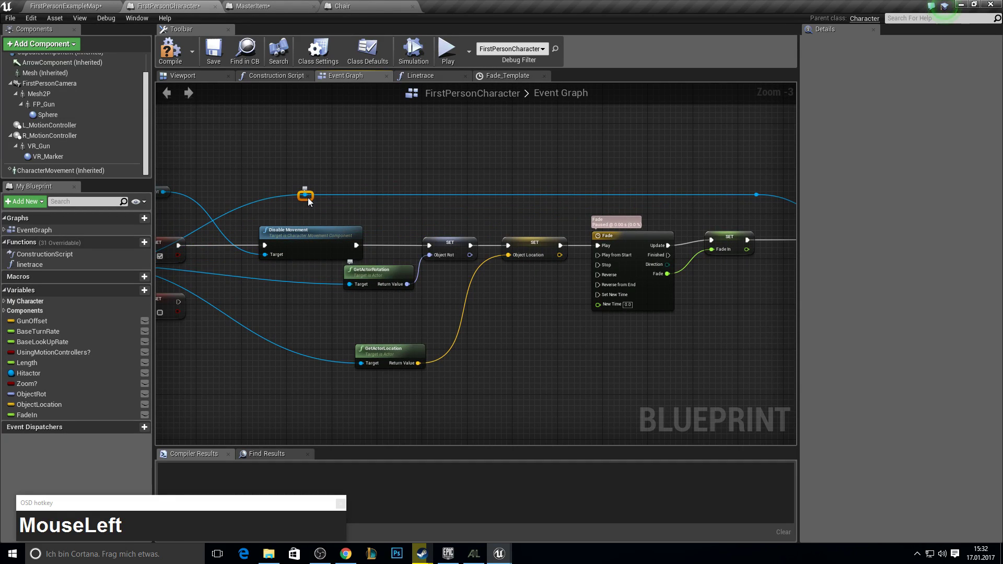
pyautogui.rightClick(430, 146)
# Step: Add a ViewLocation sphere under the camera, scale 0.3, Collision Presets NoCollision, placed ahead of the character
pyautogui.click(197, 75)
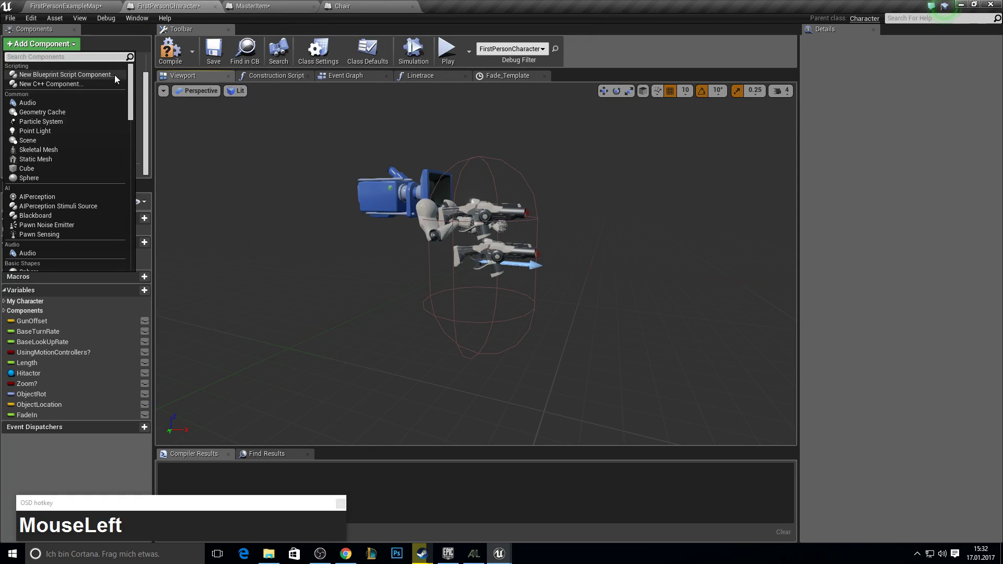
pyautogui.write('sphereDown')
pyautogui.press('Return')
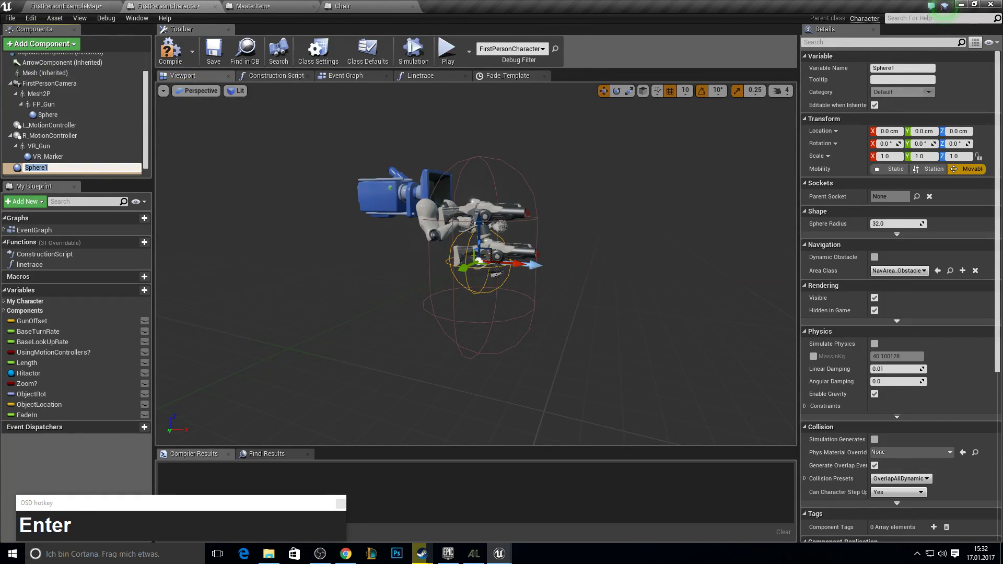
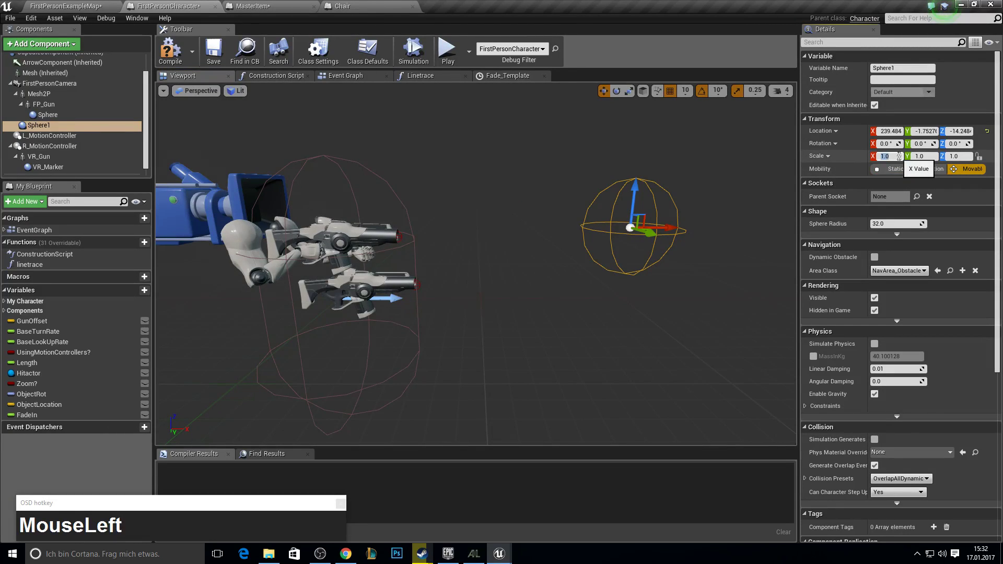
pyautogui.press('3')
pyautogui.press('Tab')
pyautogui.press('3')
pyautogui.press('Tab')
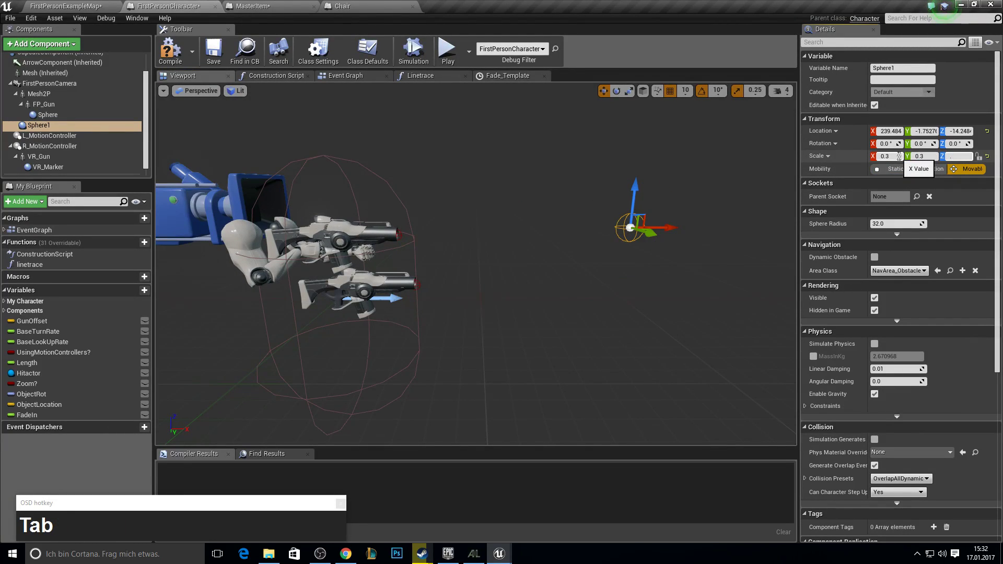
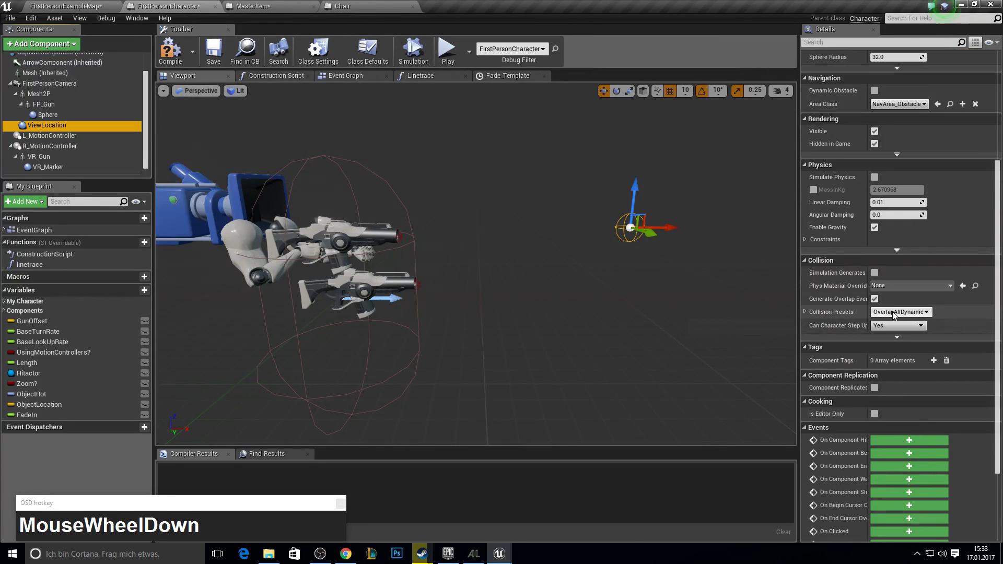
pyautogui.moveTo(896, 315); pyautogui.dragTo(900, 332)
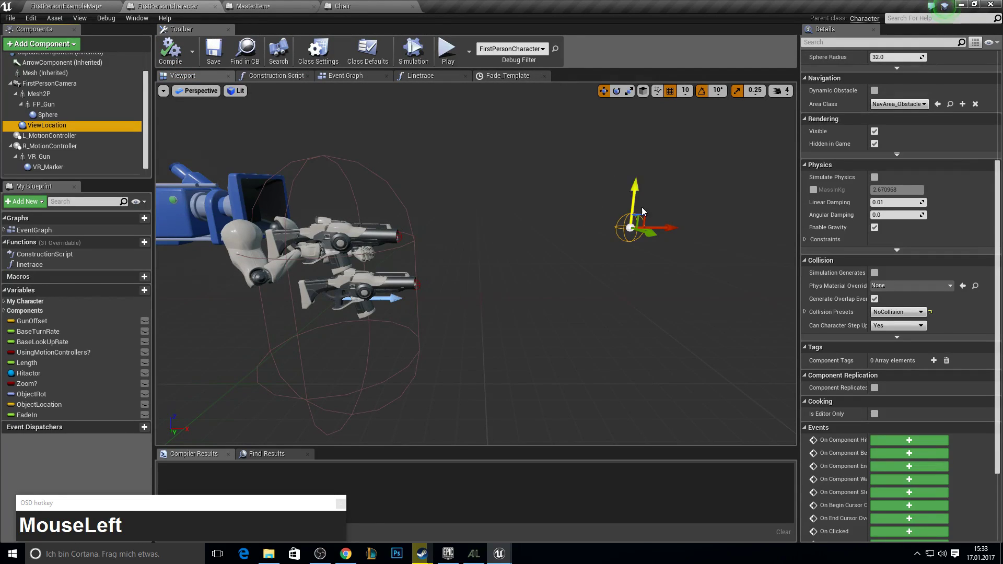
pyautogui.rightClick(574, 172)
# Step: Get ViewLocation's world location via a GetWorldLocation node
pyautogui.click(69, 126)
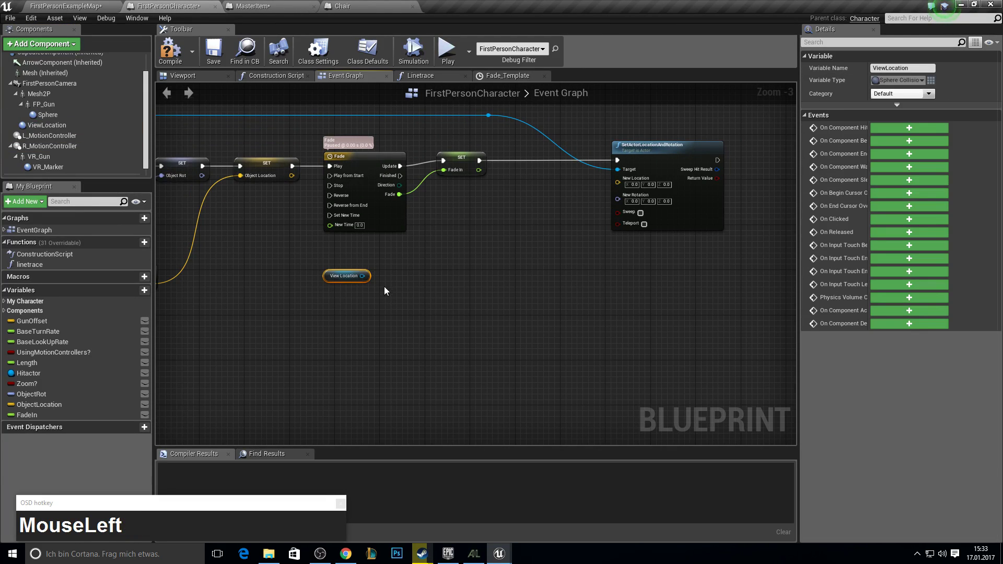
pyautogui.press('F10')
pyautogui.moveTo(364, 274); pyautogui.dragTo(398, 277)
pyautogui.write('get_world')
pyautogui.press('Up')
pyautogui.press('Up')
pyautogui.press('Up')
pyautogui.press('Return')
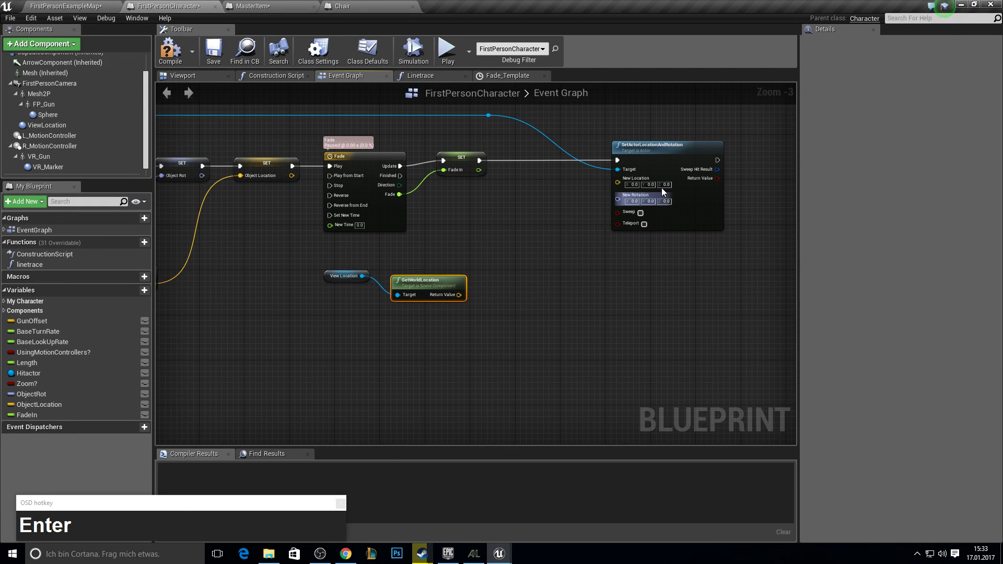
# Step: Lerp (Vector) from ObjectLocation to the world location into New Location, with FadeIn as Alpha
pyautogui.click(627, 183)
pyautogui.write('lerp')
pyautogui.press('Return')
pyautogui.moveTo(554, 251); pyautogui.dragTo(417, 341)
pyautogui.moveTo(516, 266); pyautogui.dragTo(417, 205)
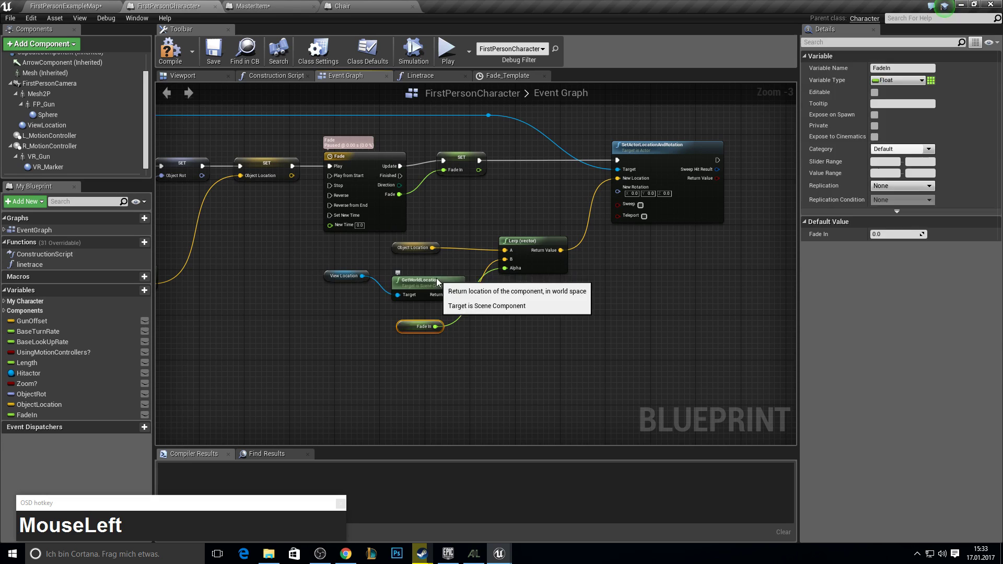
pyautogui.rightClick(463, 326)
pyautogui.press('F11')
pyautogui.press('F10')
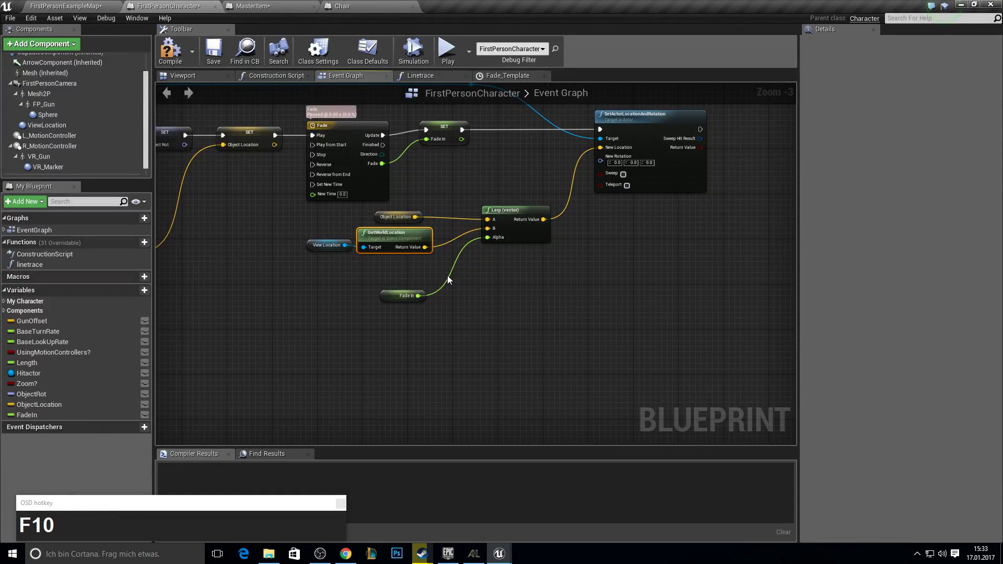
pyautogui.rightClick(423, 267)
# Step: Add a Lerp (Rotator) for New Rotation fed by the stored ObjectRot
pyautogui.click(650, 149)
pyautogui.write('lerp')
pyautogui.press('Return')
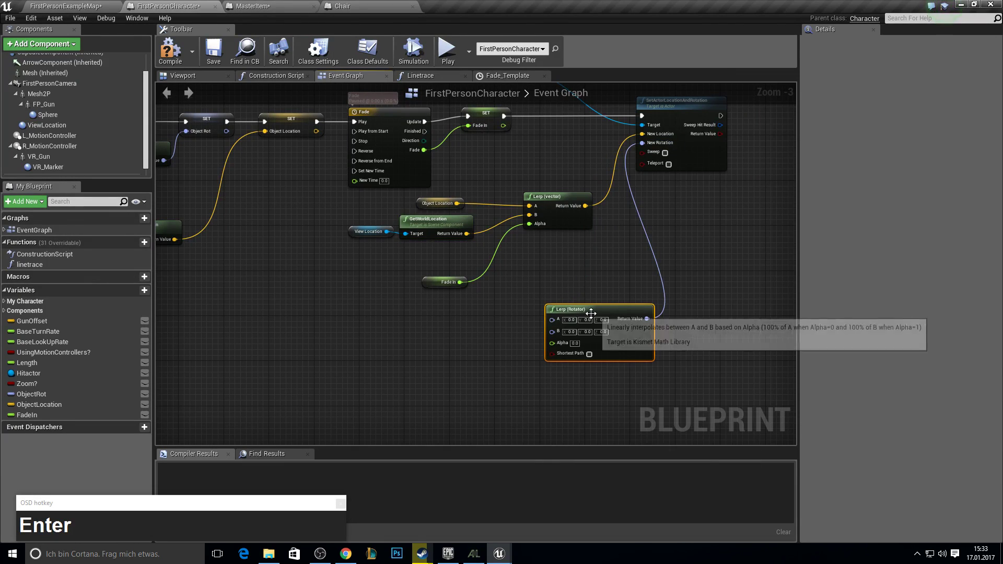
pyautogui.click(592, 314)
pyautogui.rightClick(450, 269)
pyautogui.moveTo(57, 398); pyautogui.dragTo(556, 343)
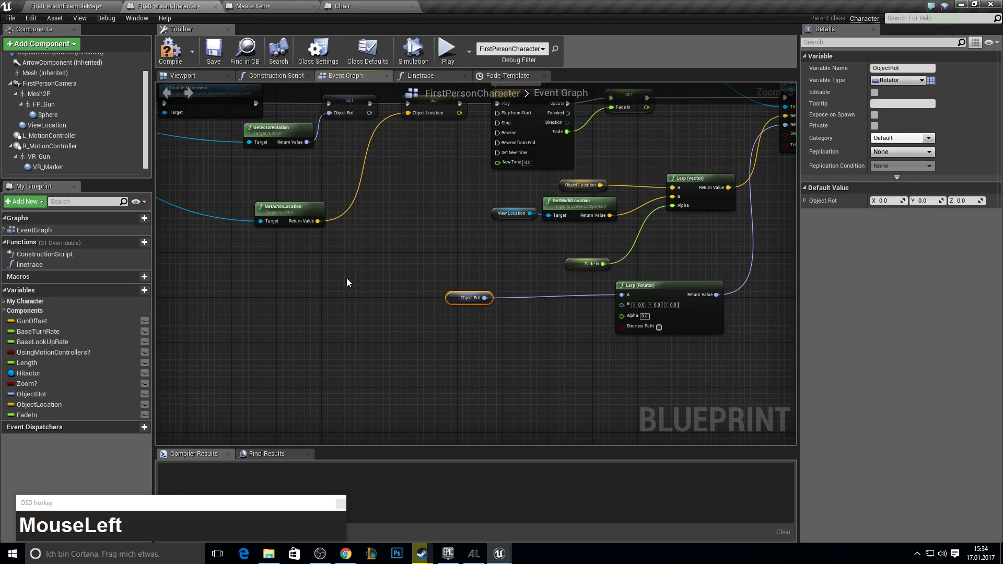
pyautogui.press('F10')
# Step: Feed ViewLocation's GetWorldRotation into the rotator Lerp's B input
pyautogui.click(57, 128)
pyautogui.press('g')
pyautogui.press('e')
pyautogui.write('MouseLeftget_wrlMouseLeftget_world_ro')
pyautogui.press('Return')
pyautogui.moveTo(480, 350); pyautogui.dragTo(424, 267)
pyautogui.rightClick(422, 260)
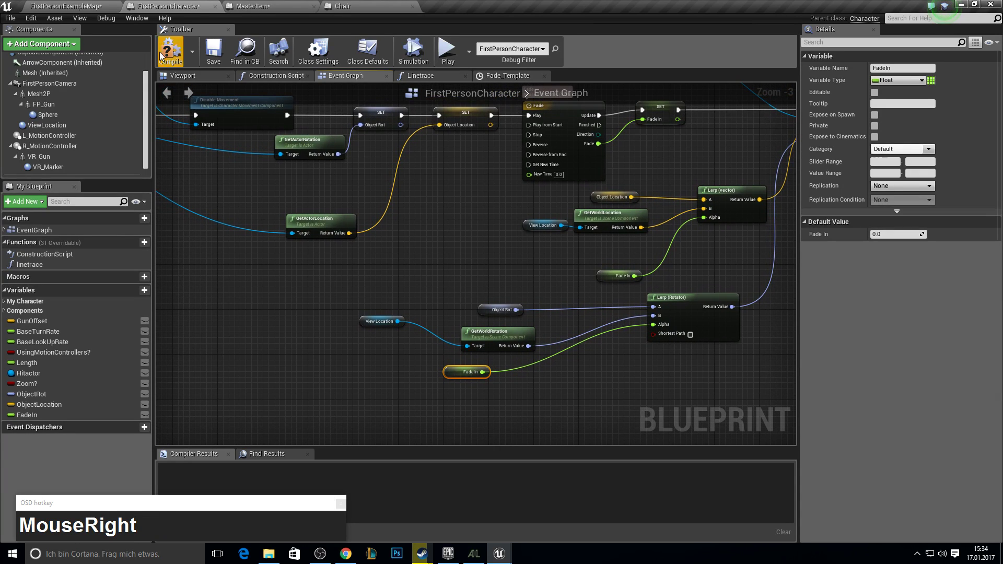
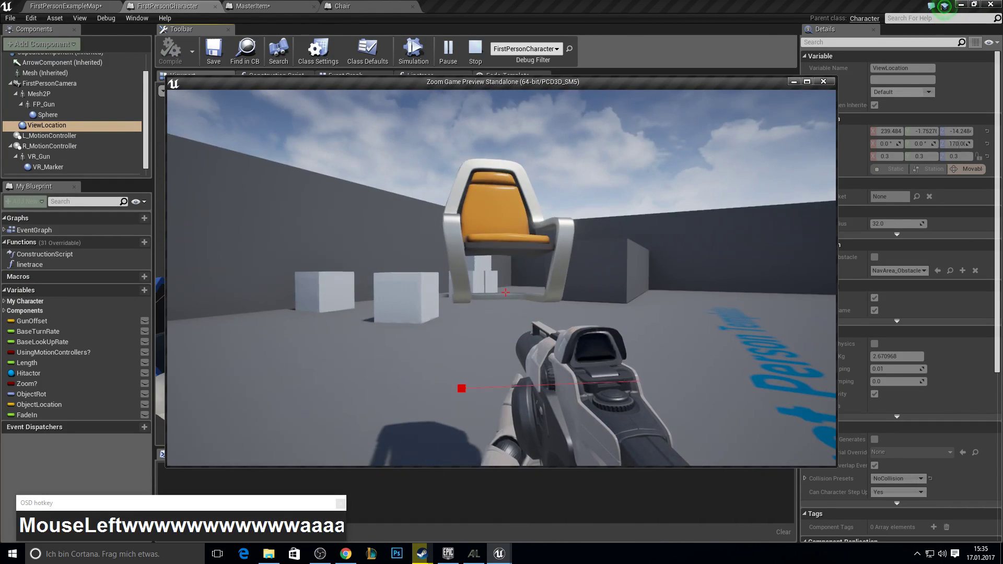
# Step: Walk to the chair in the preview, pick it up with E and leave the game
pyautogui.press('d')
pyautogui.press('w')
pyautogui.press('a')
pyautogui.press('e')
pyautogui.press('Escape')
pyautogui.press('F10')
# Step: Return to the editor and bring the Linetrace function graph into view
pyautogui.click(426, 81)
pyautogui.rightClick(365, 162)
pyautogui.scroll(-3)
pyautogui.rightClick(499, 200)
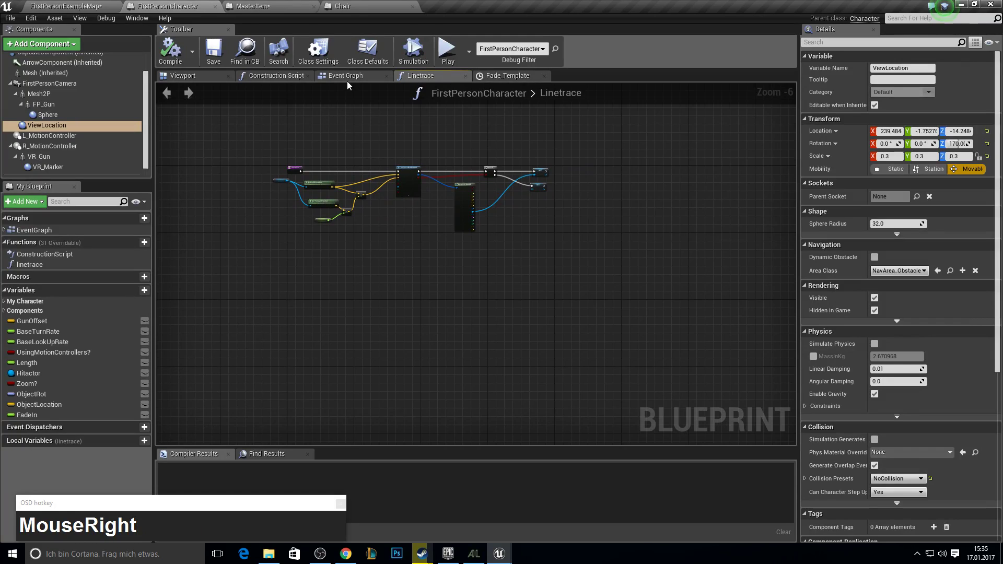
# Step: Add a custom event named 'reset' to the main event graph
pyautogui.click(350, 80)
pyautogui.rightClick(373, 174)
pyautogui.scroll(-3)
pyautogui.rightClick(400, 253)
pyautogui.scroll(3)
pyautogui.rightClick(595, 346)
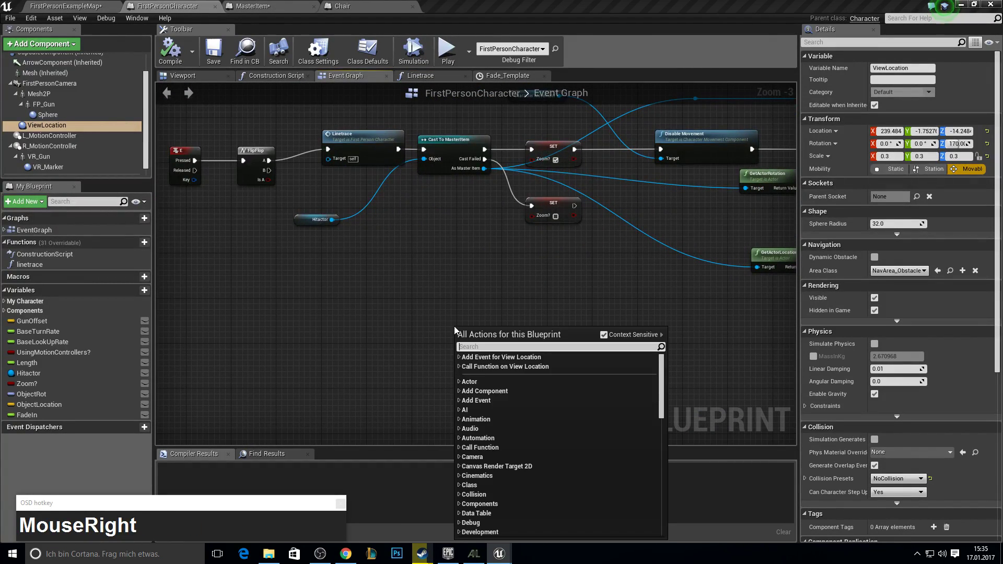
pyautogui.write('add_cus')
pyautogui.press('Return')
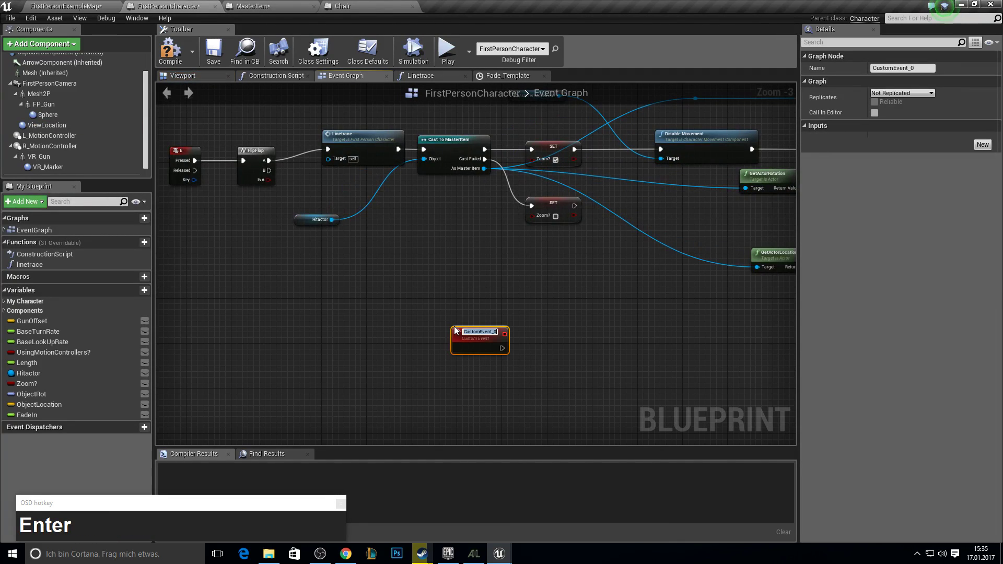
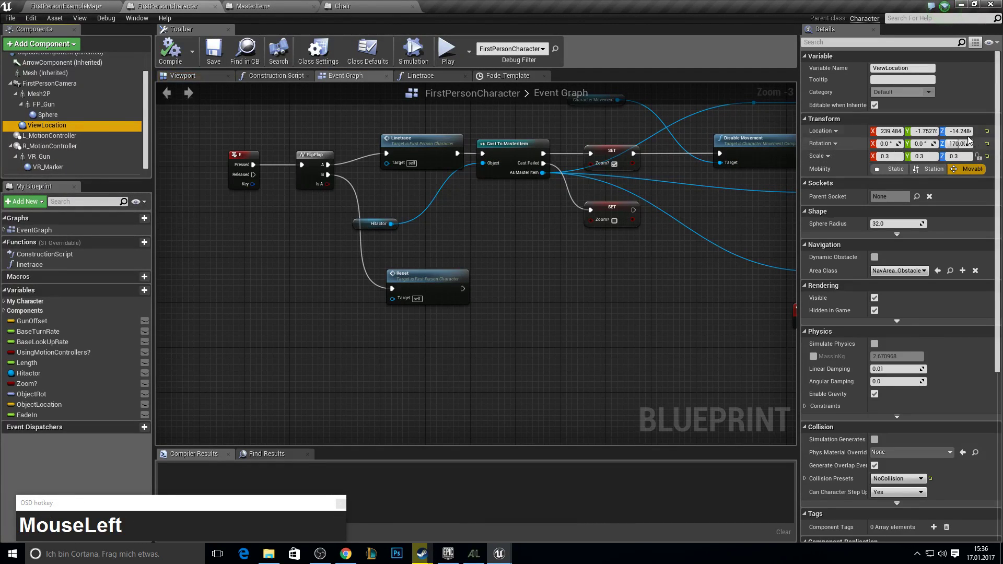
pyautogui.write('180')
pyautogui.press('Return')
# Step: Place Set Hitactor and Set Zoom? nodes and wire the reset event into them
pyautogui.rightClick(581, 292)
pyautogui.scroll(-3)
pyautogui.rightClick(542, 260)
pyautogui.press('F10')
pyautogui.rightClick(582, 224)
pyautogui.scroll(3)
pyautogui.rightClick(435, 238)
pyautogui.moveTo(514, 249); pyautogui.dragTo(468, 262)
pyautogui.rightClick(468, 262)
# Step: Wire the reset chain into the Fade timeline's Reverse input
pyautogui.moveTo(370, 333); pyautogui.dragTo(24, 388)
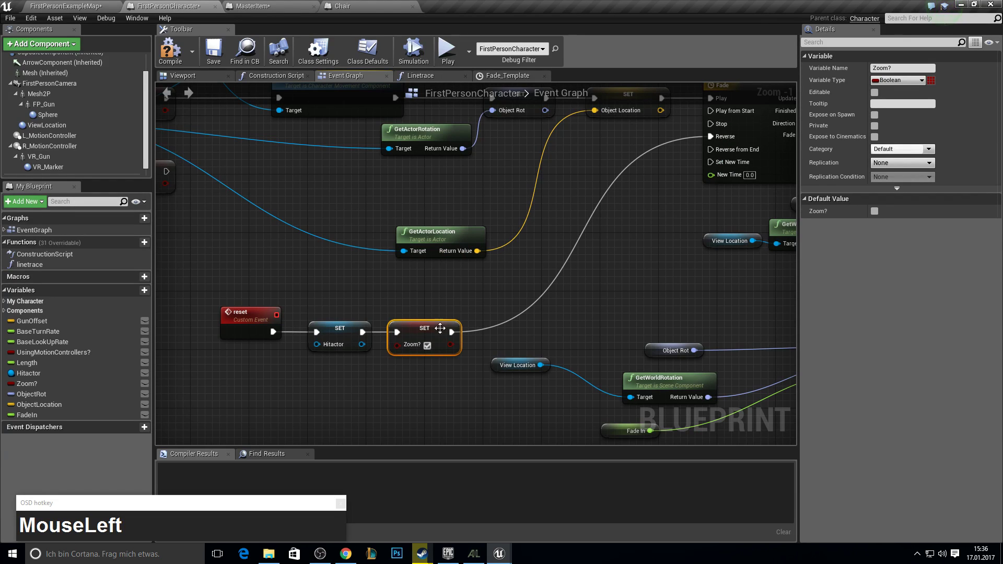
pyautogui.rightClick(381, 322)
# Step: Add a custom event named 'flip' to the graph
pyautogui.click(557, 263)
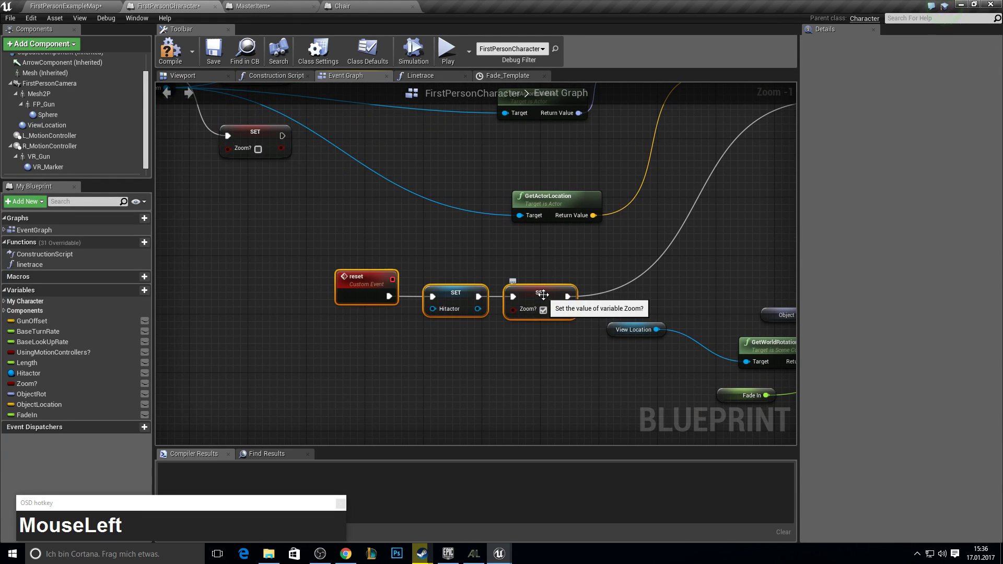
pyautogui.press('F11')
pyautogui.press('F10')
pyautogui.rightClick(670, 227)
pyautogui.scroll(-3)
pyautogui.rightClick(472, 259)
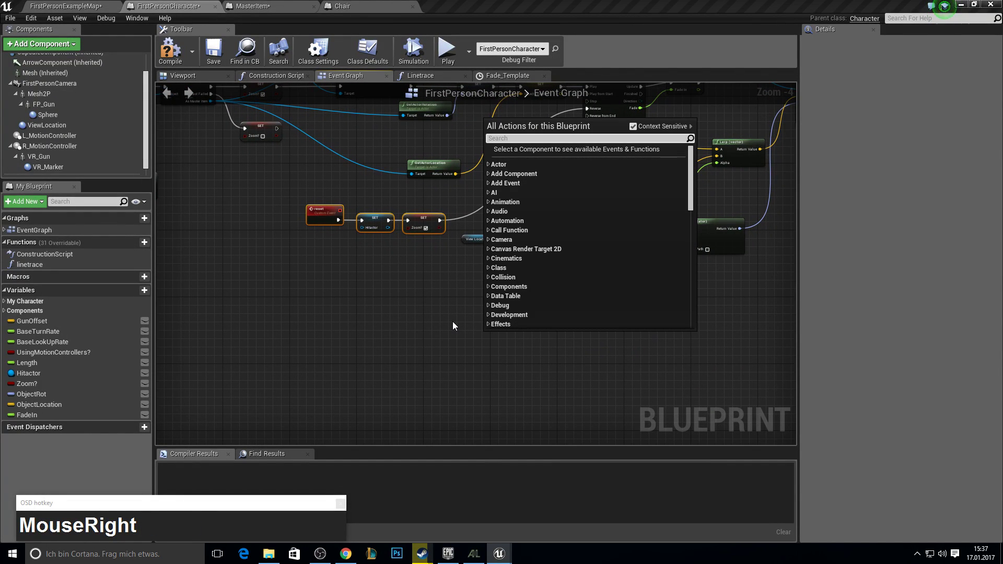
pyautogui.write('add_cus')
pyautogui.press('Return')
pyautogui.press('f')
pyautogui.write('flip')
pyautogui.press('Return')
# Step: Add a Set Movement Mode node on CharacterMovement and wire the flip event into it
pyautogui.rightClick(480, 307)
pyautogui.scroll(-3)
pyautogui.moveTo(51, 173); pyautogui.dragTo(458, 322)
pyautogui.write('set_mMouseLeftset_mode')
pyautogui.press('Return')
pyautogui.moveTo(466, 341); pyautogui.dragTo(481, 353)
pyautogui.rightClick(421, 328)
pyautogui.click(483, 294)
# Step: Call Flip from the Fade timeline's Finished output
pyautogui.rightClick(490, 244)
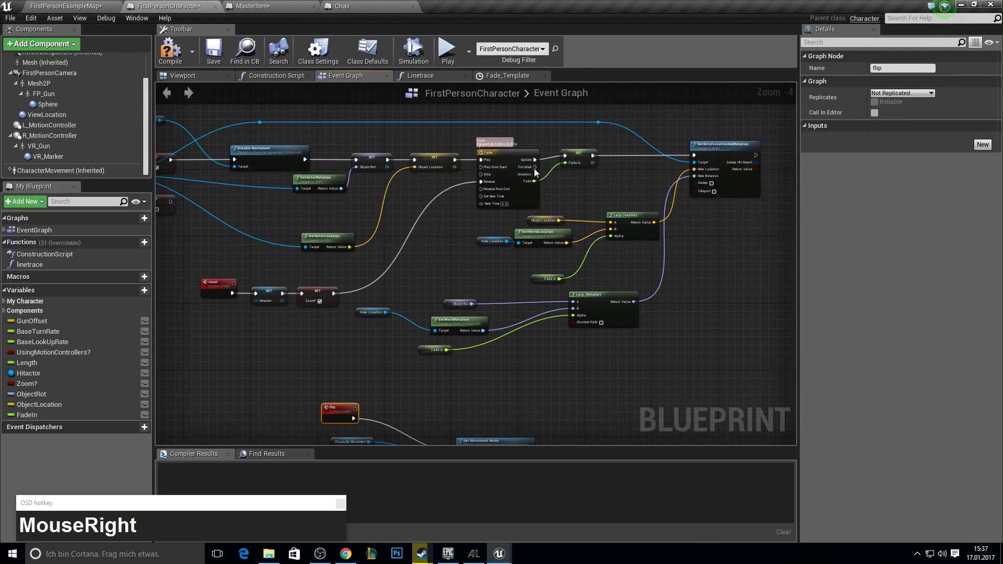
pyautogui.scroll(3)
pyautogui.moveTo(531, 170); pyautogui.dragTo(586, 193)
pyautogui.write('flip')
pyautogui.press('Return')
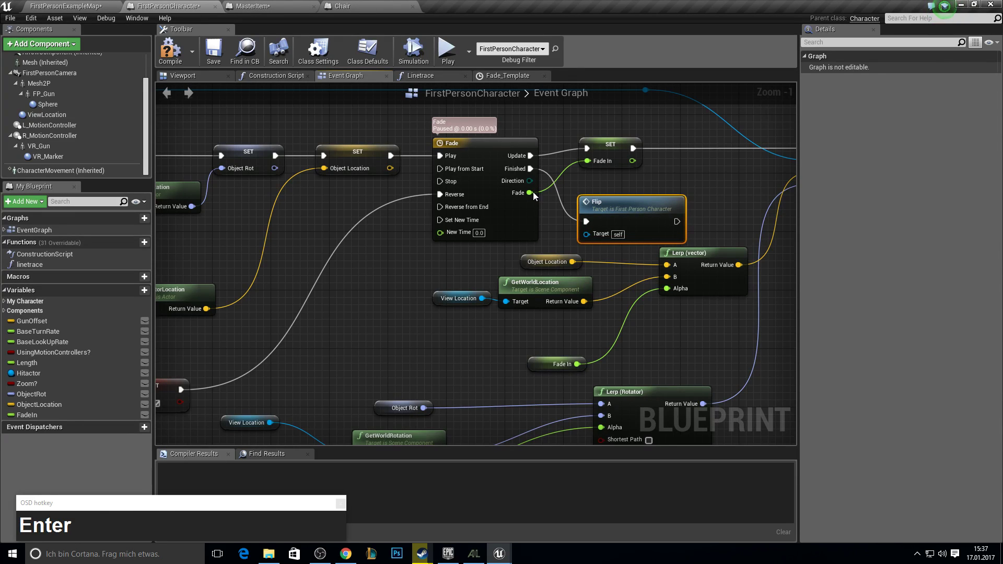
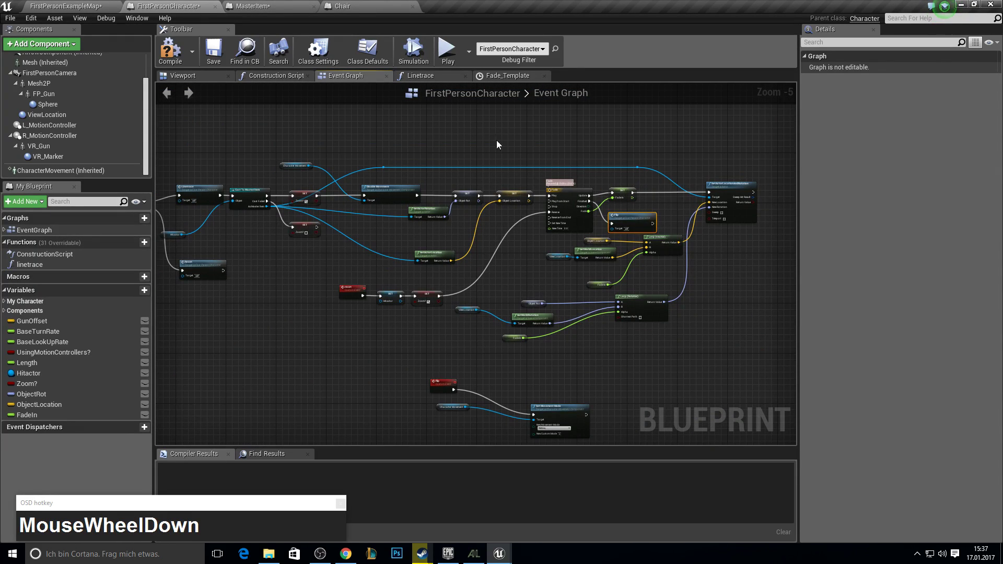
# Step: Replace the node after the flip event with a FlipFlop node
pyautogui.rightClick(454, 327)
pyautogui.click(498, 301)
pyautogui.write('flip')
pyautogui.press('Return')
pyautogui.click(544, 305)
pyautogui.press('Delete')
pyautogui.click(498, 297)
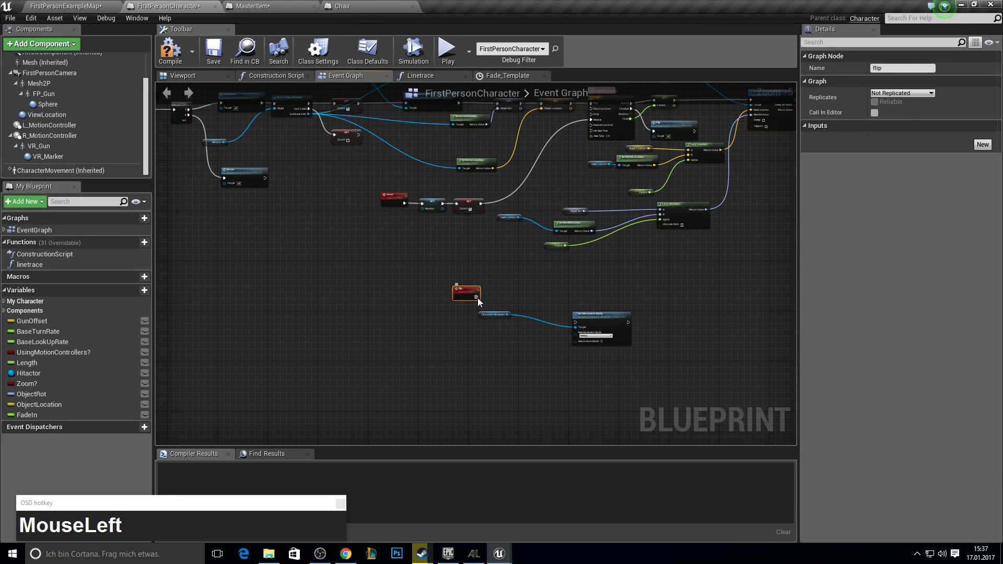
pyautogui.write('ffli')
pyautogui.click(510, 298)
pyautogui.write('pflo')
pyautogui.press('Return')
# Step: Wire flip into the FlipFlop and its outputs to Set Movement Mode (Walking), then start Play
pyautogui.click(521, 301)
pyautogui.moveTo(389, 227); pyautogui.dragTo(456, 214)
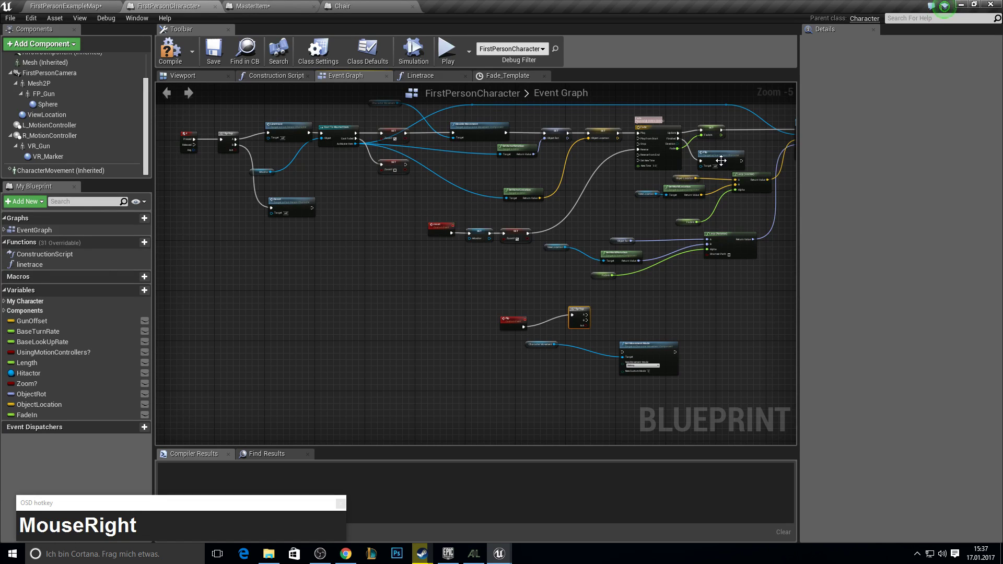
pyautogui.moveTo(591, 322); pyautogui.dragTo(630, 354)
pyautogui.scroll(3)
pyautogui.rightClick(635, 240)
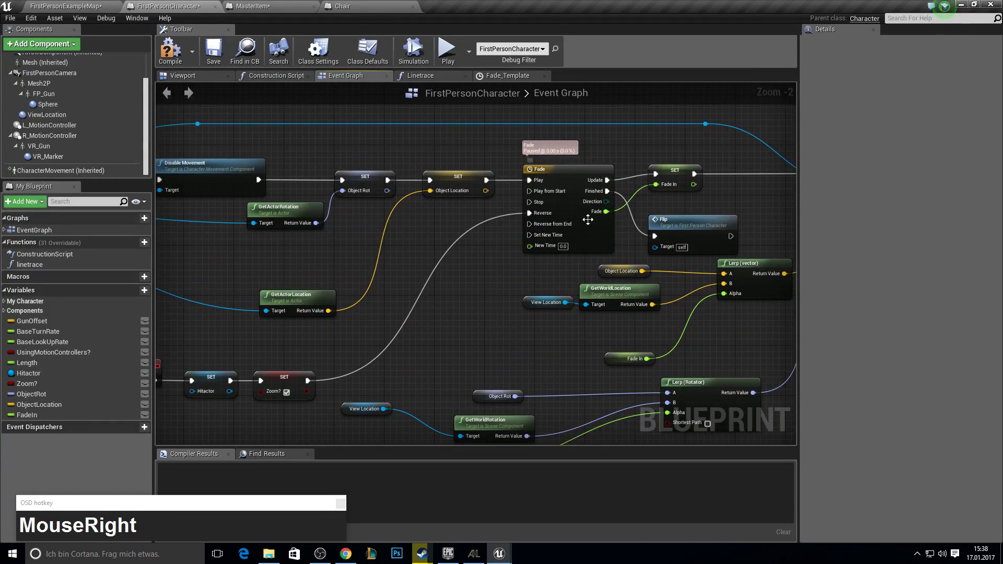
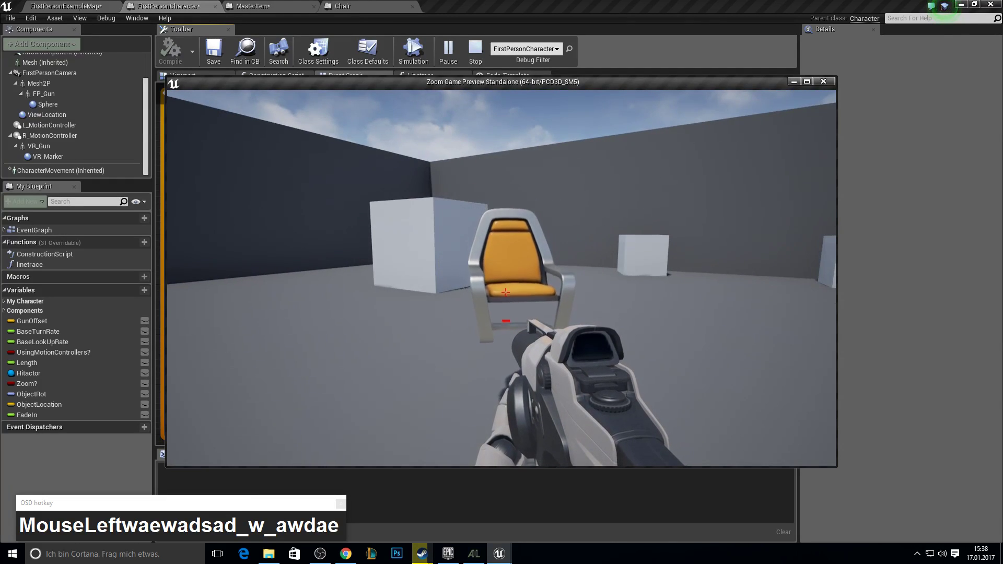
# Step: Walk around in the game preview to test the pickup, then stop the preview
pyautogui.press('a')
pyautogui.write('awdas')
pyautogui.write('_wdad')
pyautogui.click(610, 311)
pyautogui.press('F10')
pyautogui.rightClick(278, 286)
pyautogui.scroll(-3)
pyautogui.rightClick(378, 248)
# Step: Create a new blueprint function named TurnUp
pyautogui.click(129, 245)
pyautogui.press('shift+t')
pyautogui.write('r')
pyautogui.press('shift+u')
pyautogui.press('Return')
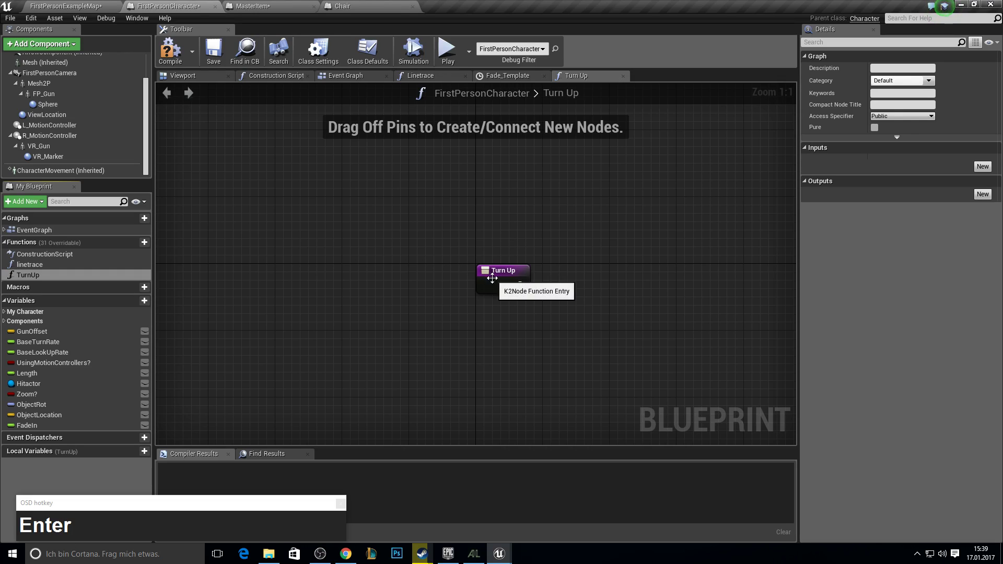
# Step: Add a Cast To MasterItem node after the TurnUp entry and connect it
pyautogui.moveTo(548, 276); pyautogui.dragTo(31, 404)
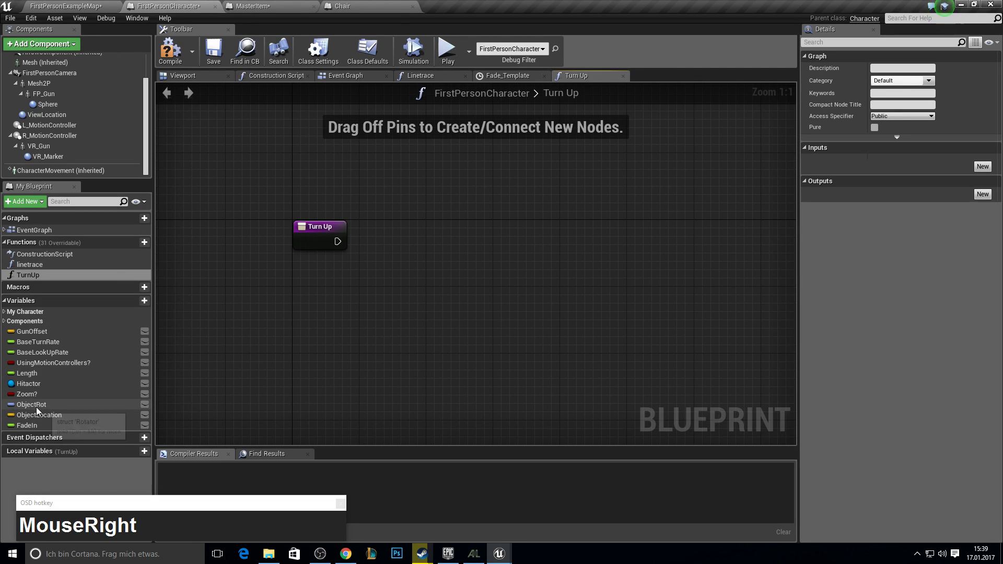
pyautogui.click(36, 388)
pyautogui.write('c')
pyautogui.click(432, 270)
pyautogui.write('ast_maMouseLeftcast_mast')
pyautogui.press('Return')
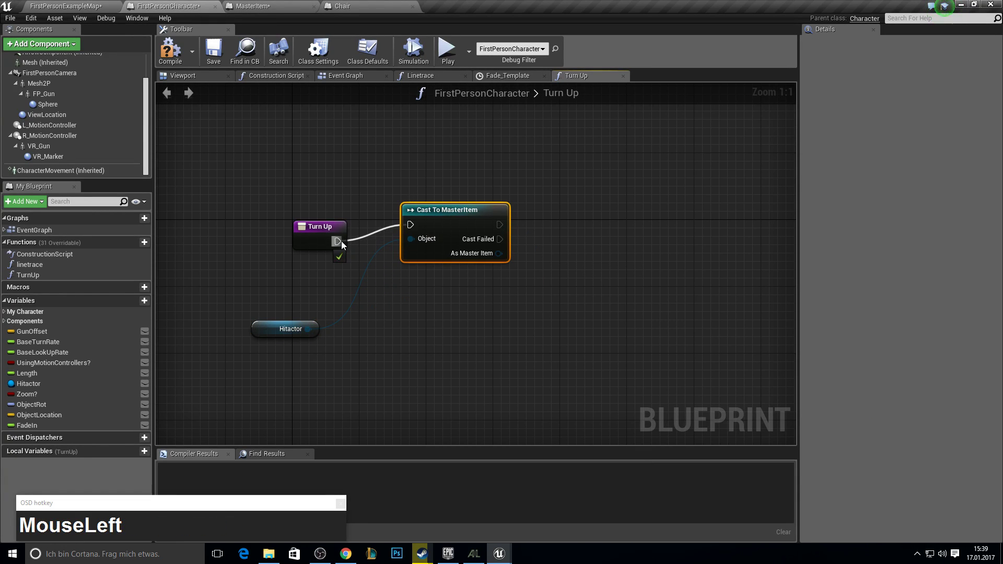
pyautogui.click(440, 237)
pyautogui.rightClick(485, 240)
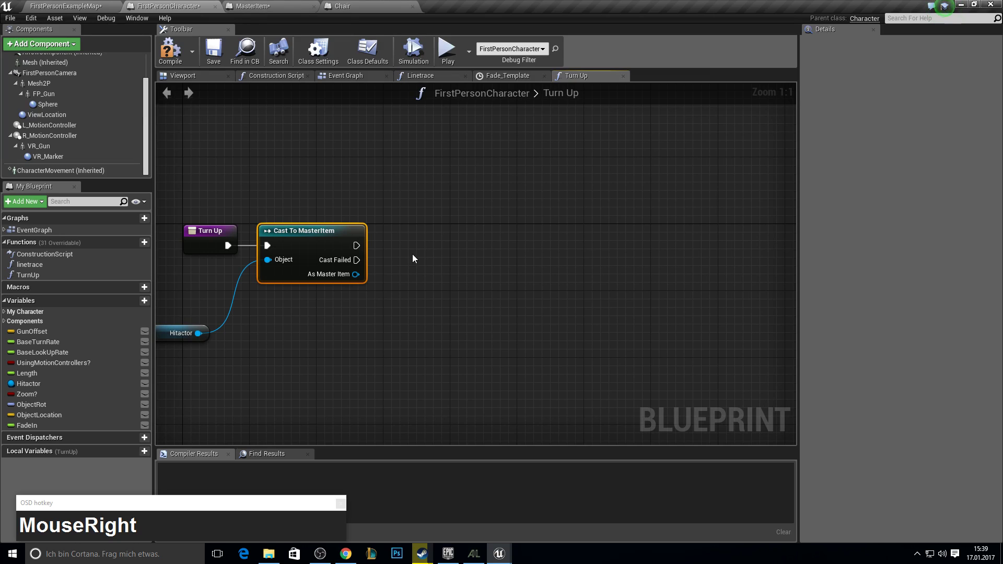
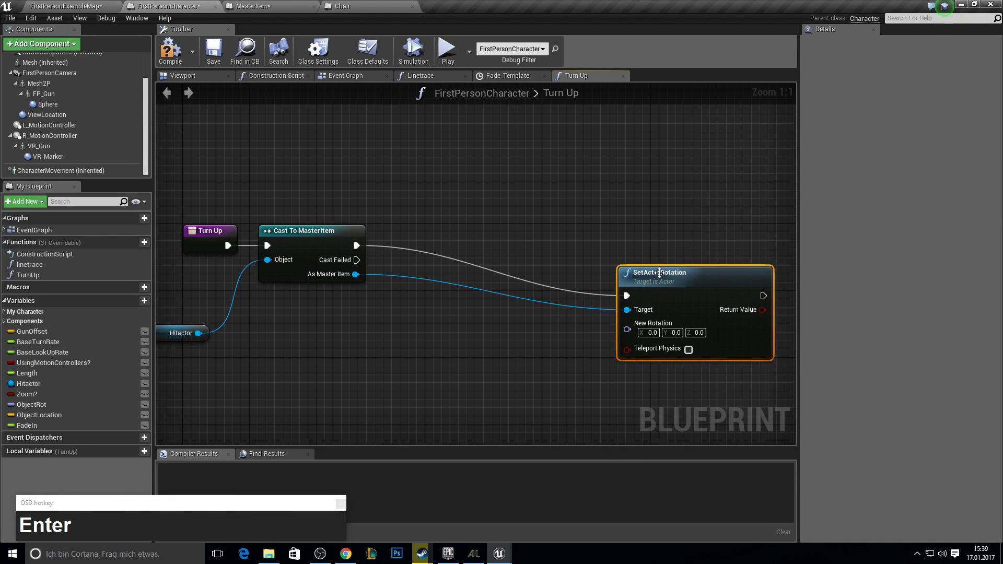
# Step: Add GetActorRotation from the cast item, with SetActorRotation positioned to the right
pyautogui.moveTo(693, 278); pyautogui.dragTo(598, 269)
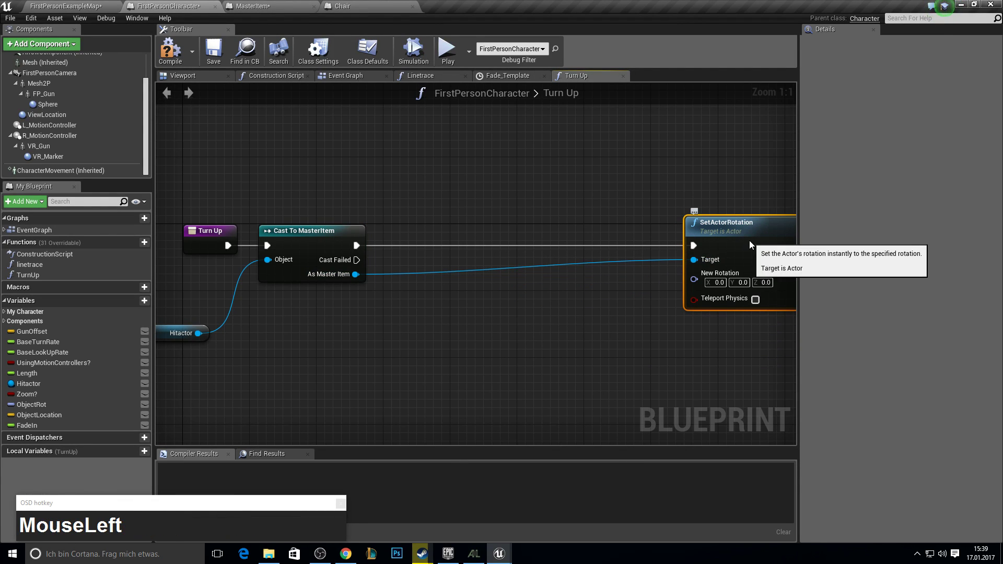
pyautogui.moveTo(485, 262); pyautogui.dragTo(531, 212)
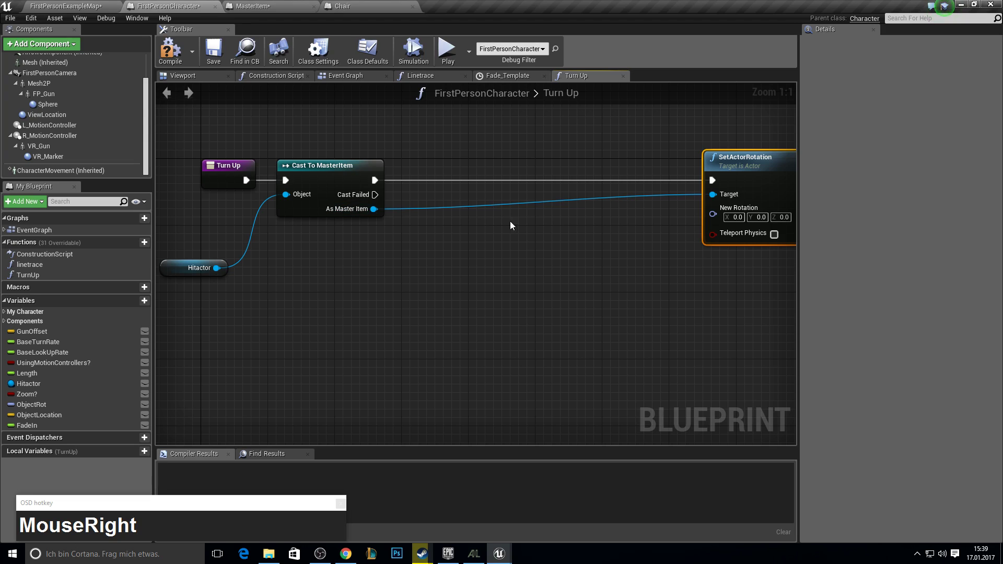
pyautogui.click(371, 211)
pyautogui.write('ge_actor')
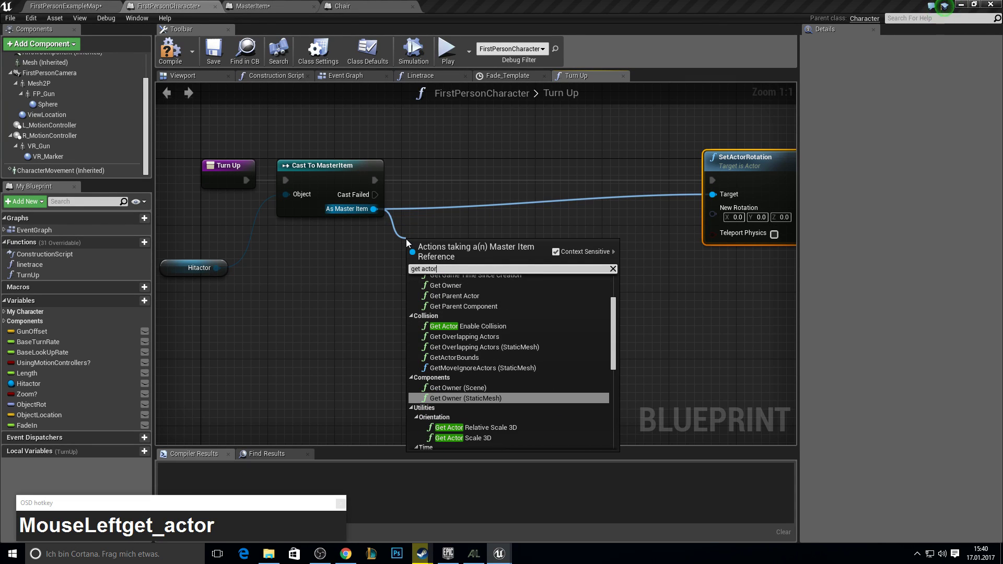
pyautogui.write('ot')
pyautogui.press('Return')
pyautogui.click(376, 215)
pyautogui.press('Escape')
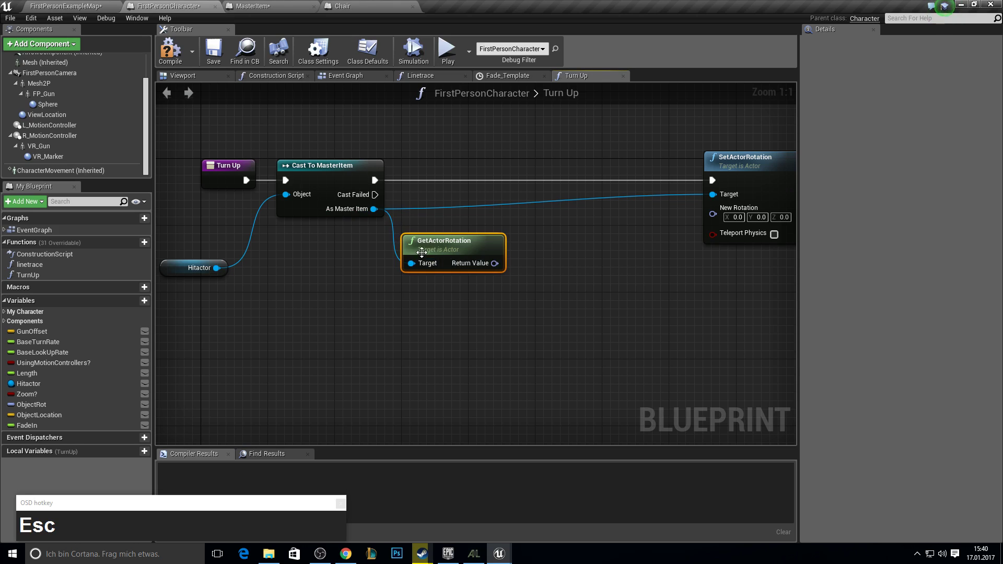
# Step: Add CombineRotators with a Make Rotator on input B, fed by the X (Roll) input
pyautogui.click(495, 267)
pyautogui.press('c')
pyautogui.write('combine')
pyautogui.press('Return')
pyautogui.moveTo(552, 306); pyautogui.dragTo(495, 329)
pyautogui.write('make_ort')
pyautogui.press('BackSpace')
pyautogui.press('BackSpace')
pyautogui.press('r')
pyautogui.press('p')
pyautogui.press('t')
pyautogui.press('BackSpace')
pyautogui.press('BackSpace')
pyautogui.press('o')
pyautogui.press('t')
pyautogui.click(549, 493)
pyautogui.rightClick(404, 287)
pyautogui.moveTo(505, 327); pyautogui.dragTo(557, 301)
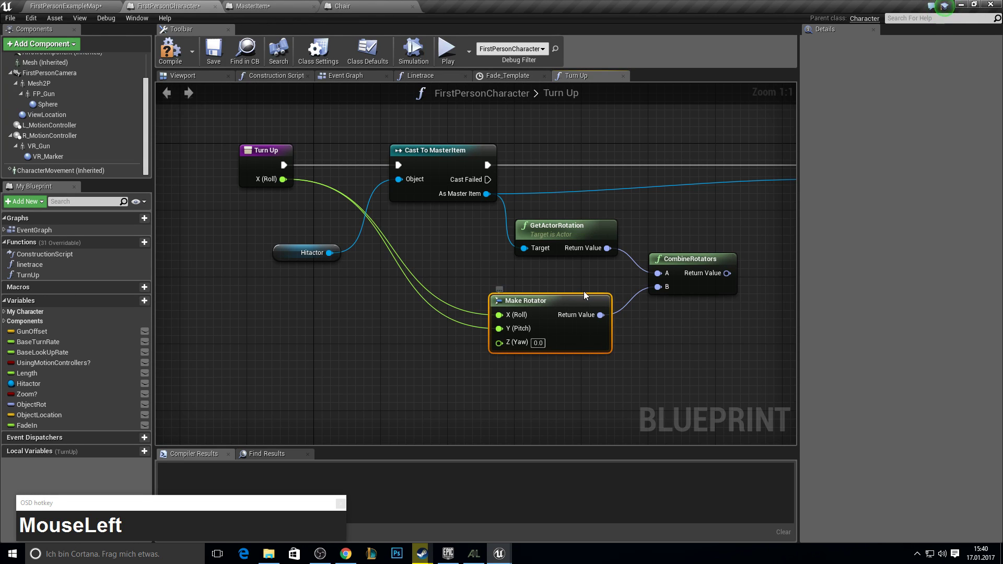
# Step: Create a TurnLeftRight function and pull a wire from its Z (Yaw) input
pyautogui.press('F10')
pyautogui.click(134, 243)
pyautogui.write('Turn')
pyautogui.write('Left')
pyautogui.press('shift+Right')
pyautogui.press('Return')
pyautogui.rightClick(502, 304)
pyautogui.moveTo(324, 228); pyautogui.dragTo(399, 331)
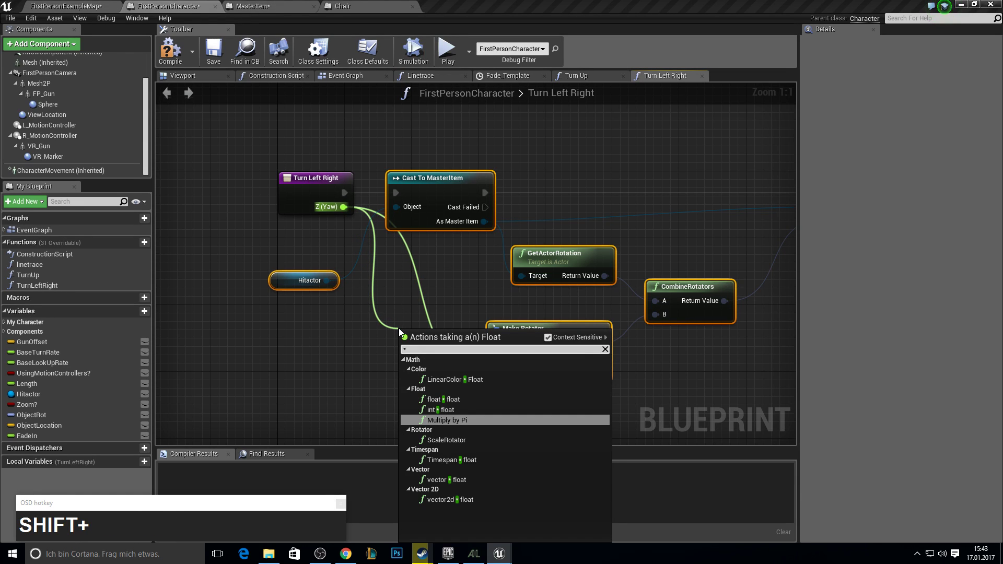
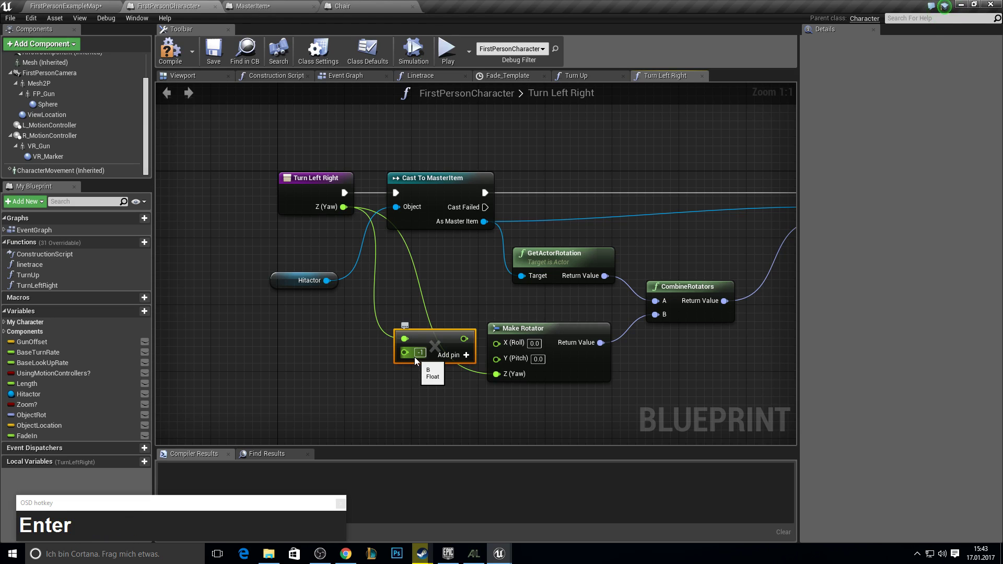
# Step: Link the -1 multiplied yaw into Make Rotator Z and save the blueprint
pyautogui.click(427, 337)
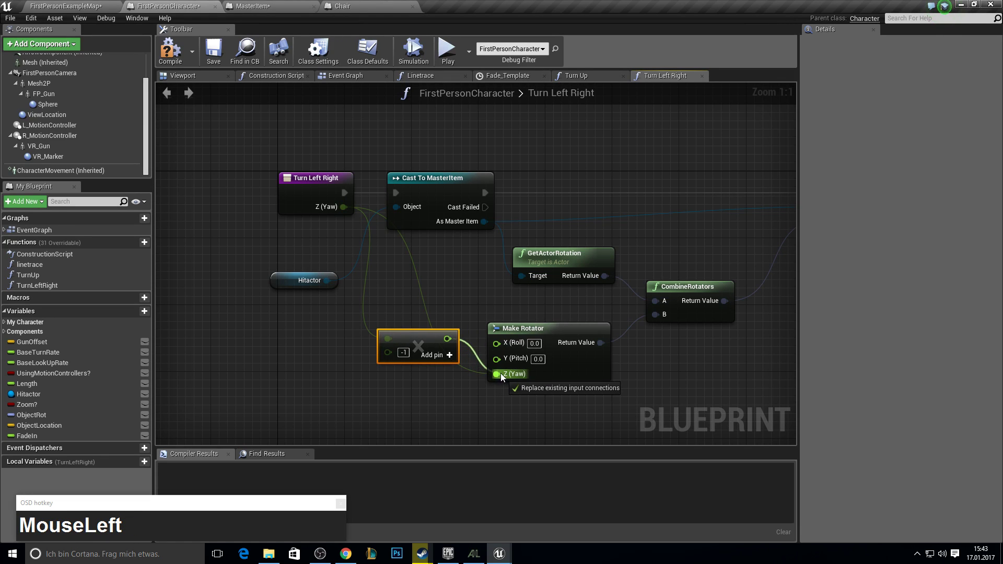
pyautogui.rightClick(653, 327)
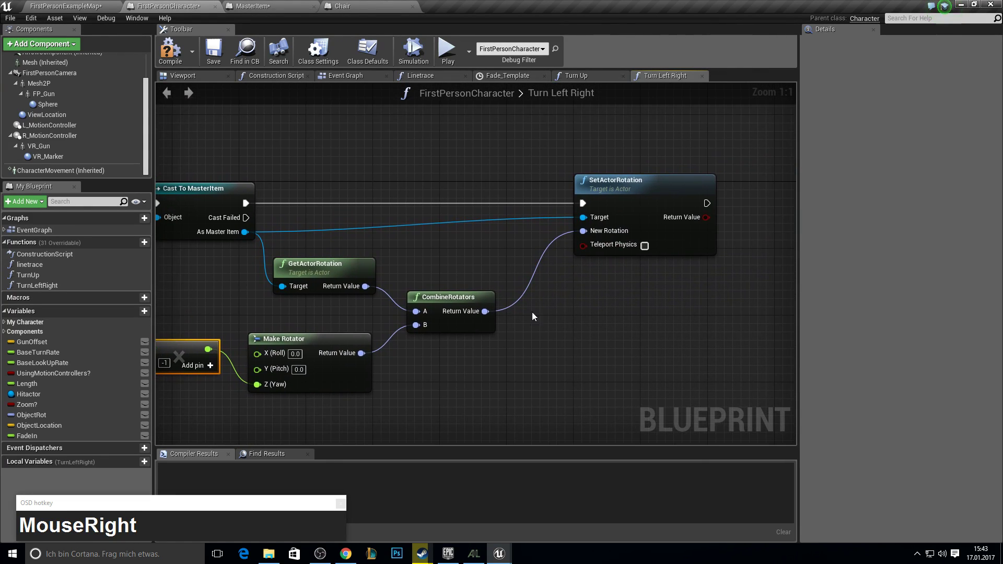
pyautogui.click(178, 44)
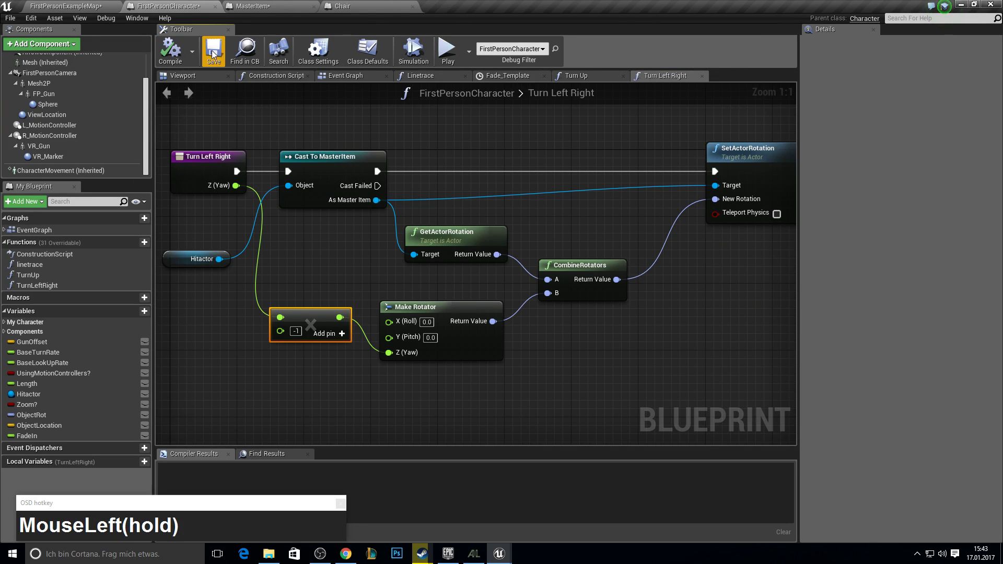
pyautogui.click(223, 53)
pyautogui.press('F11')
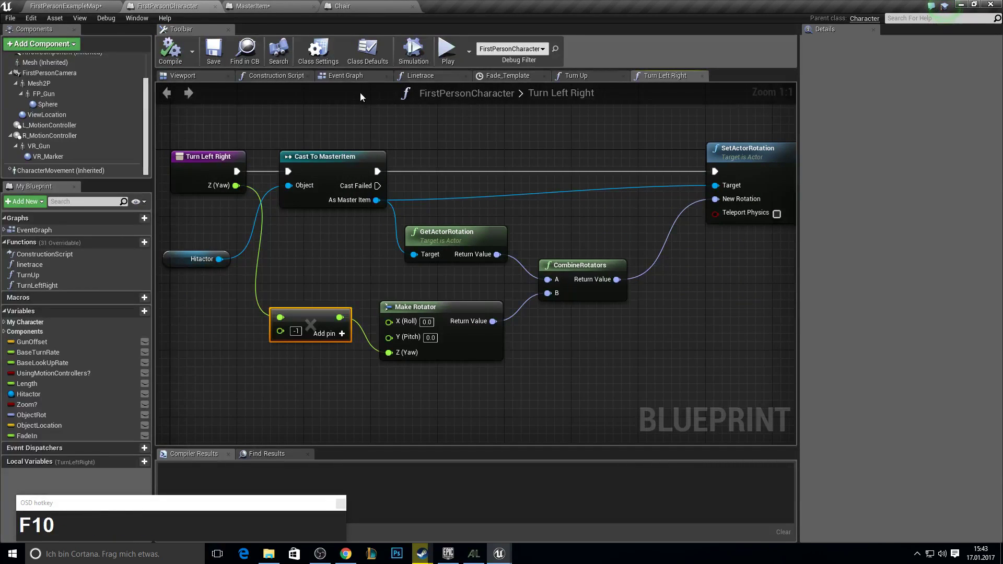
# Step: Return to the Event Graph and focus the Mouse input comment group
pyautogui.click(350, 79)
pyautogui.moveTo(353, 212); pyautogui.dragTo(464, 229)
pyautogui.scroll(3)
pyautogui.rightClick(467, 175)
pyautogui.click(292, 154)
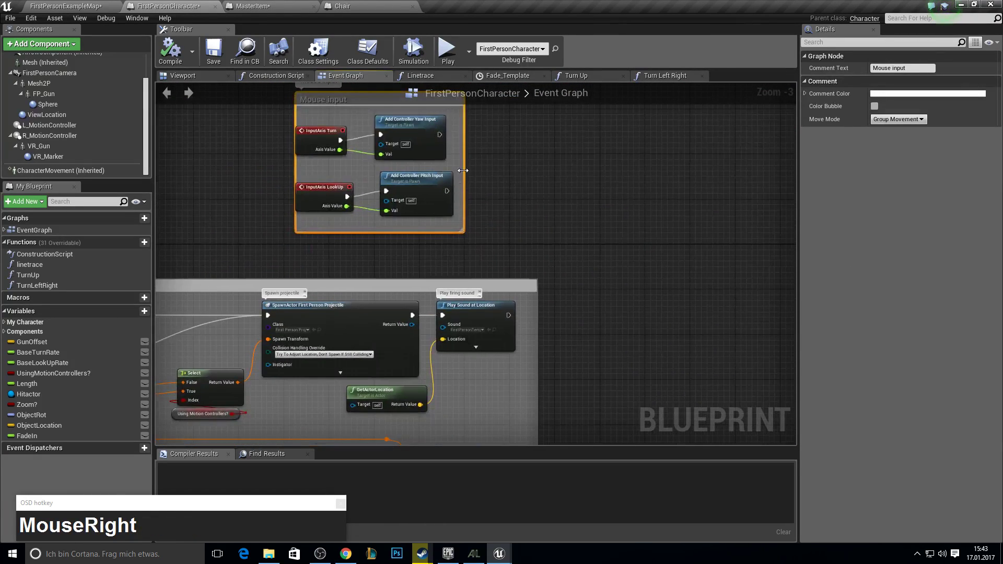
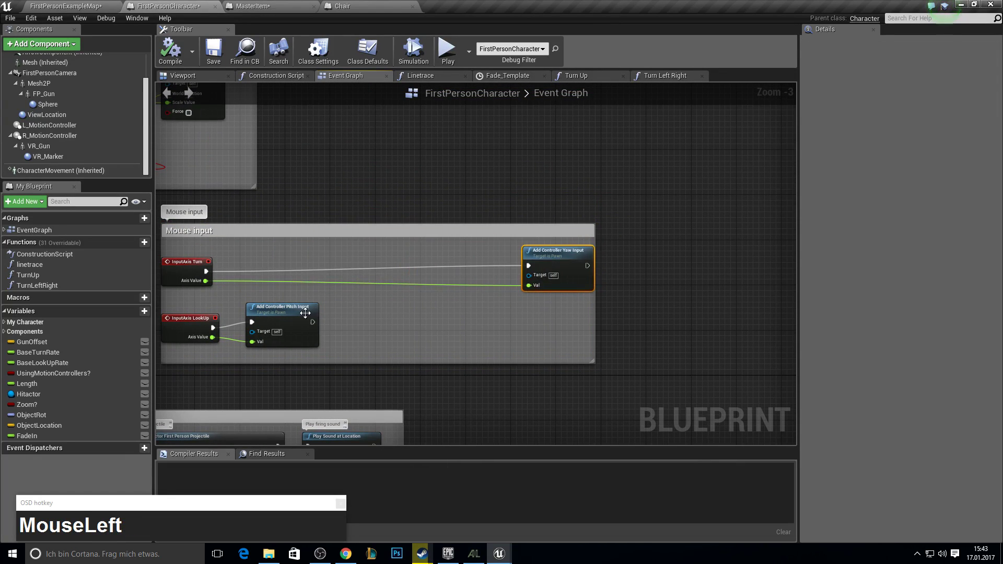
# Step: Add two Branch nodes inside the Mouse input comment for the turn and look-up axes
pyautogui.rightClick(412, 316)
pyautogui.click(374, 252)
pyautogui.press('i')
pyautogui.press('f')
pyautogui.press('Return')
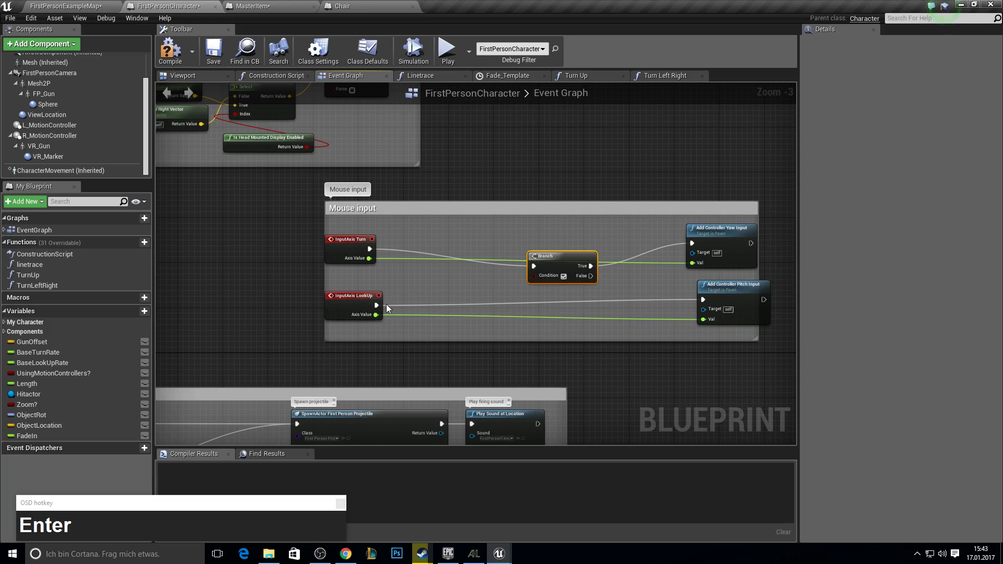
pyautogui.click(384, 309)
pyautogui.press('i')
pyautogui.press('f')
pyautogui.press('Return')
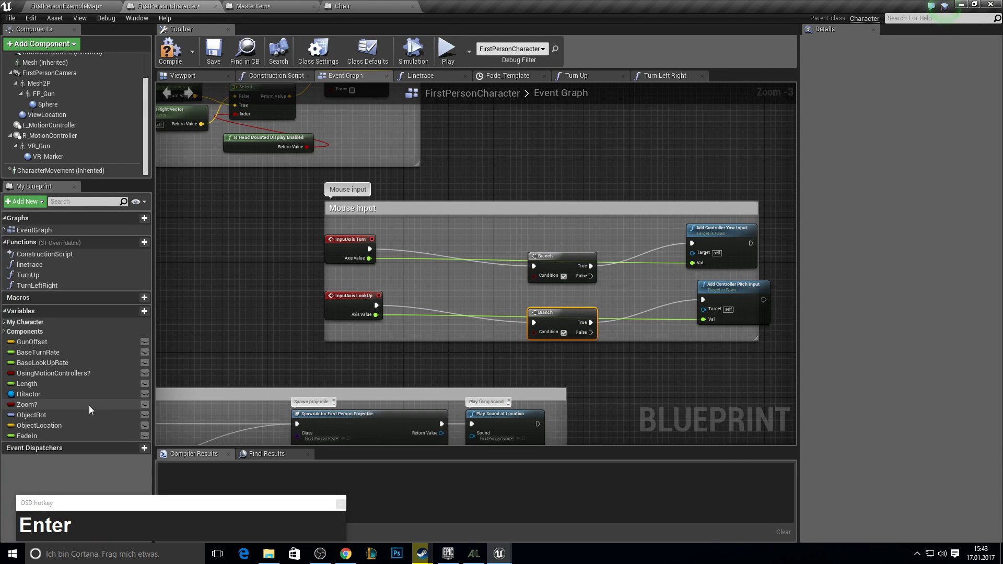
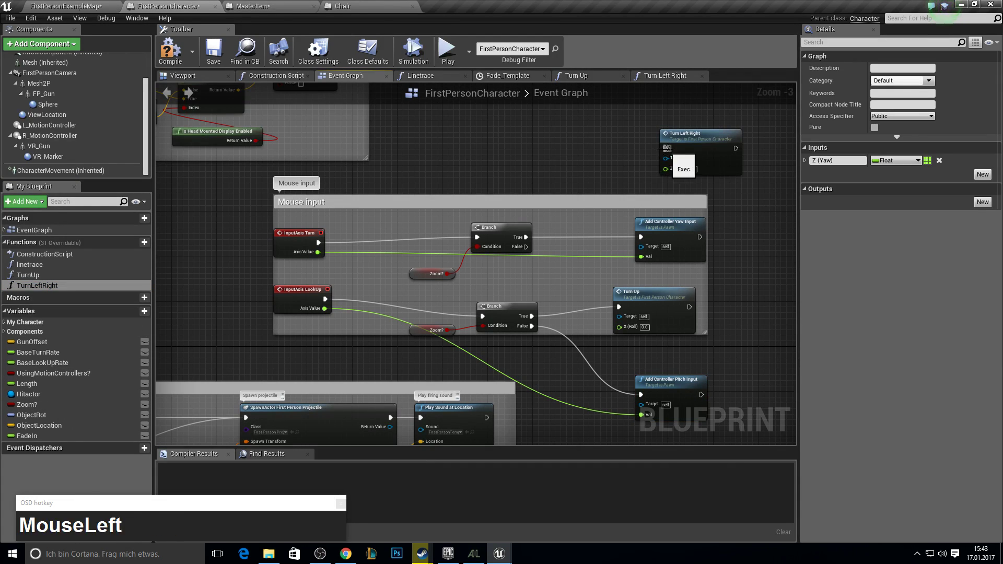
# Step: Wire the Zoom? true branch to Turn Left Right / Turn Up with the axis values, false to controller input
pyautogui.moveTo(529, 236); pyautogui.dragTo(529, 246)
pyautogui.rightClick(529, 246)
pyautogui.press('F10')
pyautogui.moveTo(365, 239); pyautogui.dragTo(224, 52)
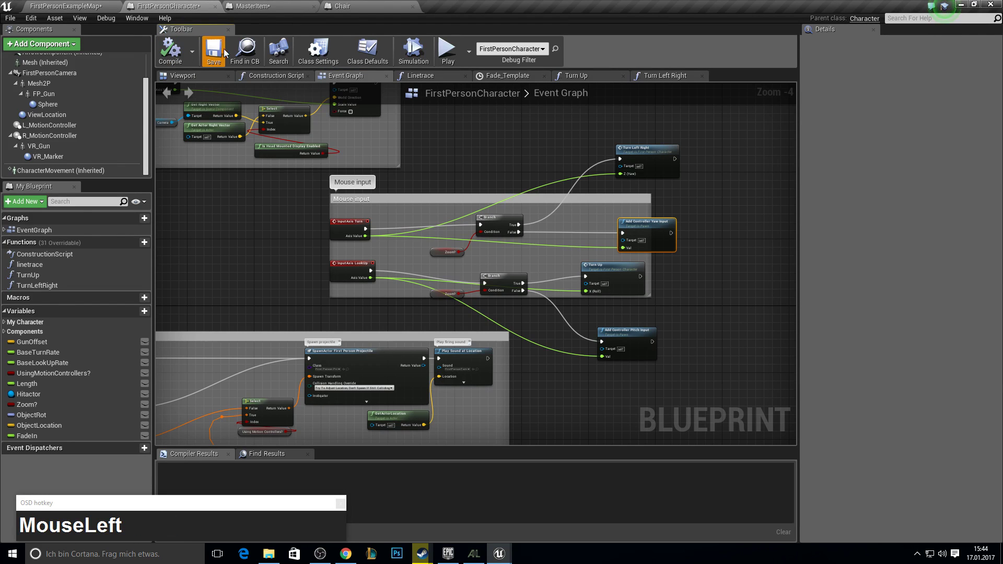
pyautogui.rightClick(488, 112)
pyautogui.press('w')
pyautogui.press('a')
pyautogui.press('e')
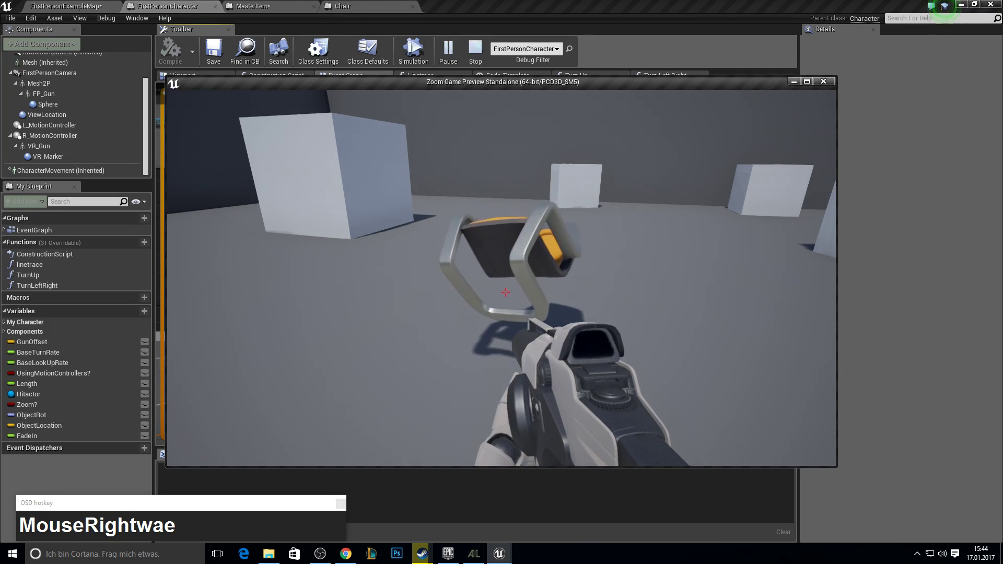
pyautogui.press('e')
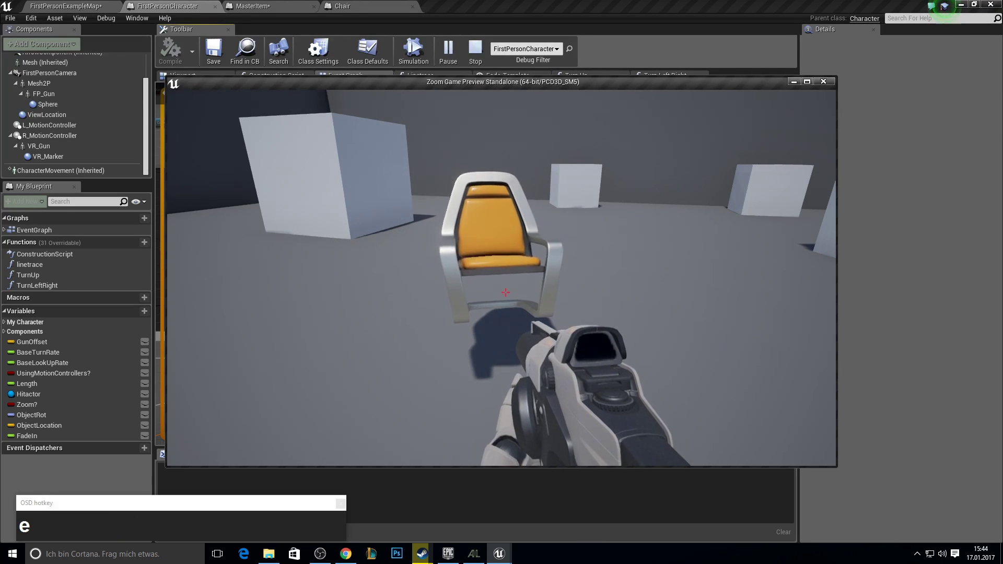
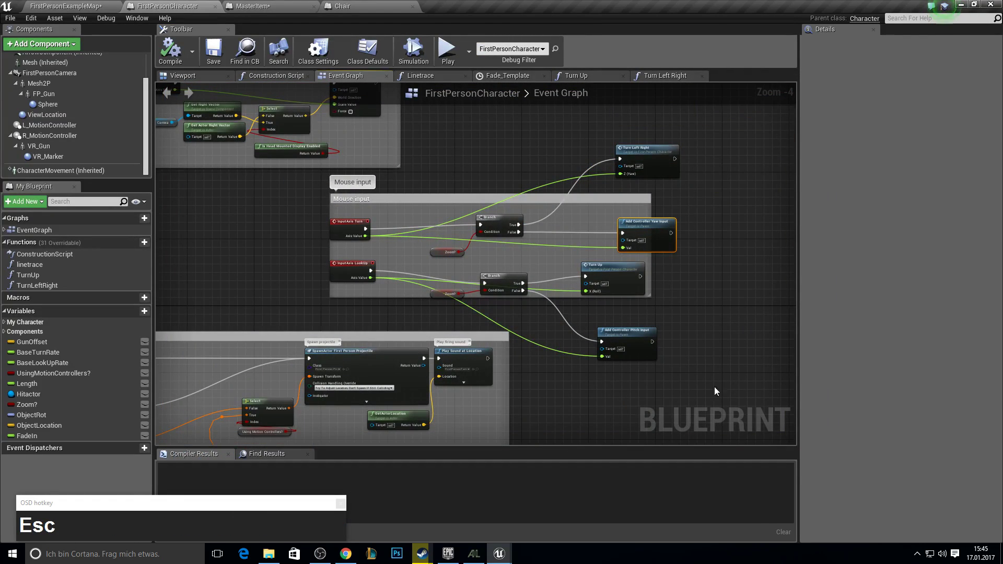
# Step: Pan the Event Graph over to the reset custom event chain
pyautogui.rightClick(544, 397)
pyautogui.scroll(-3)
pyautogui.rightClick(588, 265)
pyautogui.scroll(3)
pyautogui.rightClick(586, 290)
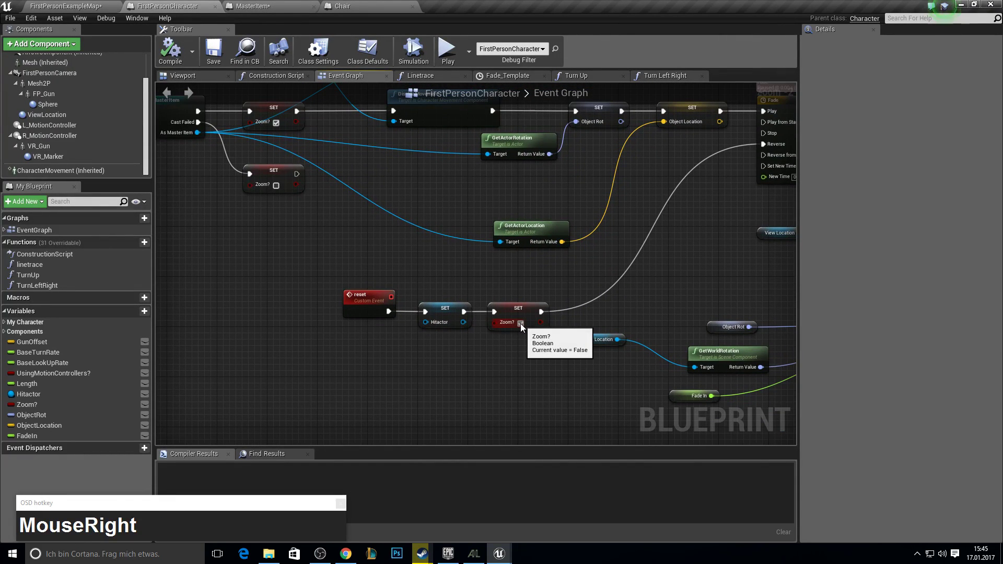
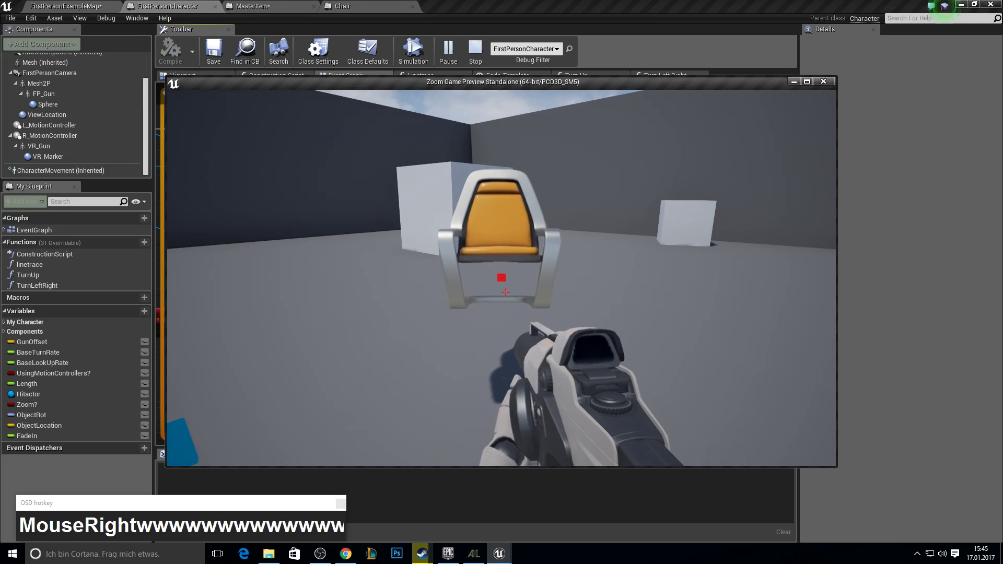
# Step: Play-test: walk around with WASD, pick up the chair with E, then stop the preview
pyautogui.press('e')
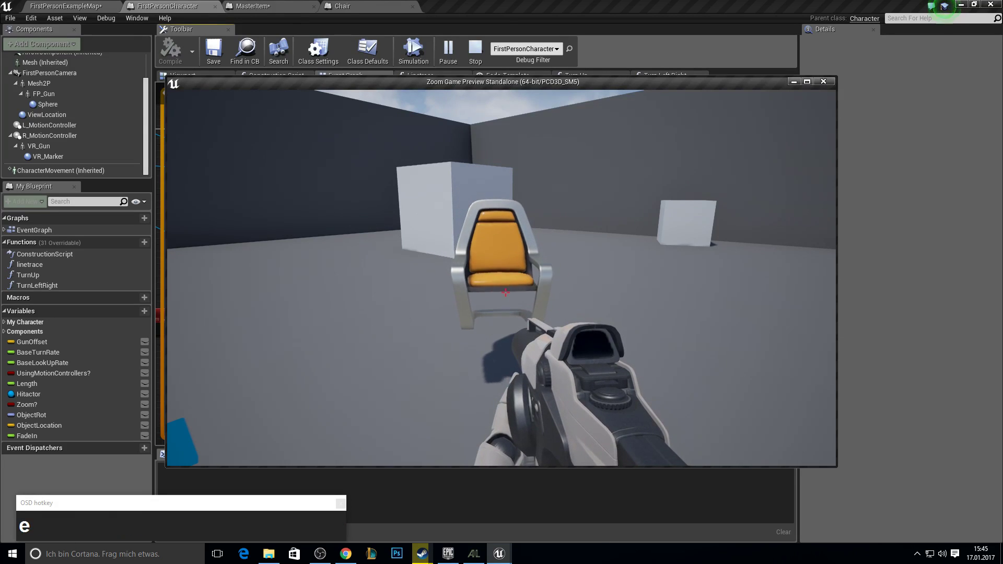
pyautogui.press('w')
pyautogui.press('a')
pyautogui.press('s')
pyautogui.press('d')
pyautogui.press('a')
pyautogui.press('w')
pyautogui.write('sds')
pyautogui.click(369, 296)
pyautogui.press('F10')
# Step: Pan the graph back to the reset custom event
pyautogui.rightClick(314, 229)
pyautogui.rightClick(472, 247)
# Step: Cut the Zoom? setter from the reset event and move it near the rotation Lerp nodes
pyautogui.click(386, 165)
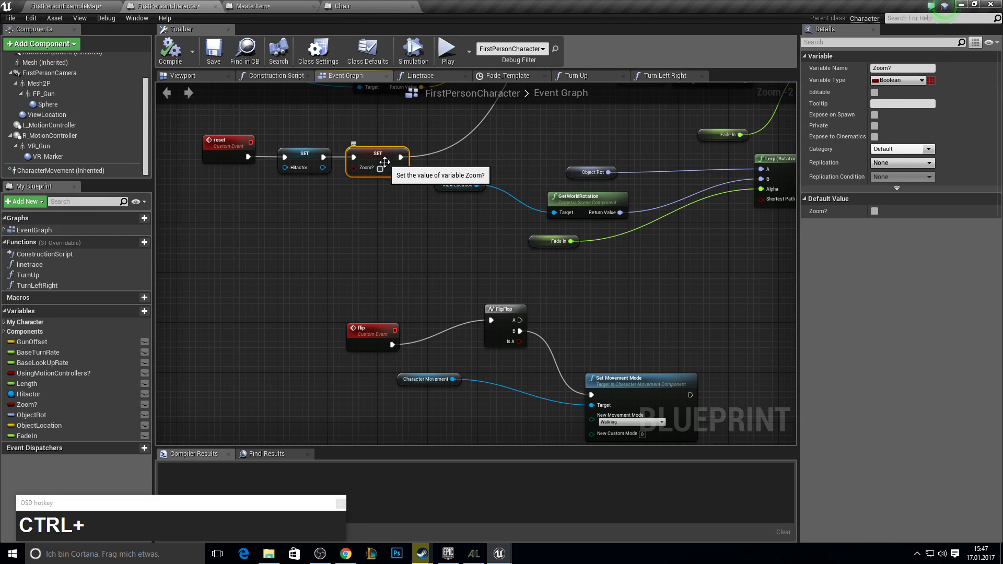
pyautogui.press('ctrl+x')
pyautogui.rightClick(460, 252)
pyautogui.click(569, 297)
pyautogui.press('v')
pyautogui.moveTo(600, 306); pyautogui.dragTo(591, 291)
pyautogui.moveTo(421, 195); pyautogui.dragTo(220, 313)
pyautogui.moveTo(220, 302); pyautogui.dragTo(468, 159)
pyautogui.rightClick(468, 160)
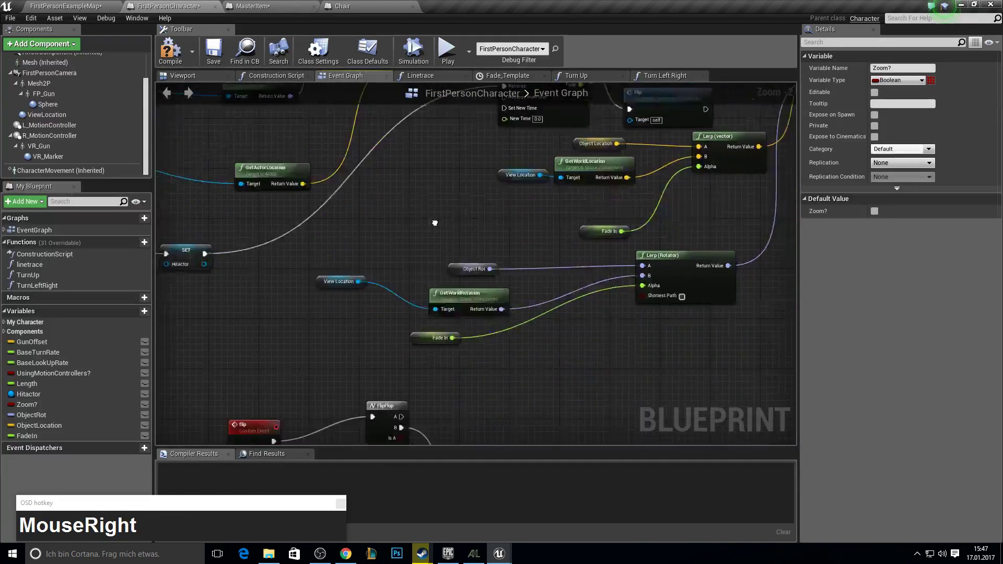
# Step: Play-test again, picking up and rotating the chair, then stop the preview
pyautogui.click(188, 63)
pyautogui.rightClick(220, 46)
pyautogui.click(464, 55)
pyautogui.press('w')
pyautogui.press('a')
pyautogui.press('e')
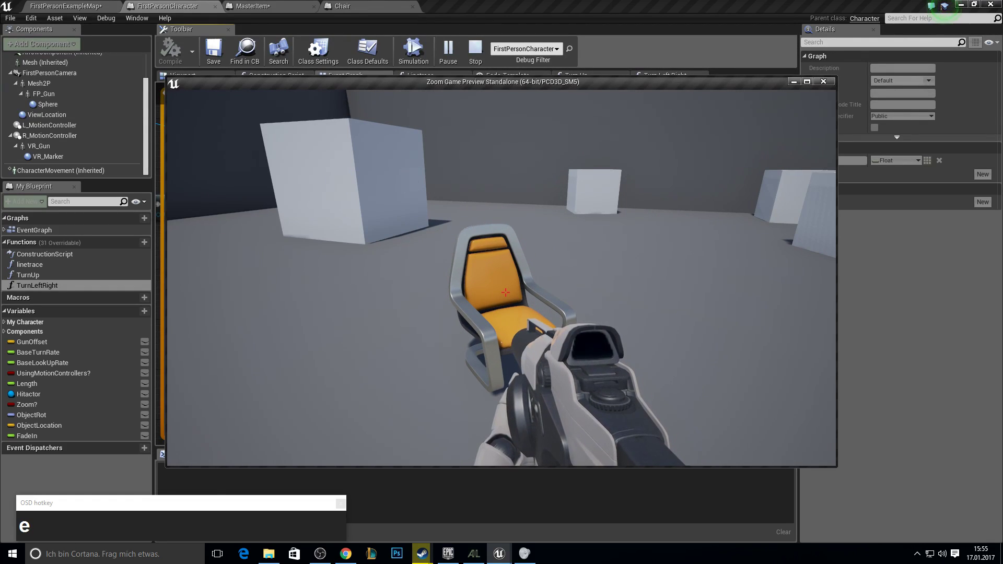
pyautogui.press('Escape')
# Step: Open the Turn Up function and bring up actions for the CombineRotators return value
pyautogui.rightClick(510, 214)
pyautogui.click(44, 276)
pyautogui.rightClick(427, 224)
# Step: Promote the combined rotation to a newrot variable and insert its setter in Turn Up
pyautogui.click(461, 313)
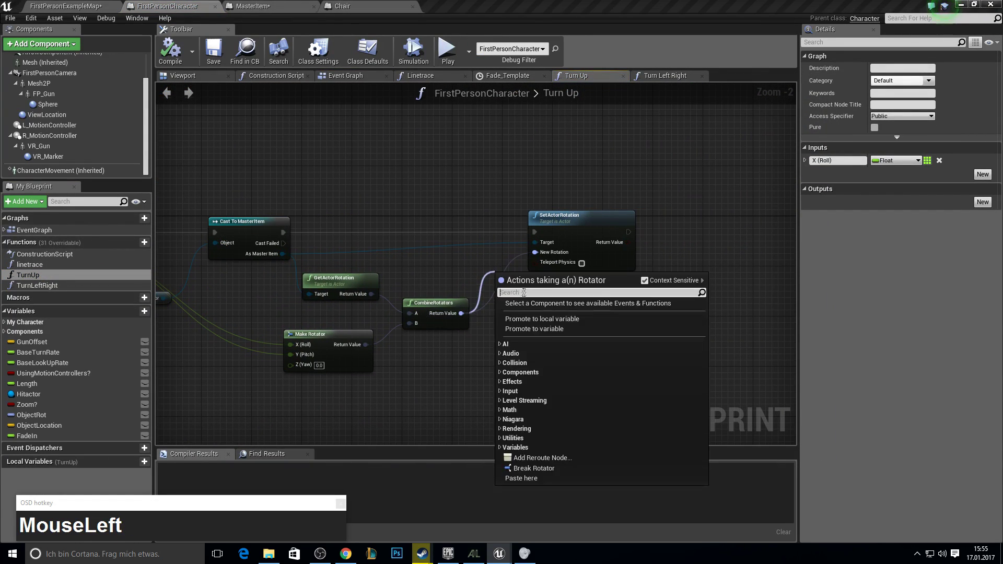
pyautogui.write('r')
pyautogui.press('BackSpace')
pyautogui.write('newrot')
pyautogui.press('Return')
pyautogui.moveTo(596, 313); pyautogui.dragTo(515, 238)
pyautogui.click(539, 234)
pyautogui.moveTo(493, 234); pyautogui.dragTo(211, 313)
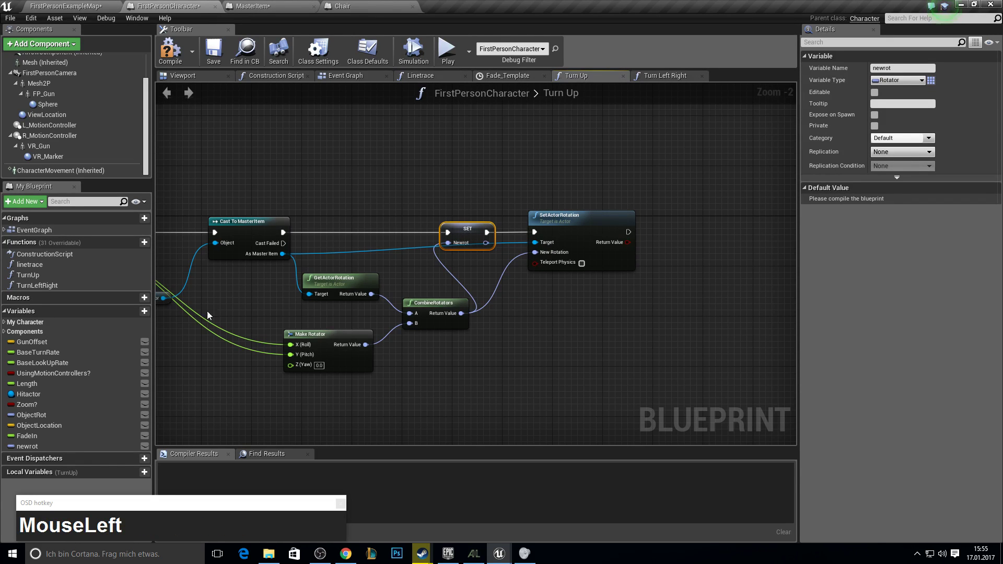
# Step: Wire the same newrot setter into Turn Left Right's execution flow
pyautogui.rightClick(552, 232)
pyautogui.scroll(3)
pyautogui.moveTo(77, 449); pyautogui.dragTo(495, 83)
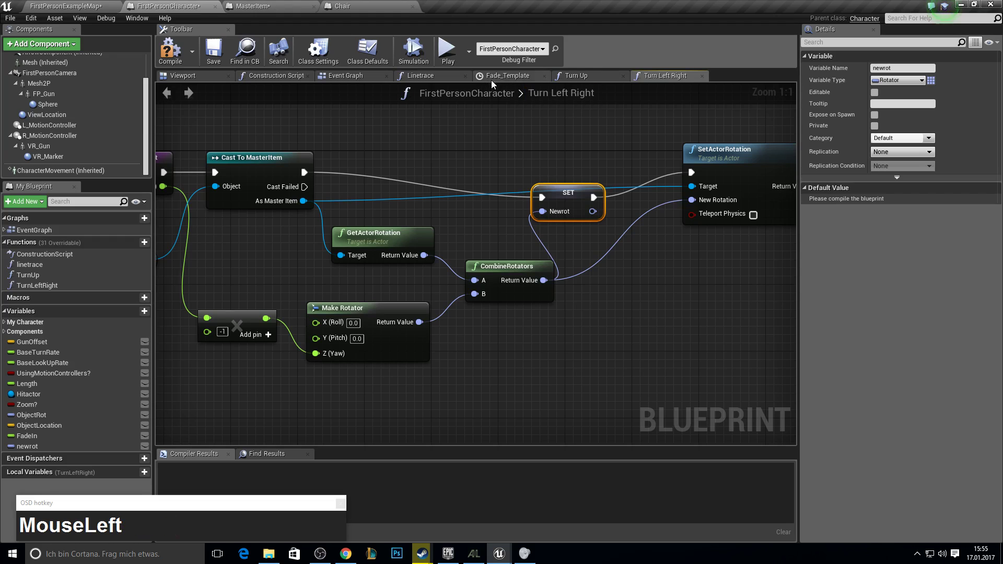
# Step: Replace the world-rotation nodes with a newrot getter on the rotation Lerp's B input
pyautogui.rightClick(404, 283)
pyautogui.click(380, 300)
pyautogui.press('Delete')
pyautogui.click(281, 275)
pyautogui.press('Delete')
pyautogui.moveTo(37, 447); pyautogui.dragTo(211, 47)
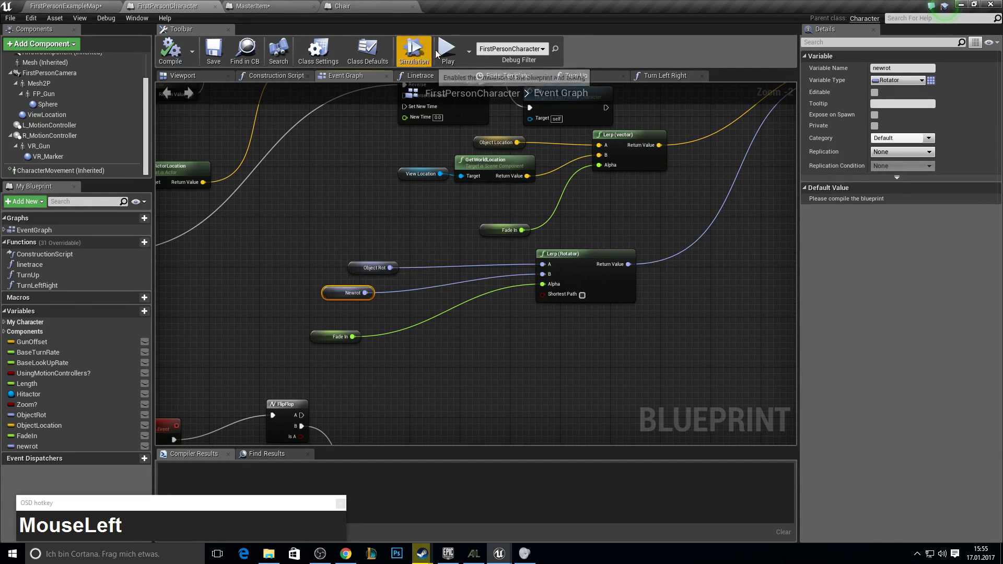
pyautogui.press('w')
pyautogui.press('a')
pyautogui.press('e')
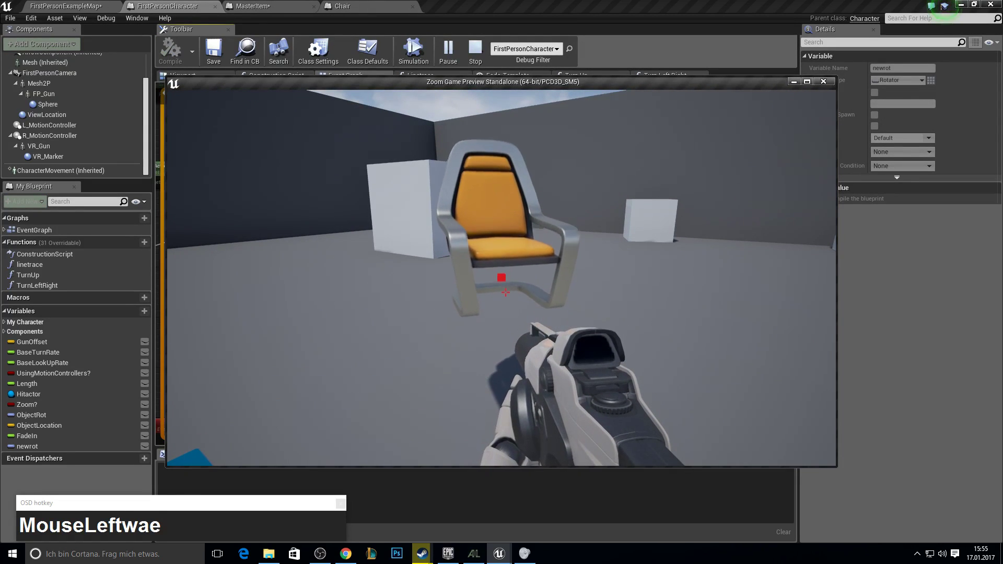
pyautogui.press('e')
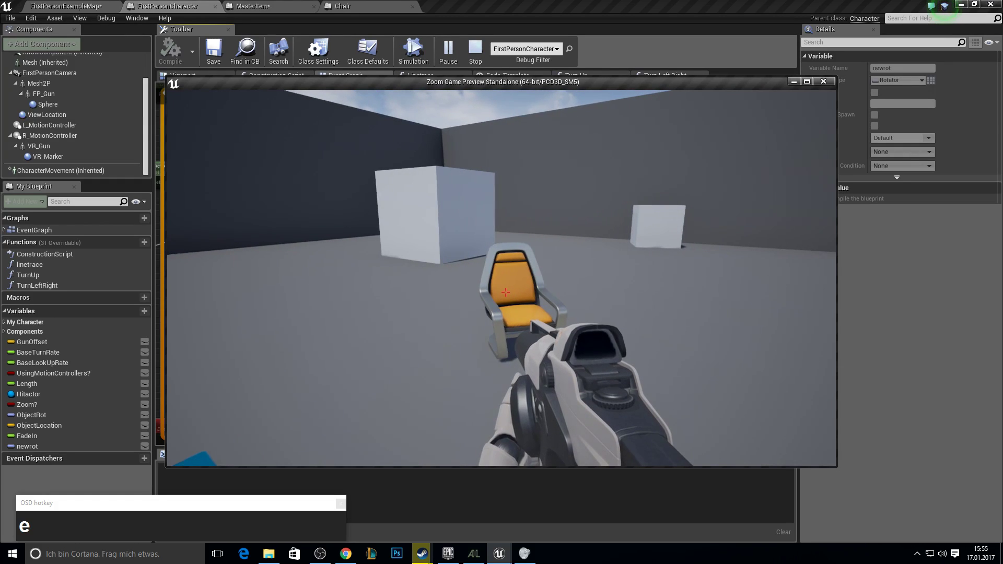
pyautogui.press('w')
pyautogui.press('F10')
pyautogui.press('Escape')
pyautogui.rightClick(416, 216)
pyautogui.scroll(-3)
pyautogui.rightClick(389, 260)
pyautogui.scroll(-3)
pyautogui.rightClick(482, 289)
pyautogui.scroll(3)
pyautogui.rightClick(626, 228)
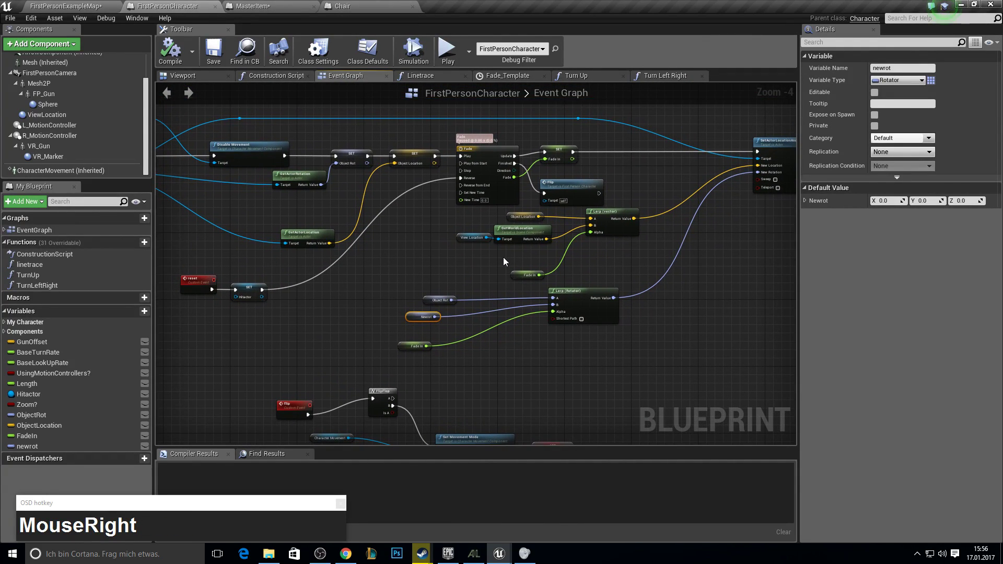